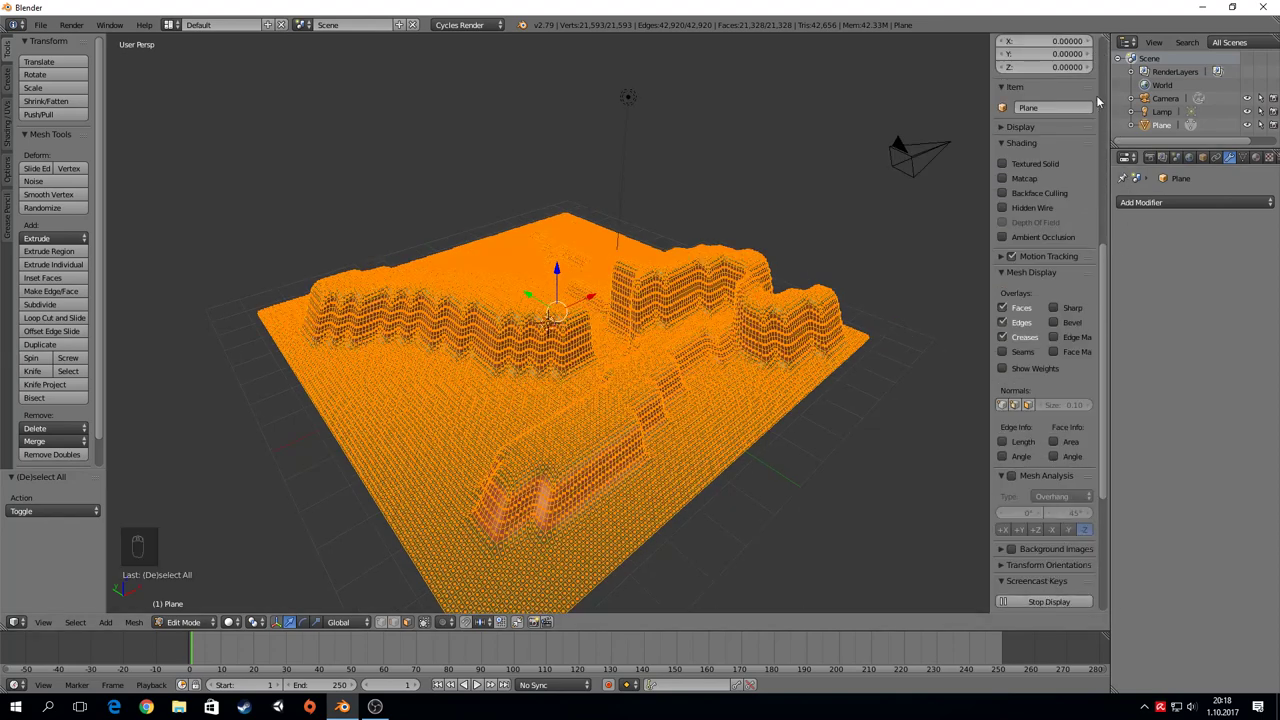
Step: Reselect the entire terrain mesh in Edit Mode and bring up the UV Mapping menu
{"action": "key", "text": "a"}
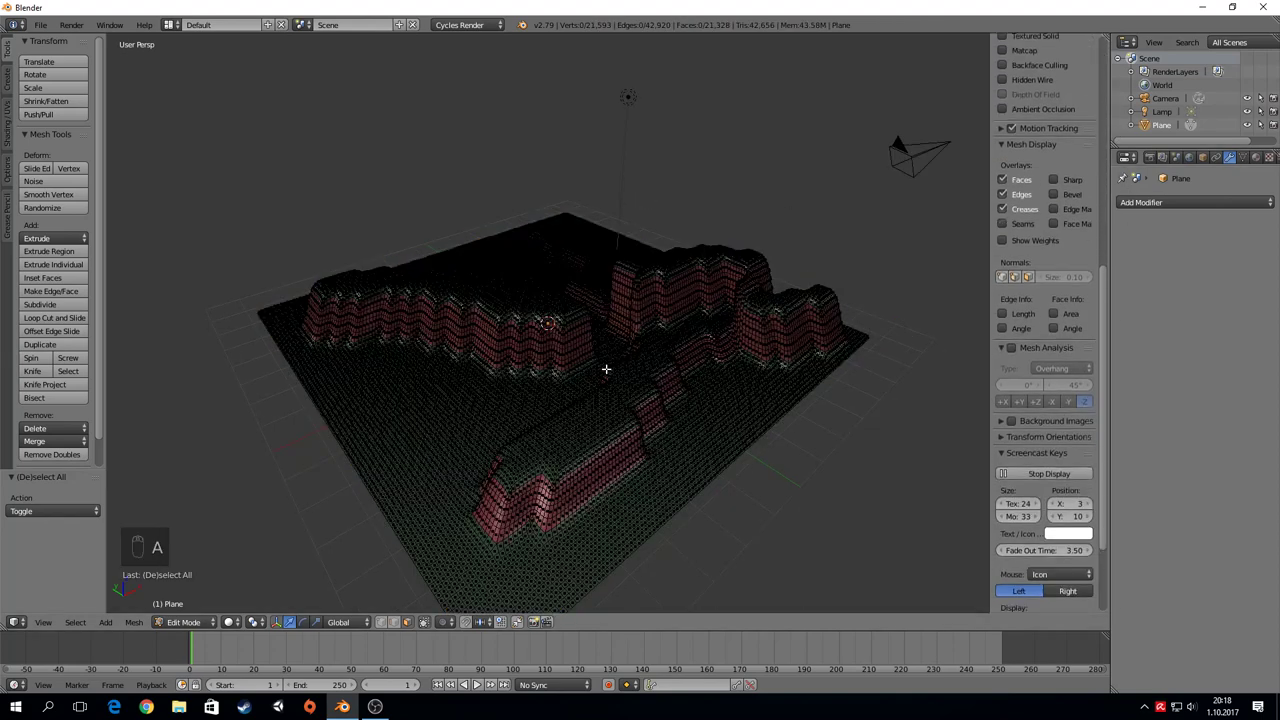
{"action": "key", "text": "a"}
{"action": "key", "text": "u"}
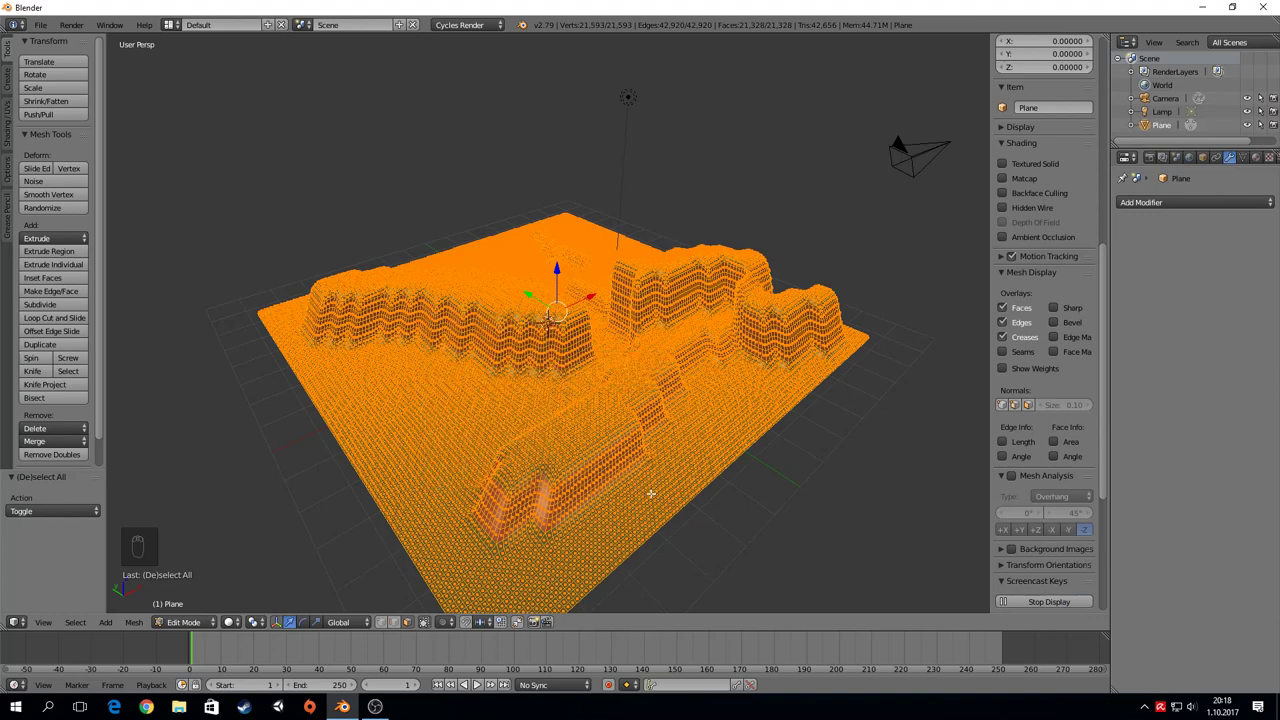
{"action": "key", "text": "u"}
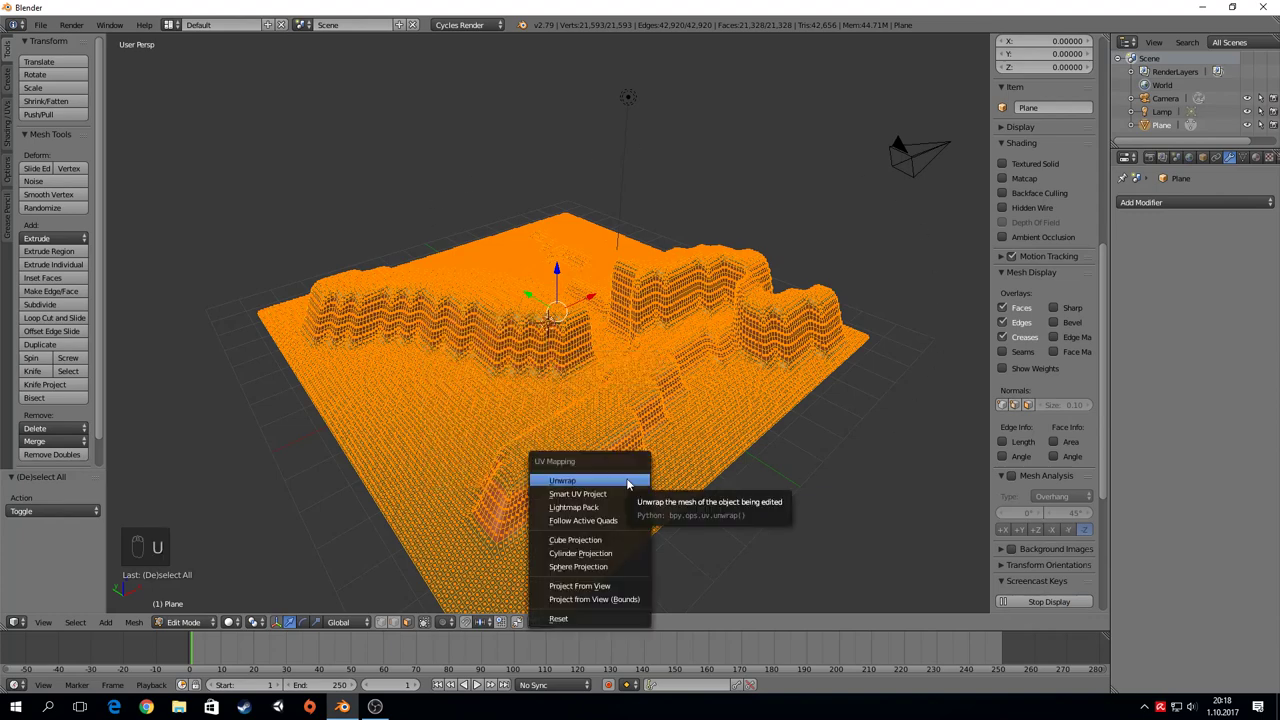
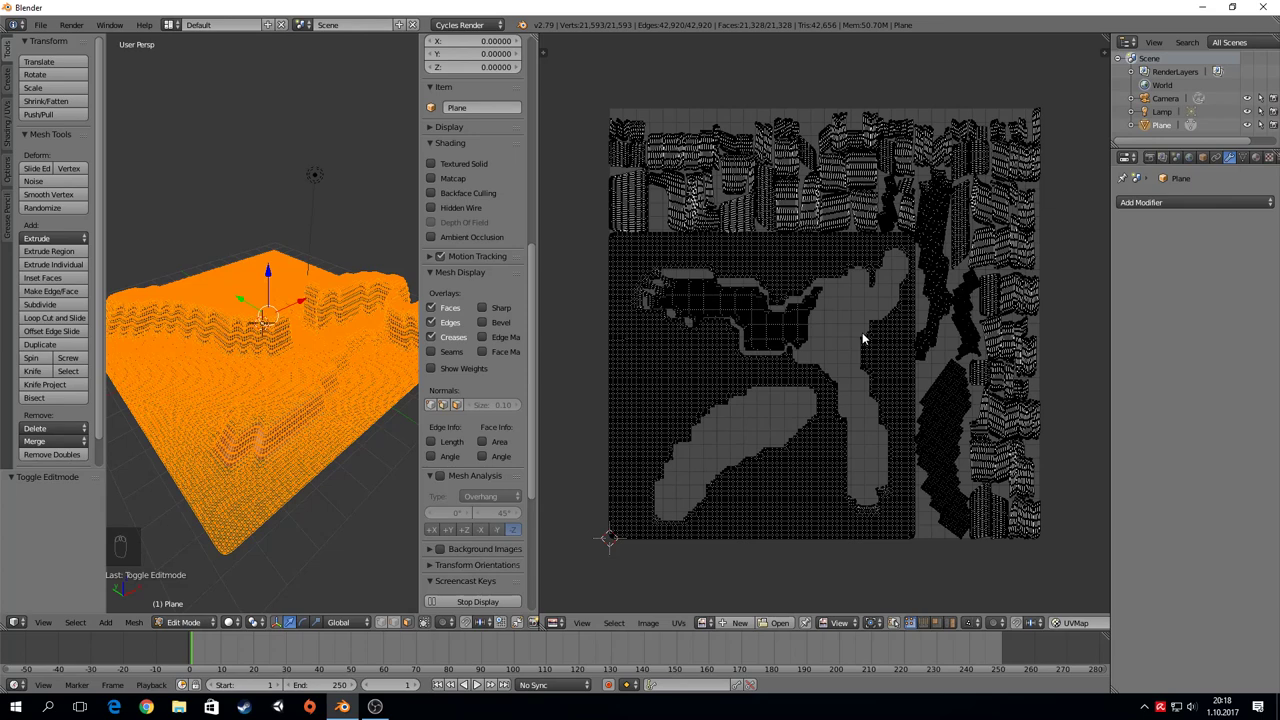
Step: Unwrap the terrain and select its linked mesh while checking the UV layout
{"action": "left_click_drag", "start_coordinate": [669, 379], "coordinate": [628, 377]}
{"action": "key", "text": "ctrl+l"}
{"action": "left_click", "coordinate": [799, 199]}
{"action": "key", "text": "ctrl+l"}
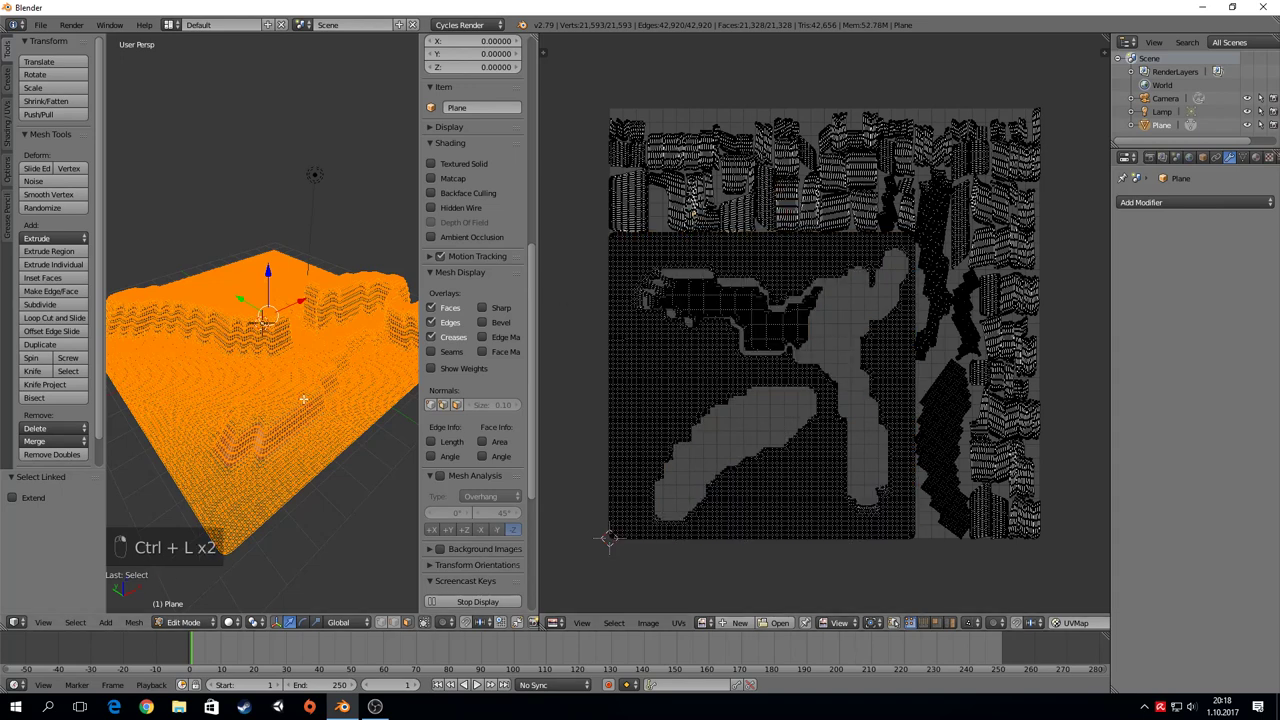
Step: Return to textured object view and delete the Lamp, leaving camera and plane
{"action": "left_click_drag", "start_coordinate": [192, 612], "coordinate": [555, 308]}
{"action": "left_click_drag", "start_coordinate": [555, 308], "coordinate": [333, 173]}
{"action": "left_click_drag", "start_coordinate": [333, 173], "coordinate": [333, 173]}
{"action": "key", "text": "Delete"}
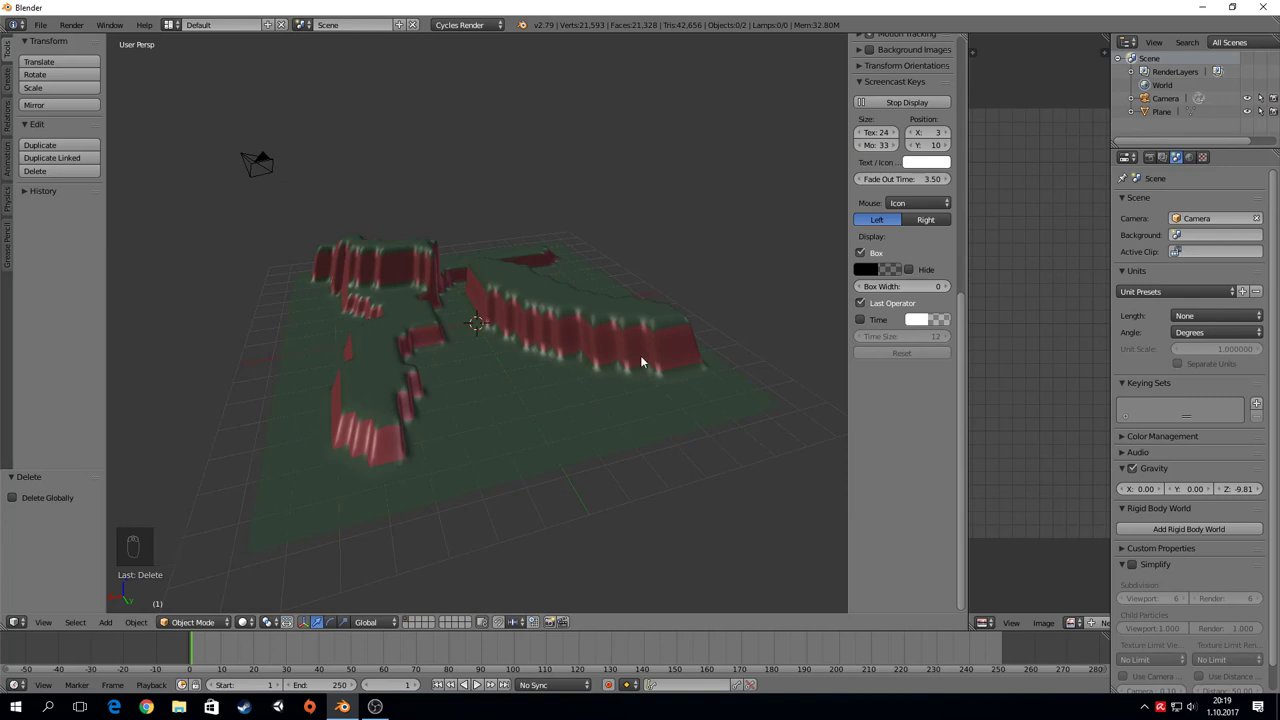
Step: Orbit around the textured terrain and select the terrain plane to show its modifiers
{"action": "key", "text": "shift+a"}
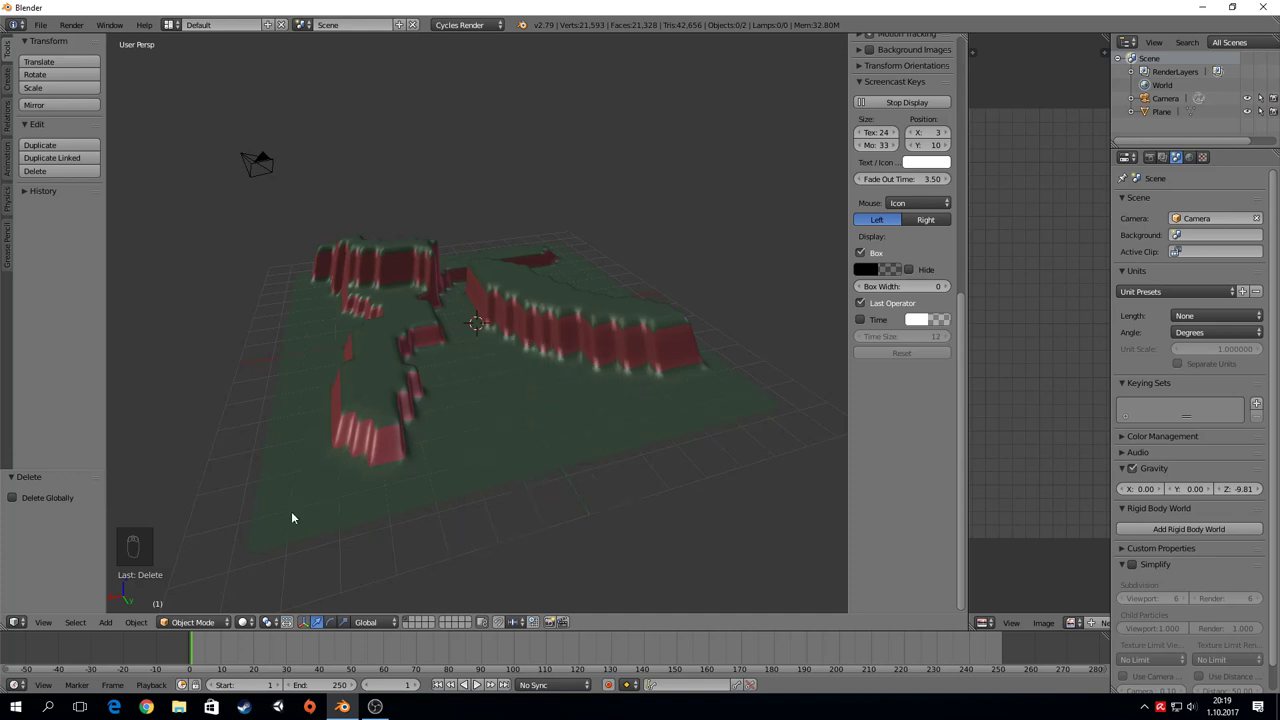
{"action": "left_click_drag", "start_coordinate": [734, 434], "coordinate": [749, 417]}
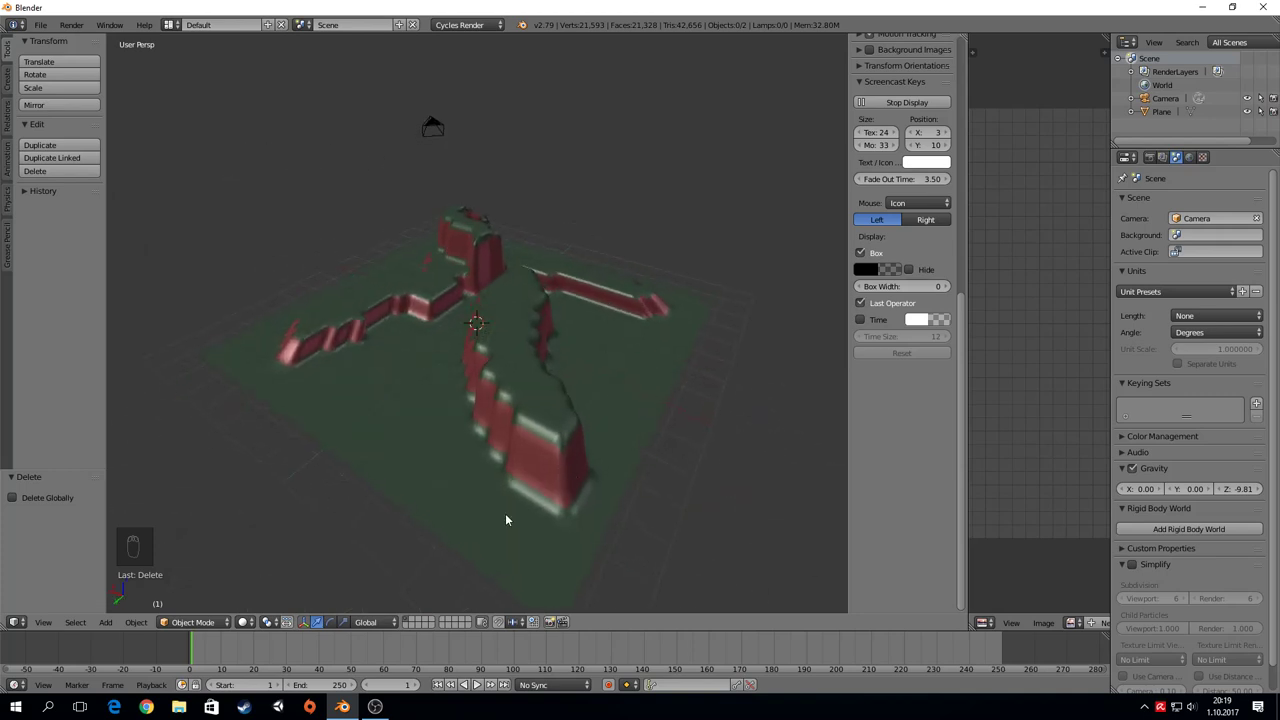
{"action": "left_click_drag", "start_coordinate": [506, 320], "coordinate": [923, 357]}
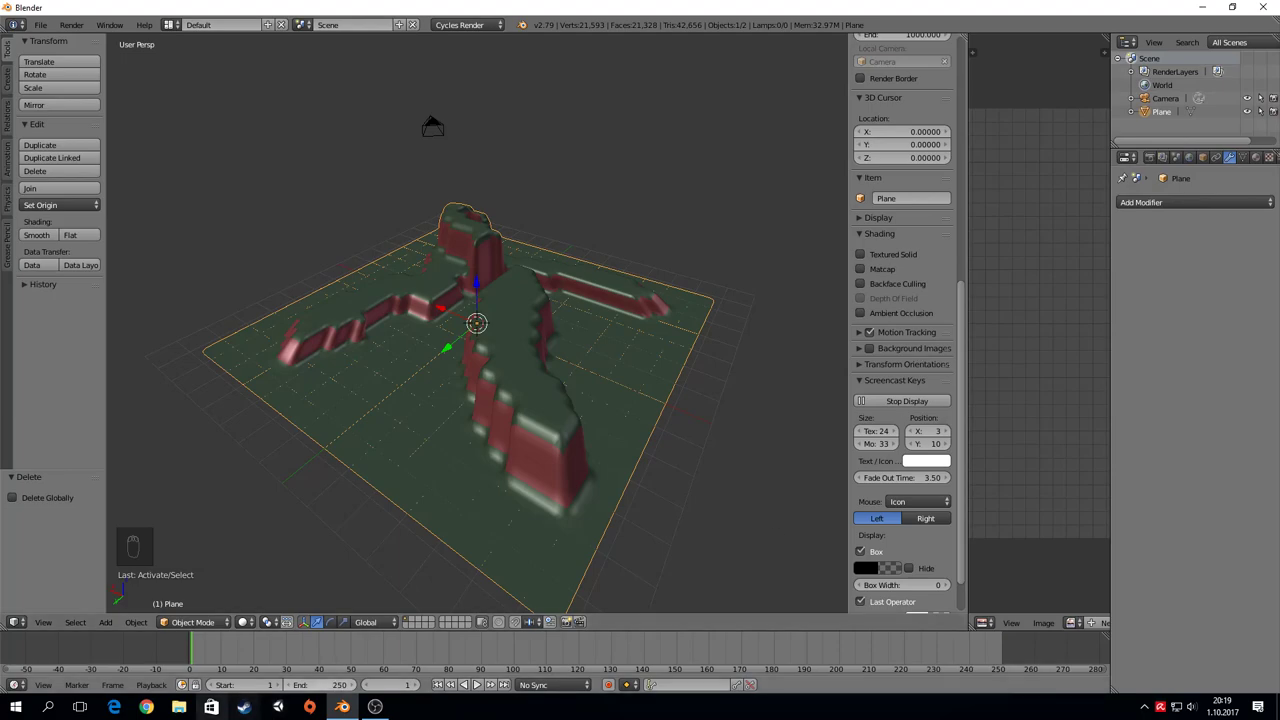
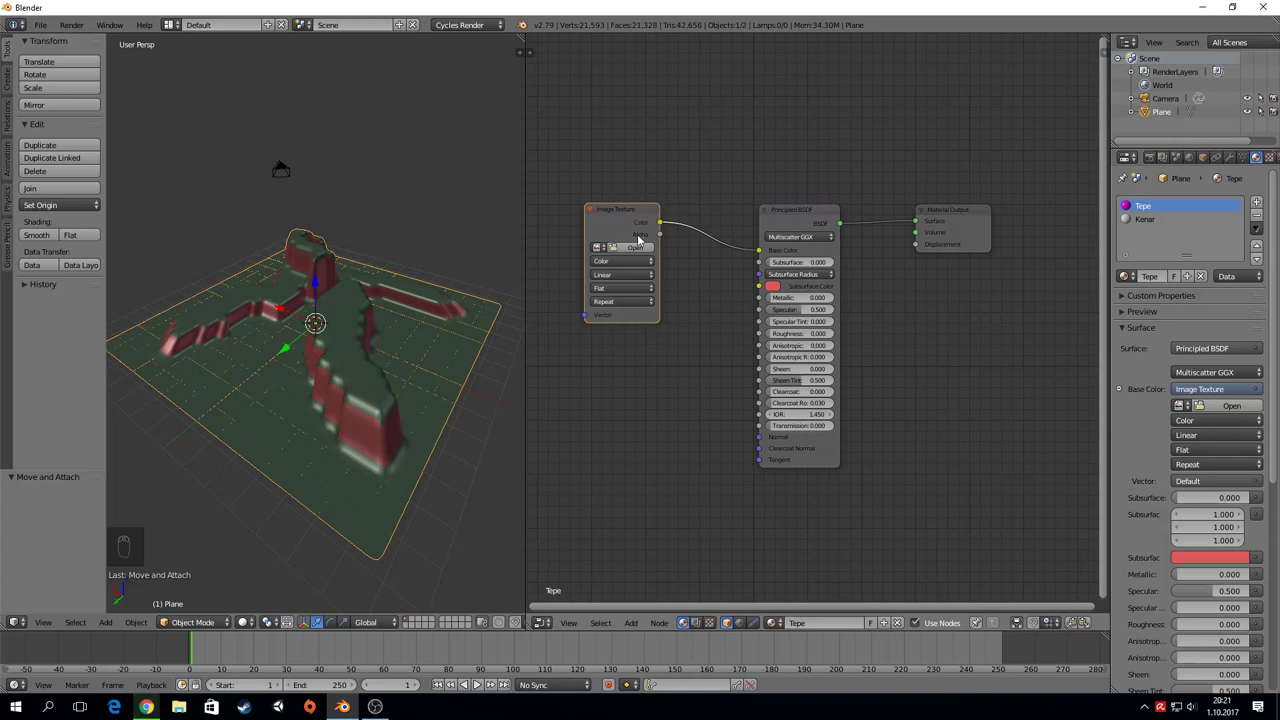
Step: Duplicate the Image Texture node, wire it to Roughness and make room before the Material Output
{"action": "key", "text": "shift+d"}
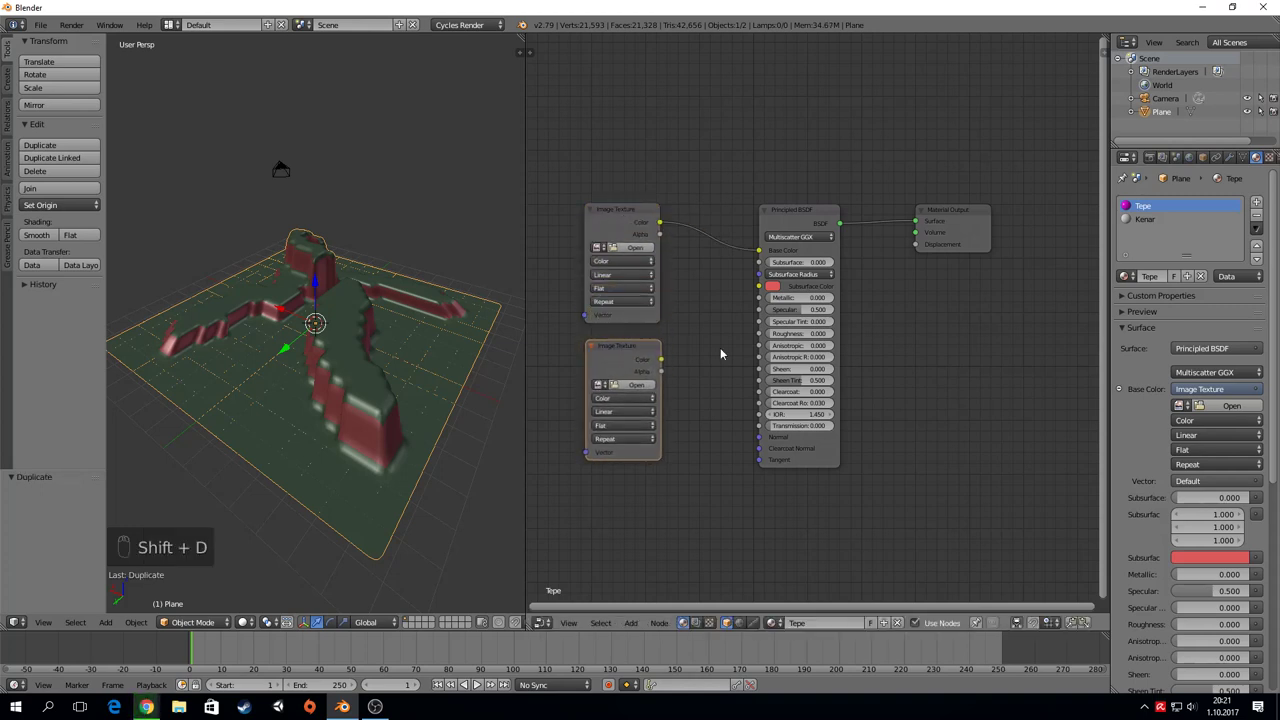
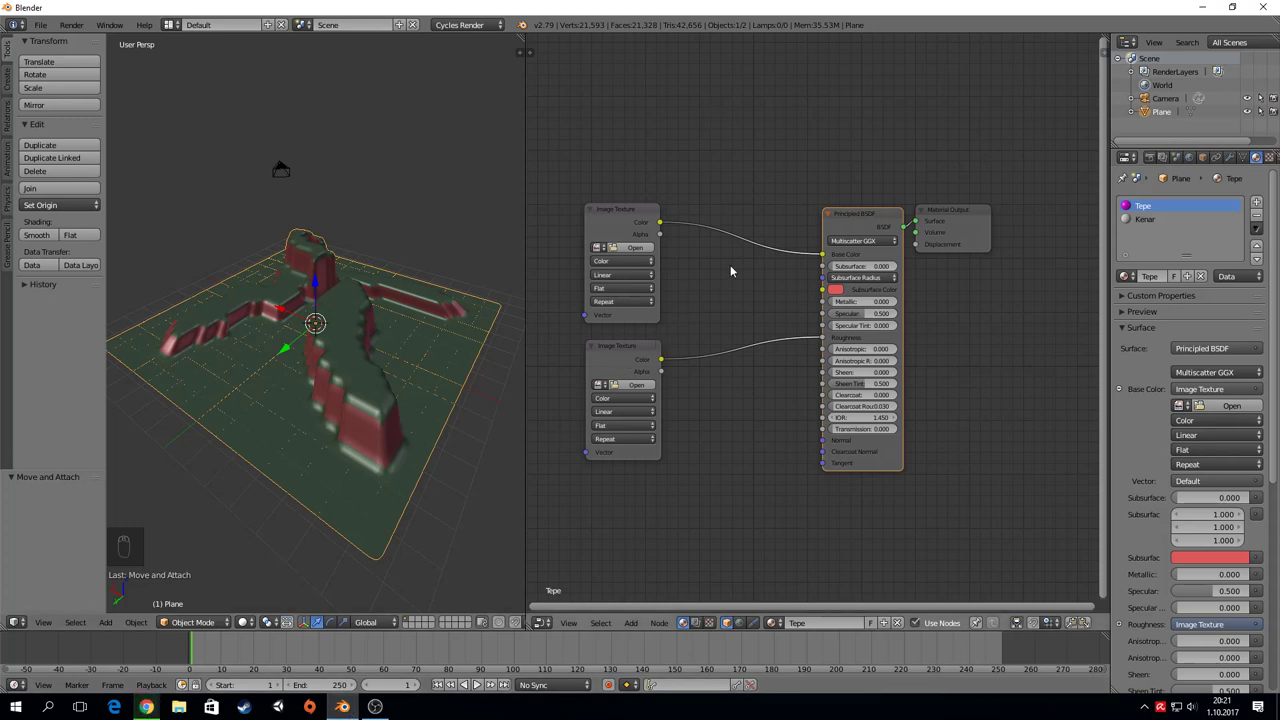
{"action": "left_click_drag", "start_coordinate": [941, 213], "coordinate": [711, 426]}
{"action": "key", "text": "shift+a"}
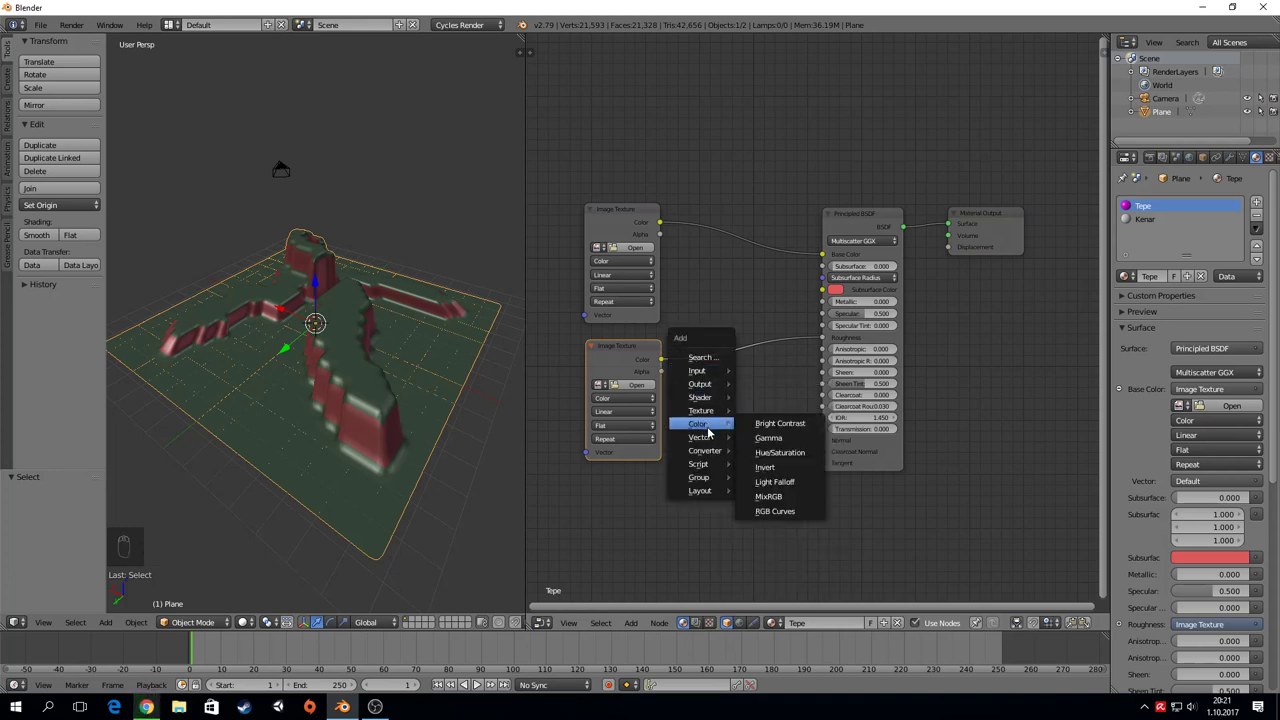
Step: Insert an Invert node on the roughness link, set the texture to Non-Color Data and duplicate it
{"action": "left_click_drag", "start_coordinate": [702, 336], "coordinate": [614, 437]}
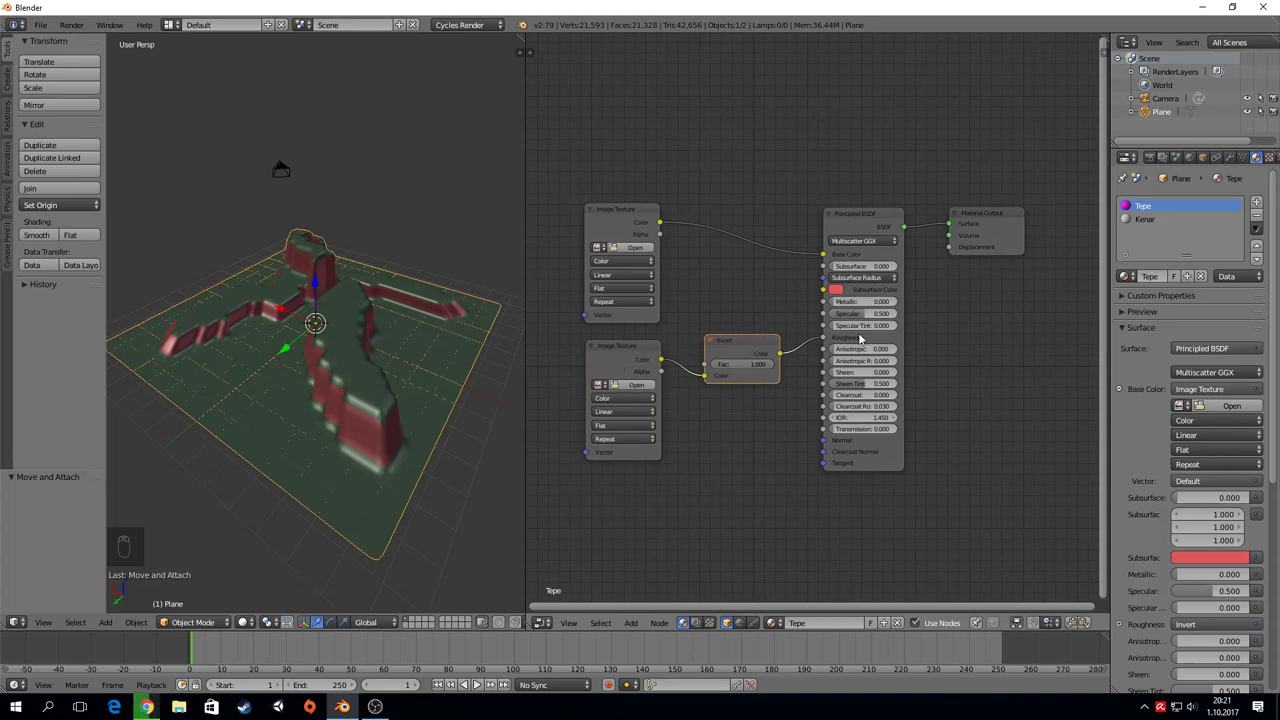
{"action": "left_click_drag", "start_coordinate": [632, 350], "coordinate": [632, 347]}
{"action": "key", "text": "shift+d"}
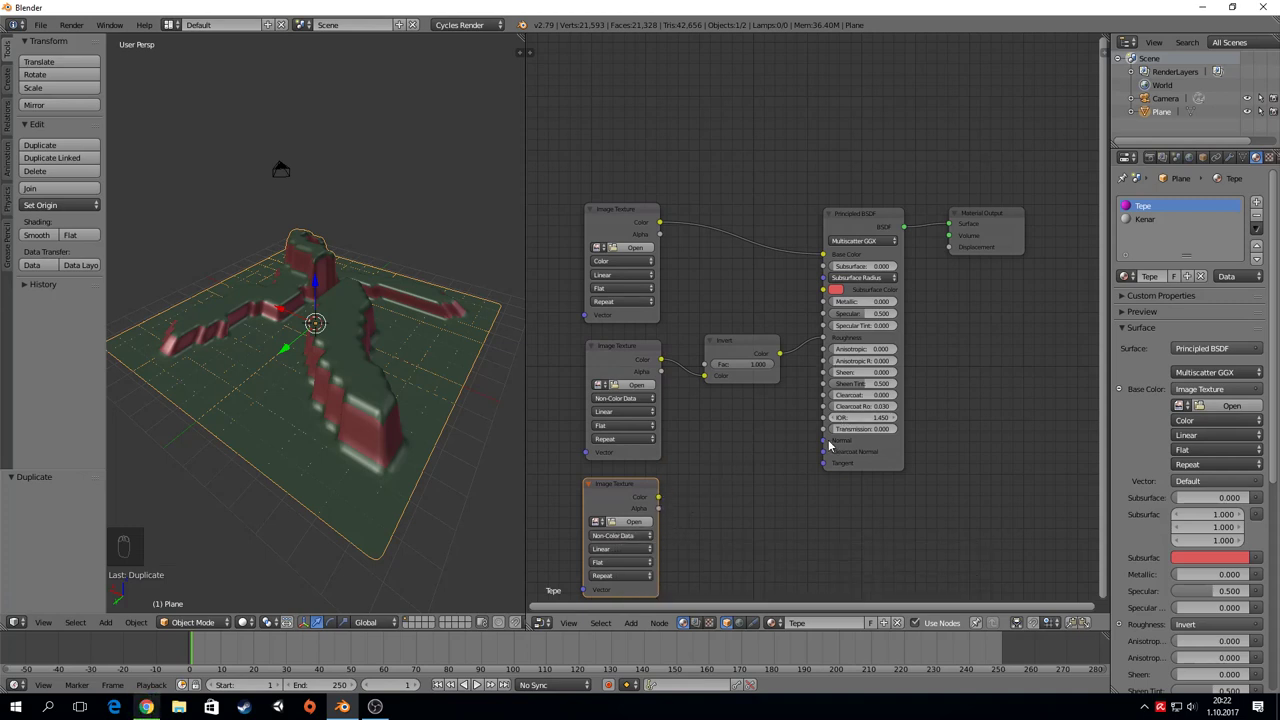
Step: Add a Normal Map node and route the third texture through it into the BSDF Normal input
{"action": "key", "text": "shift+a"}
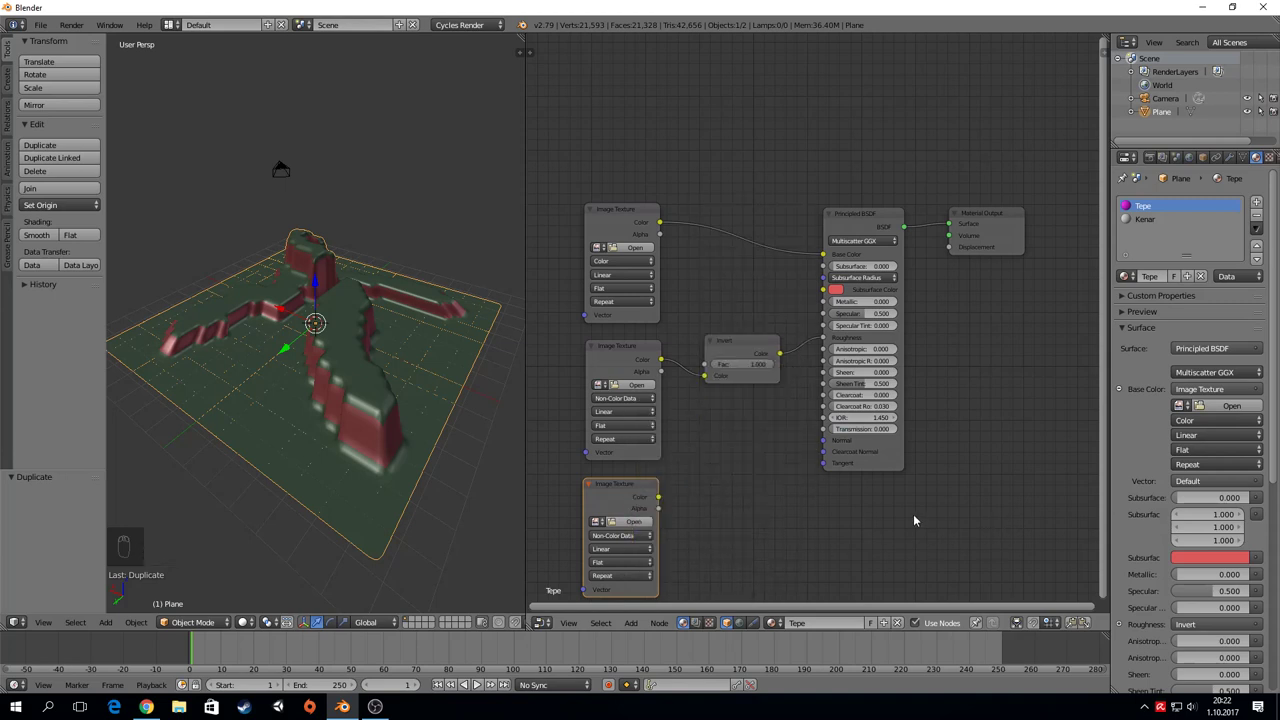
{"action": "key", "text": "shift+a"}
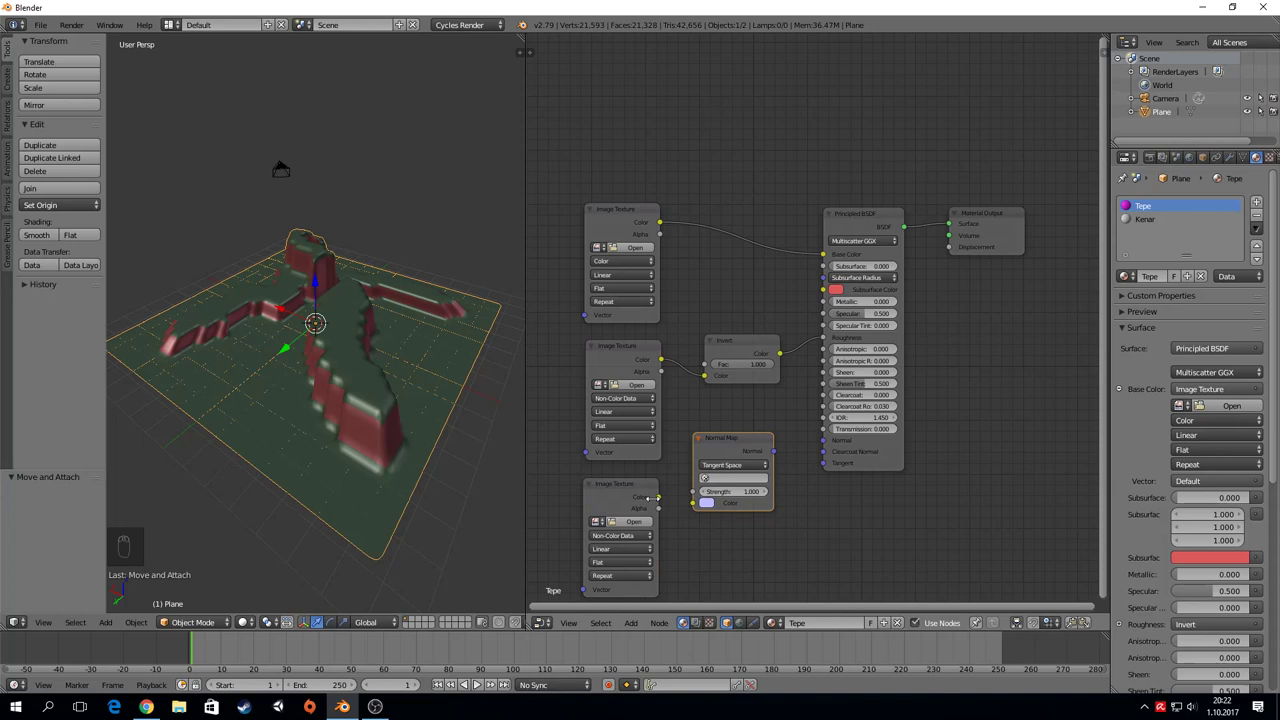
{"action": "left_click_drag", "start_coordinate": [661, 498], "coordinate": [1230, 385]}
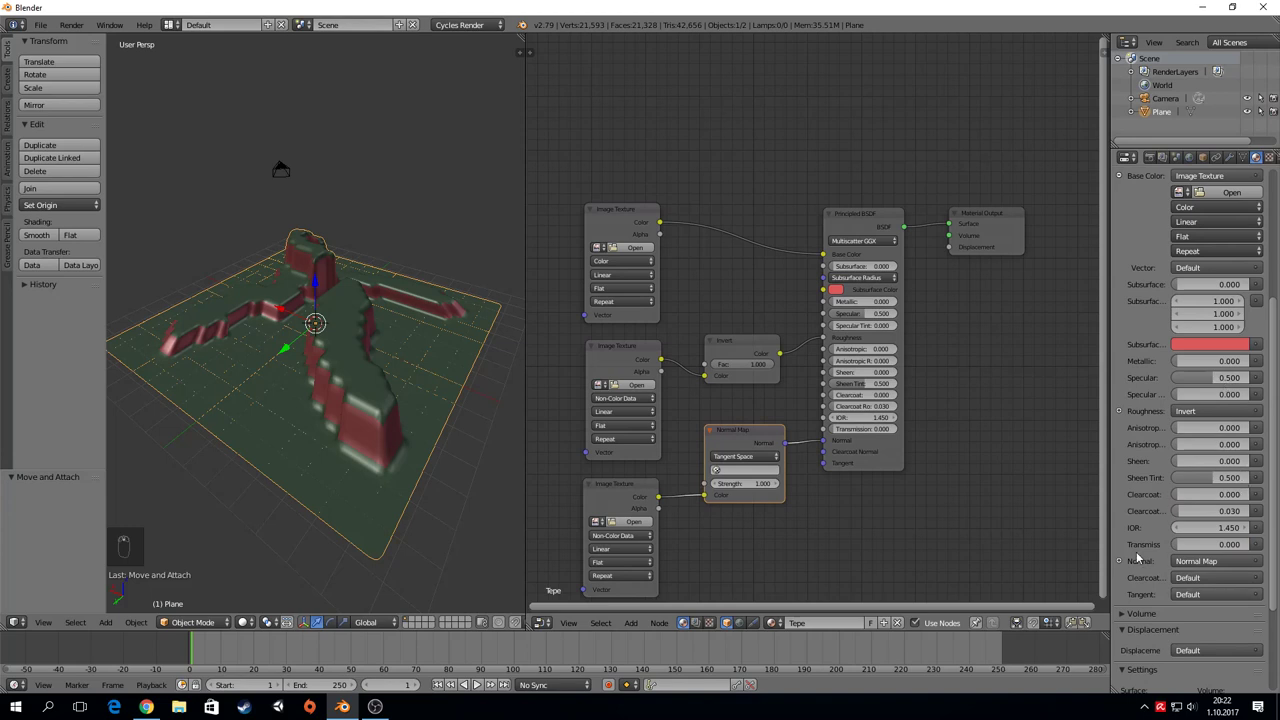
{"action": "left_click_drag", "start_coordinate": [1125, 562], "coordinate": [775, 509]}
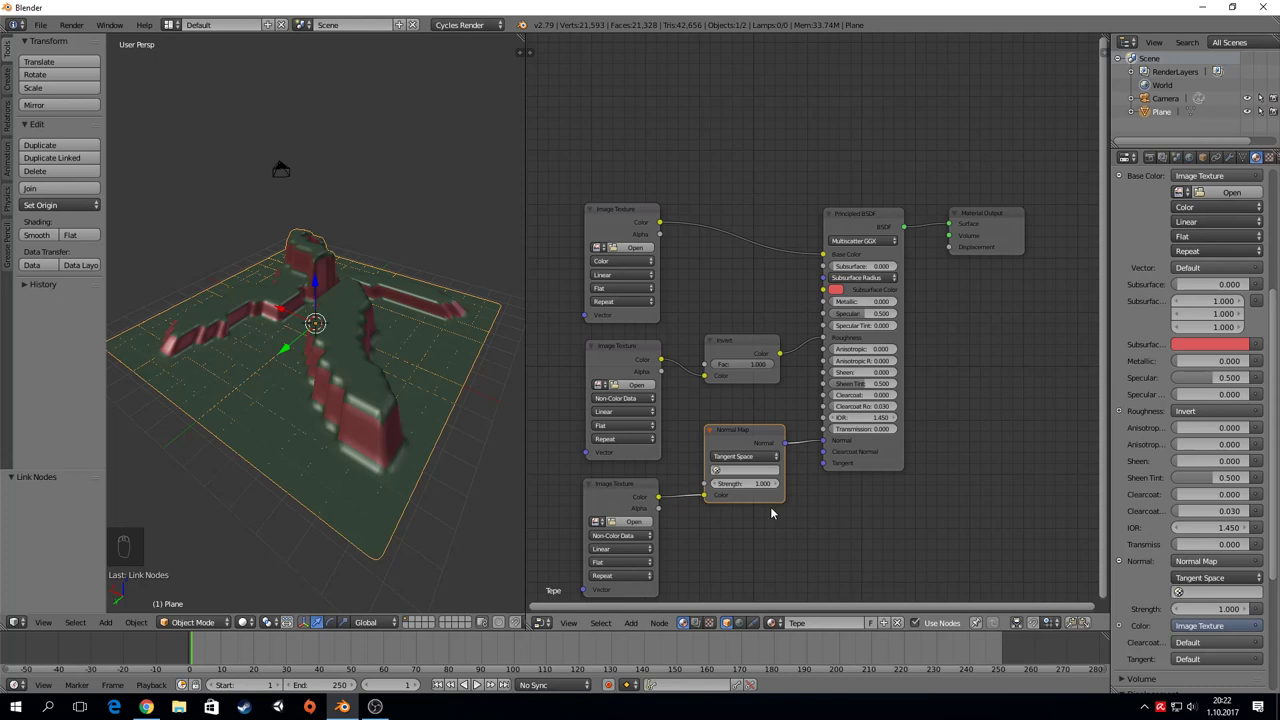
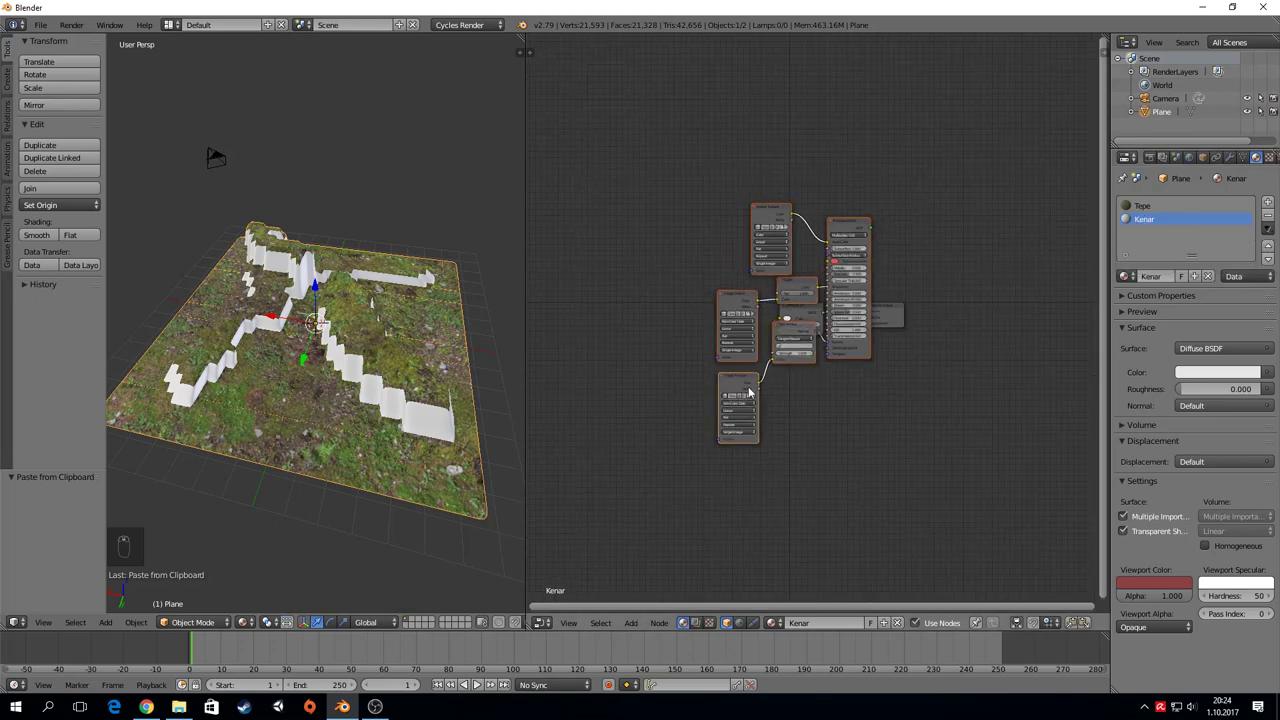
Step: Remove the Diffuse BSDF, wire Principled BSDF to the Surface output and move the output node nearer
{"action": "key", "text": "g"}
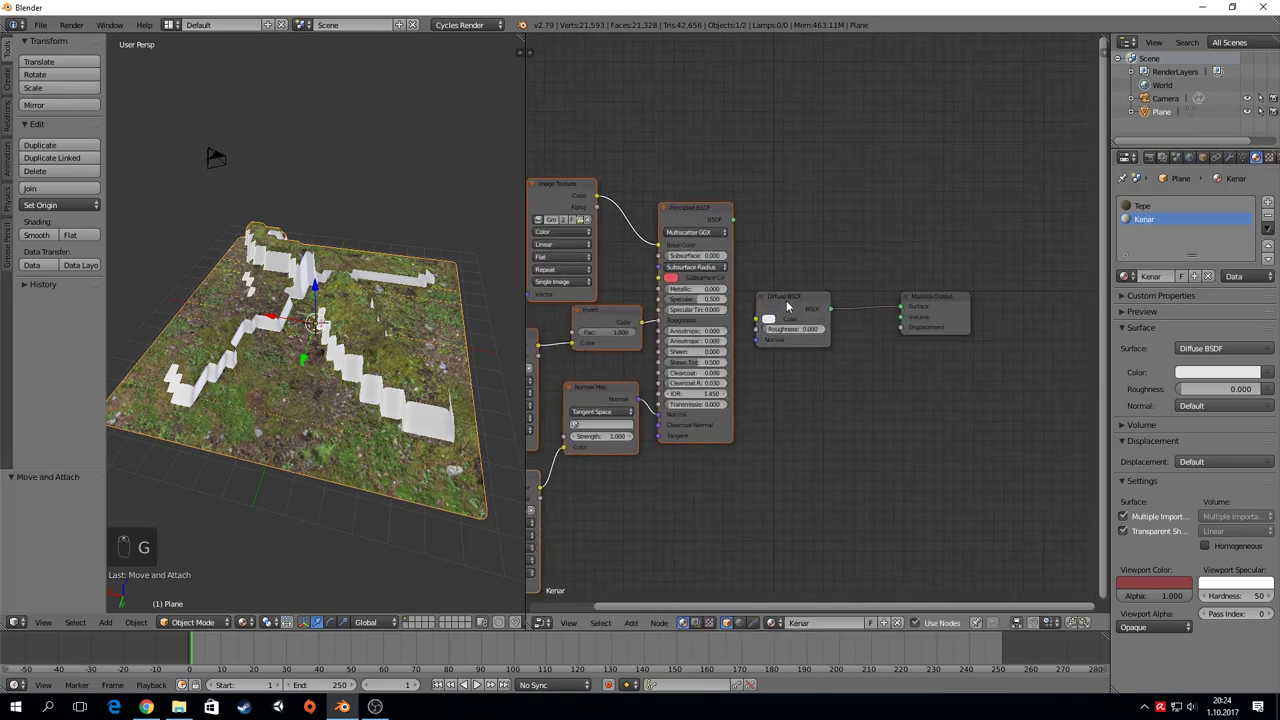
{"action": "left_click_drag", "start_coordinate": [803, 304], "coordinate": [846, 296]}
{"action": "key", "text": "Insert"}
{"action": "left_click_drag", "start_coordinate": [846, 296], "coordinate": [946, 299]}
{"action": "key", "text": "Delete"}
{"action": "right_click", "coordinate": [946, 299]}
{"action": "key", "text": "g"}
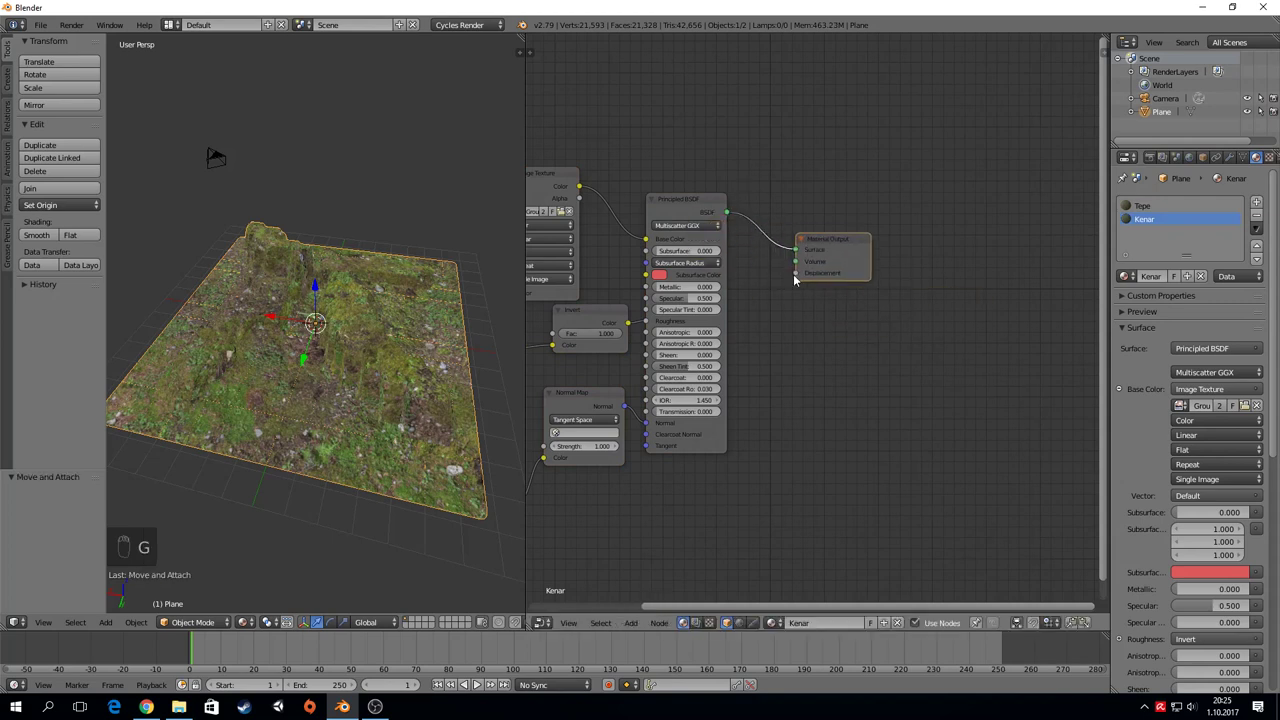
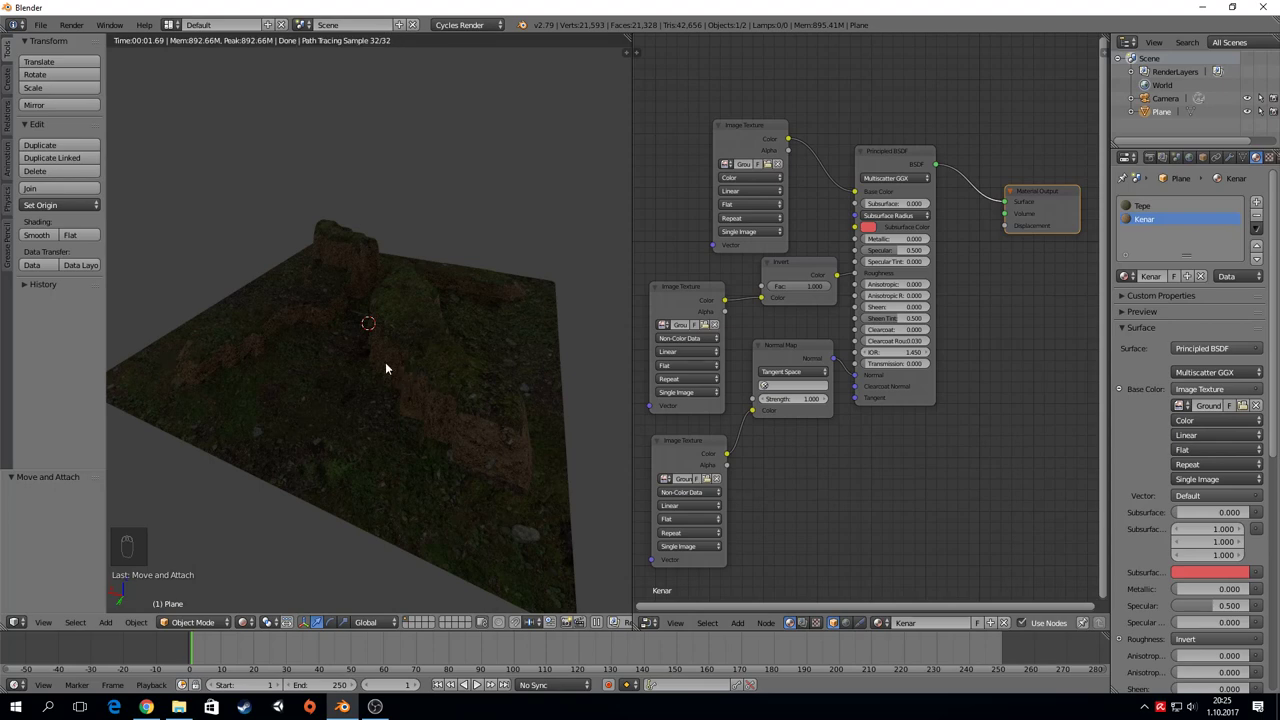
Step: Add a plane, lift and tilt it above the terrain, and give it a new material
{"action": "key", "text": "shift+a"}
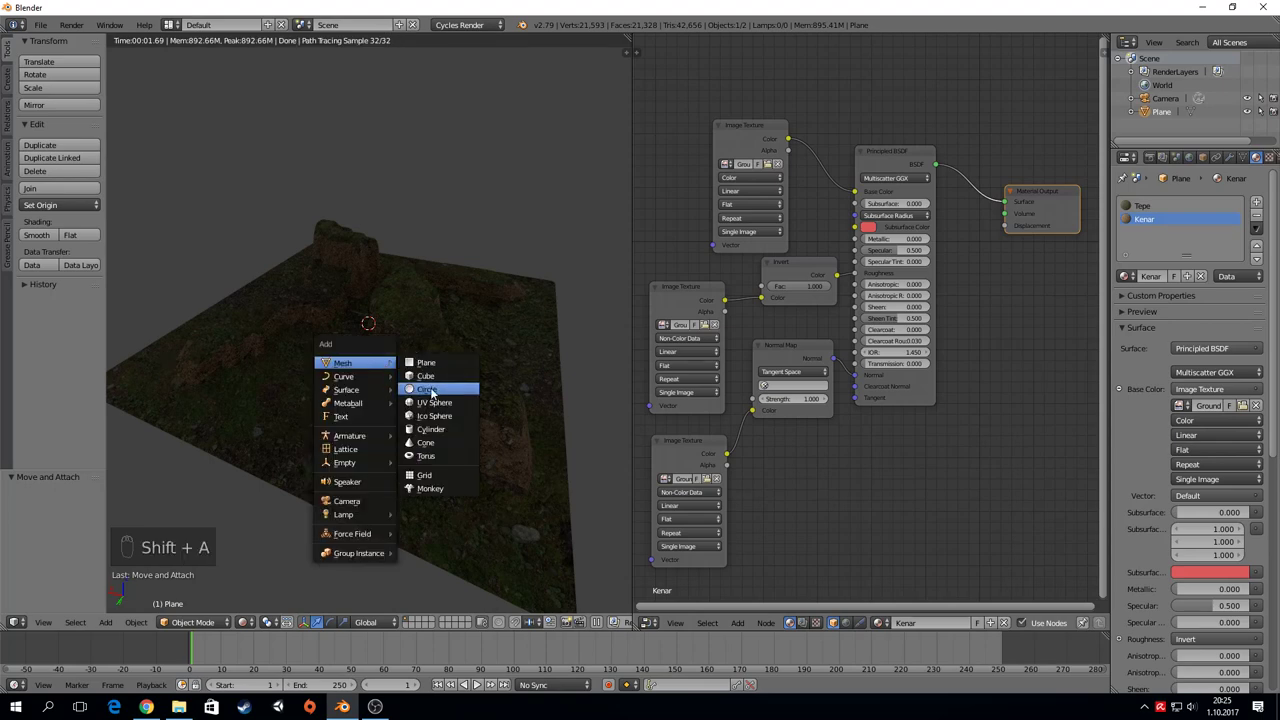
{"action": "key", "text": "s"}
{"action": "key", "text": "g"}
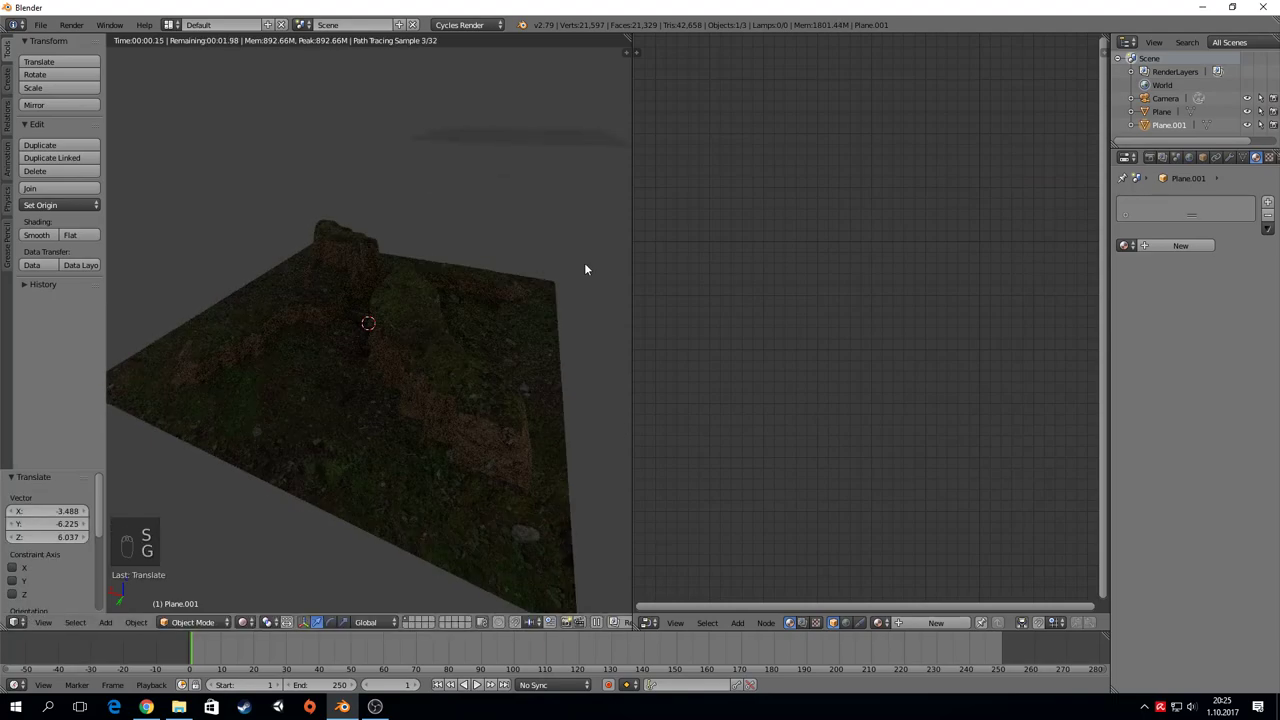
{"action": "key", "text": "r"}
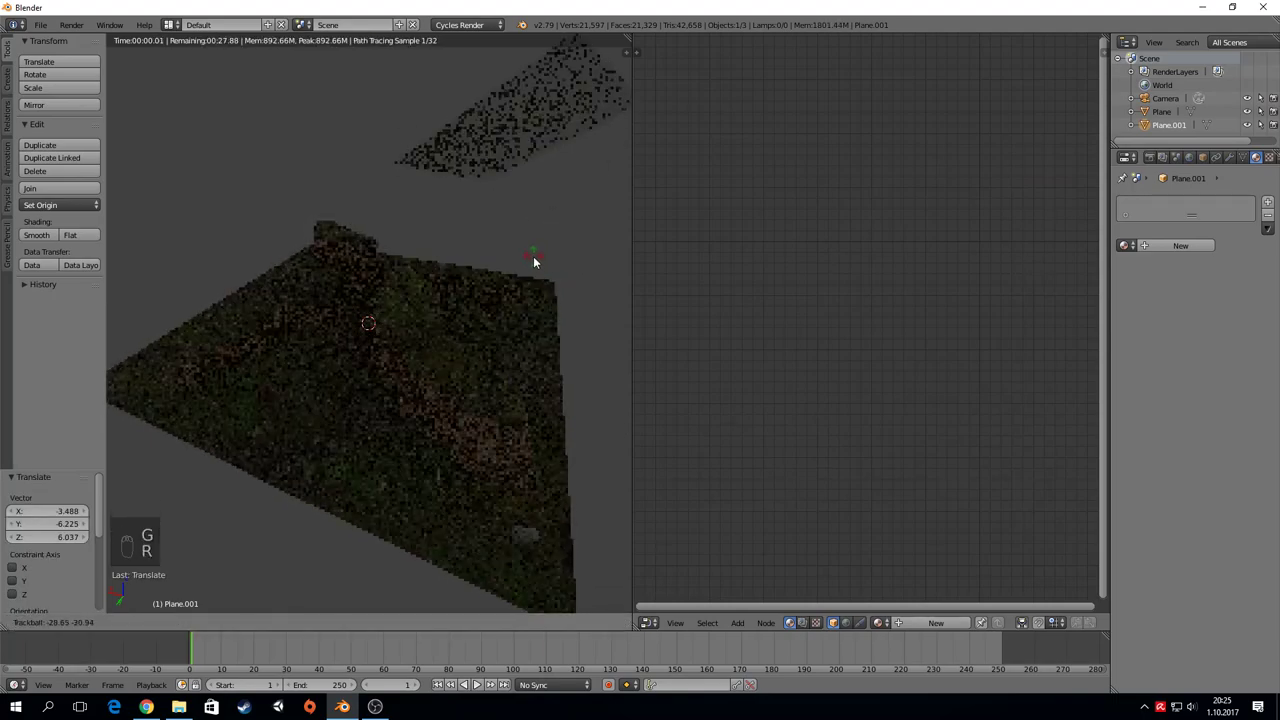
{"action": "key", "text": "r"}
{"action": "key", "text": "z"}
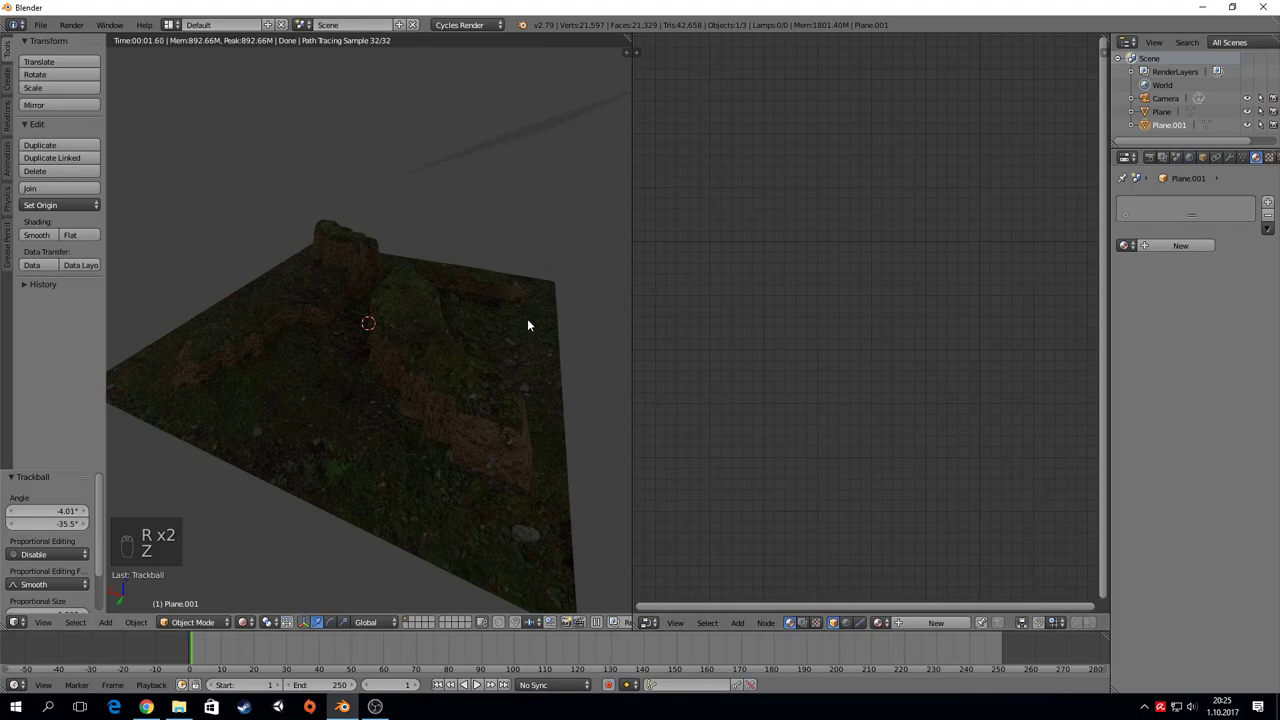
{"action": "key", "text": "r"}
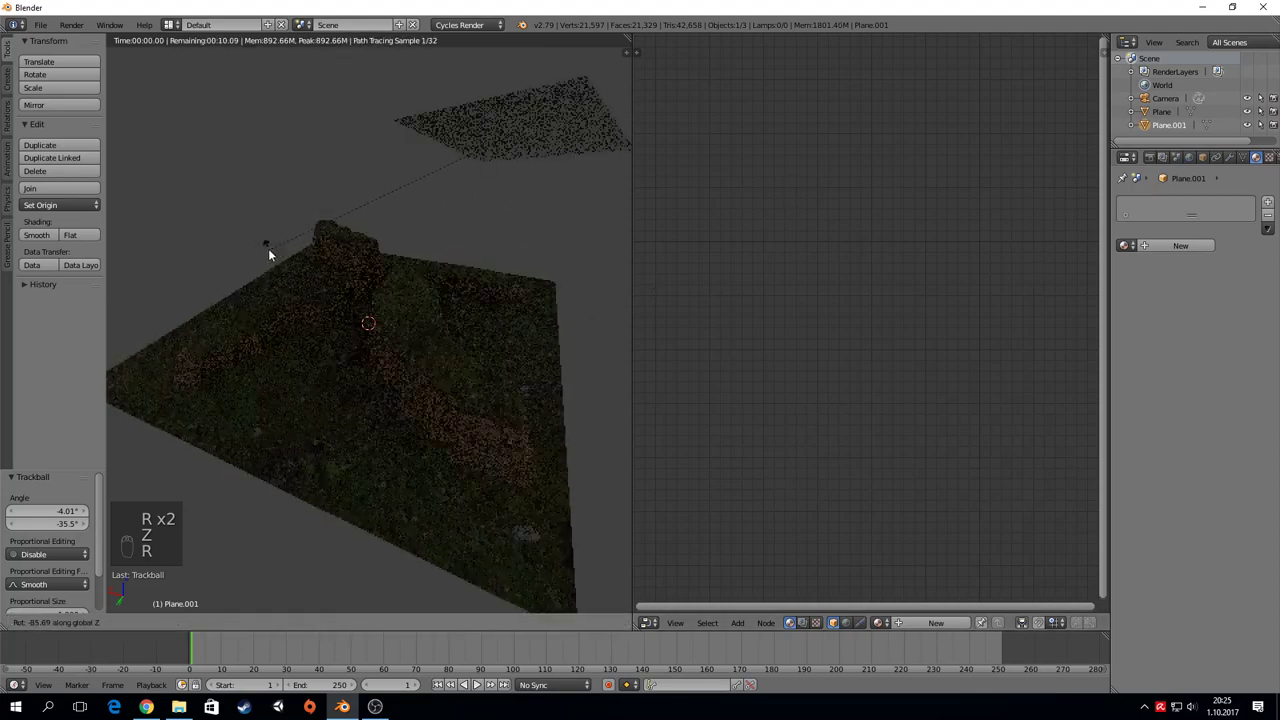
{"action": "key", "text": "s"}
Step: Switch the floating plane's surface to an Emission shader at strength 5
{"action": "left_click_drag", "start_coordinate": [1178, 247], "coordinate": [477, 287]}
{"action": "middle_click", "coordinate": [477, 287]}
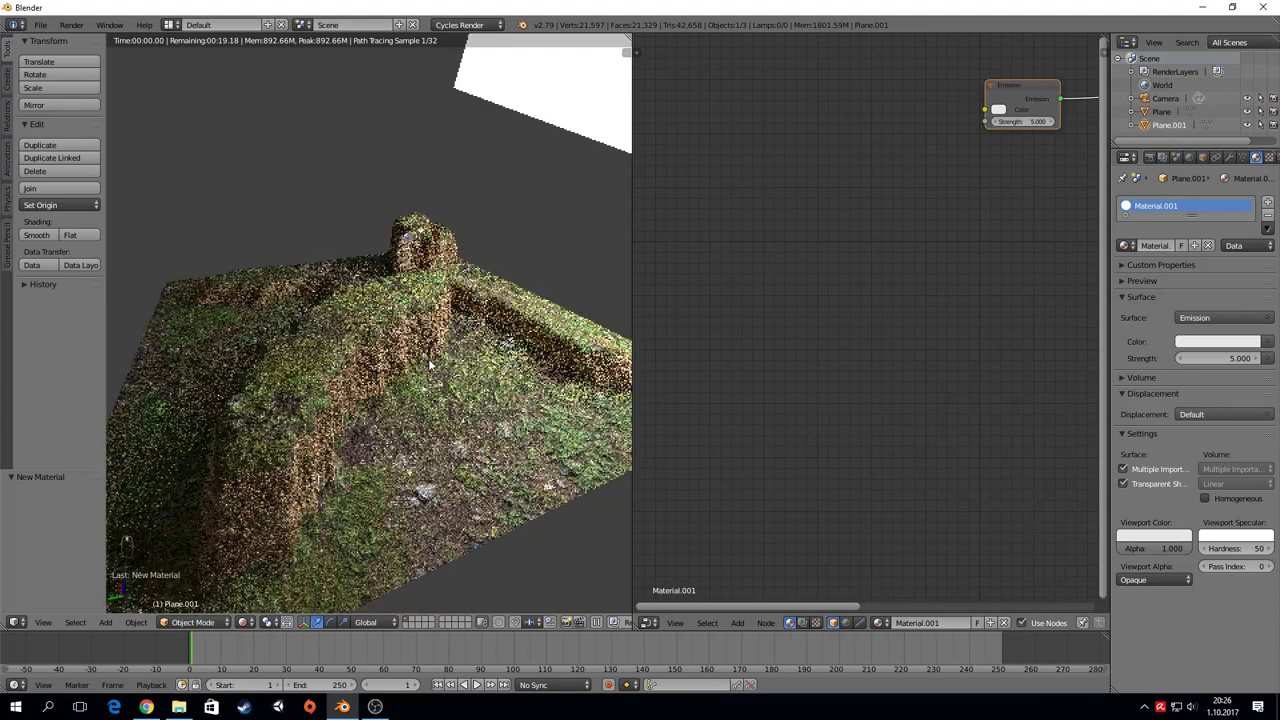
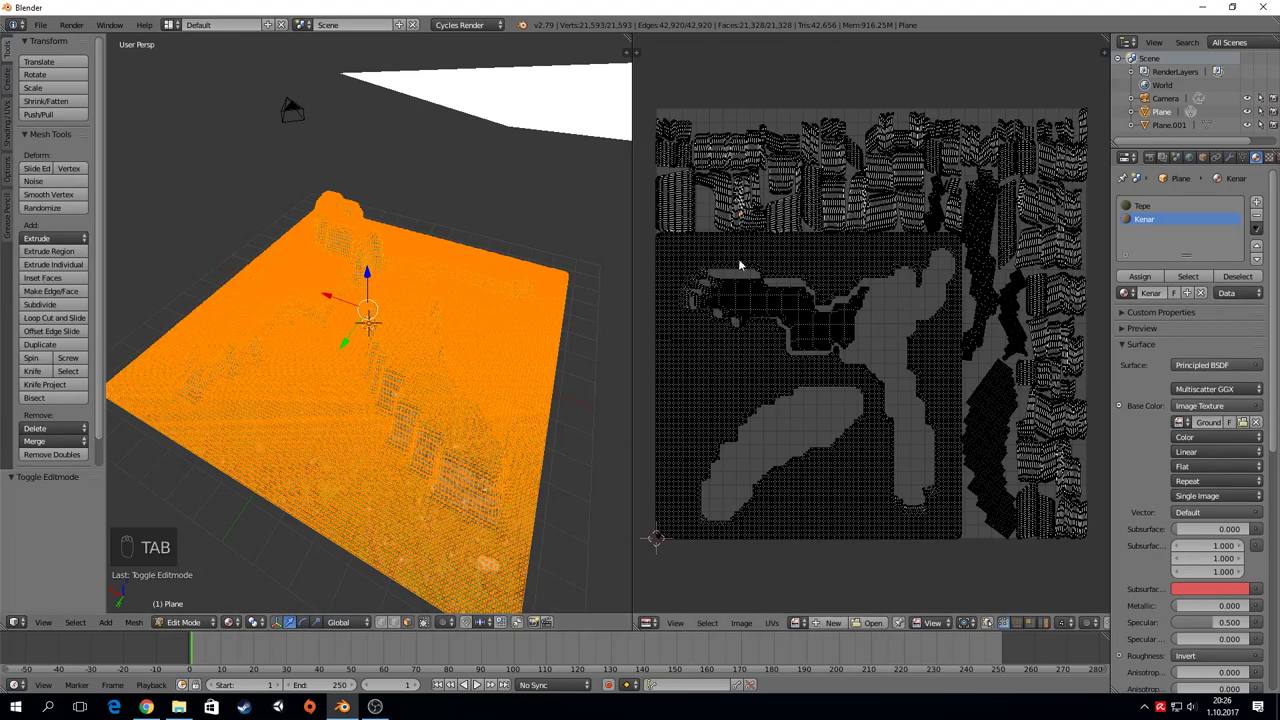
Step: Leave Edit Mode on the terrain, undoing stray edits made while toggling modes
{"action": "left_click_drag", "start_coordinate": [747, 267], "coordinate": [747, 267]}
{"action": "key", "text": "ctrl+l"}
{"action": "key", "text": "s"}
{"action": "key", "text": "Tab"}
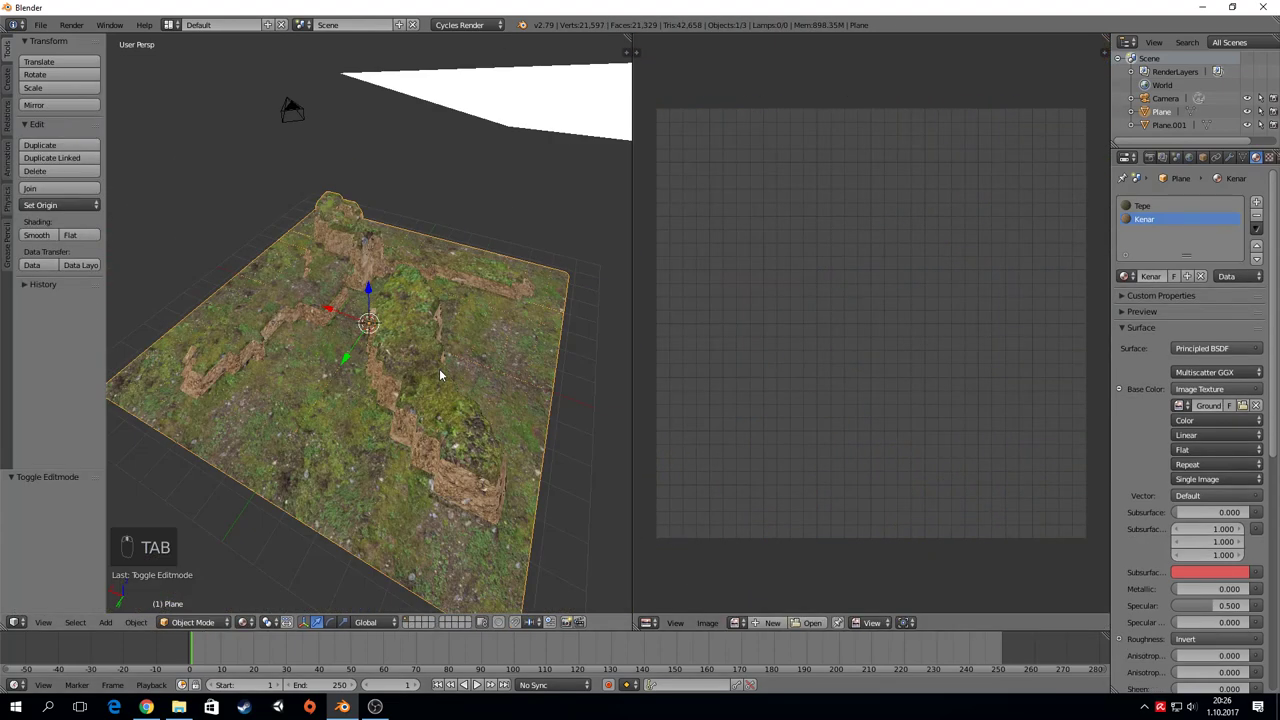
{"action": "key", "text": "Tab"}
{"action": "key", "text": "ctrl+z"}
{"action": "key", "text": "ctrl+z"}
{"action": "key", "text": "Tab"}
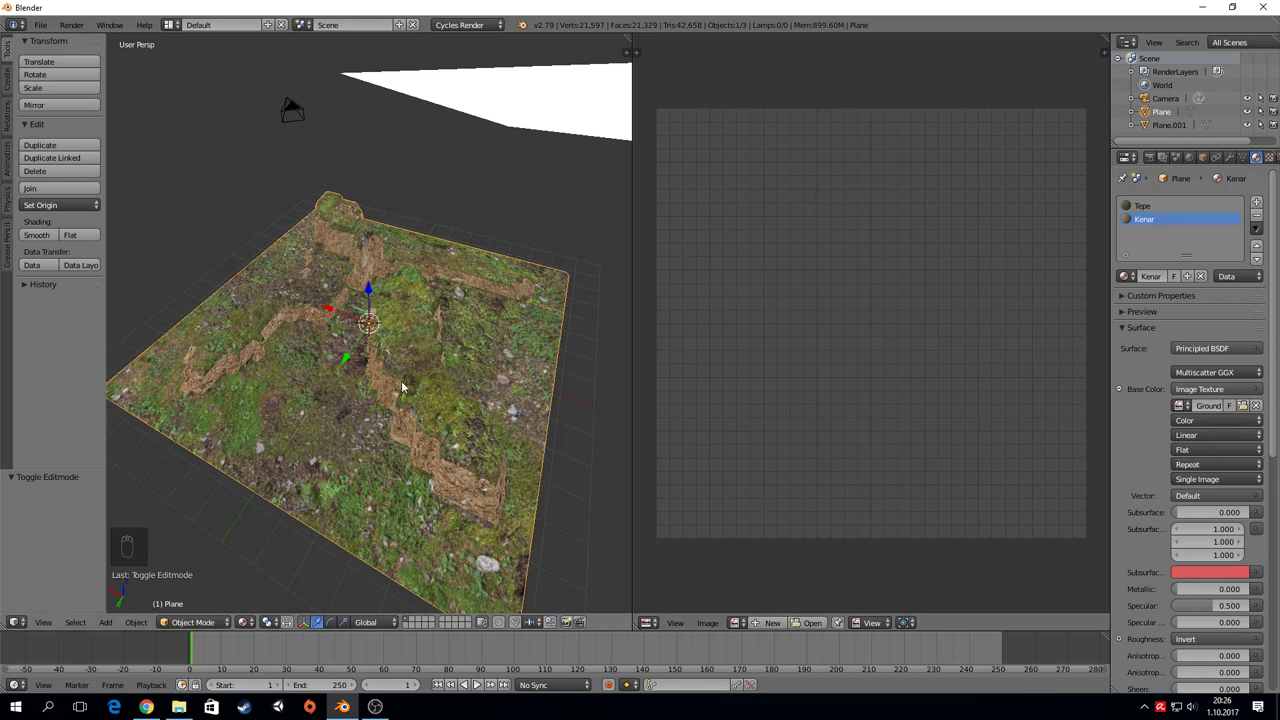
Step: Orbit across the terrain ridges and show the Tepe material's node setup in the Node Editor
{"action": "left_click_drag", "start_coordinate": [654, 622], "coordinate": [442, 410]}
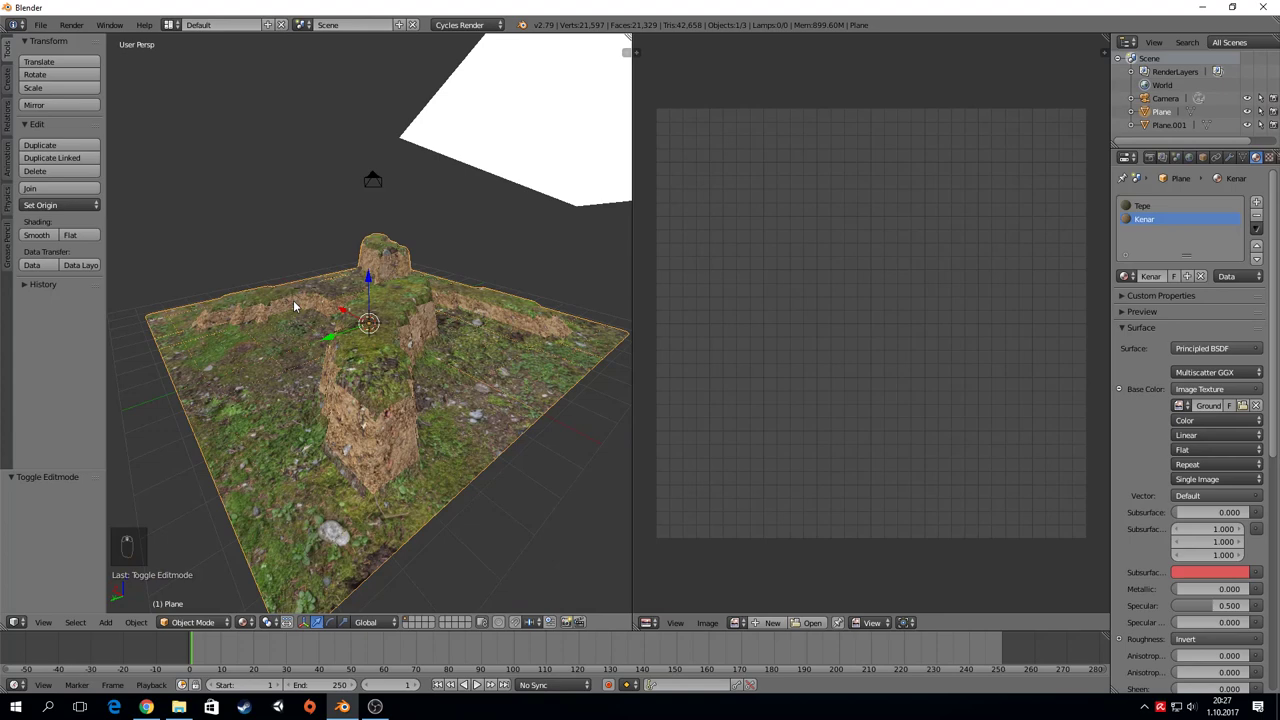
{"action": "left_click_drag", "start_coordinate": [293, 493], "coordinate": [360, 410]}
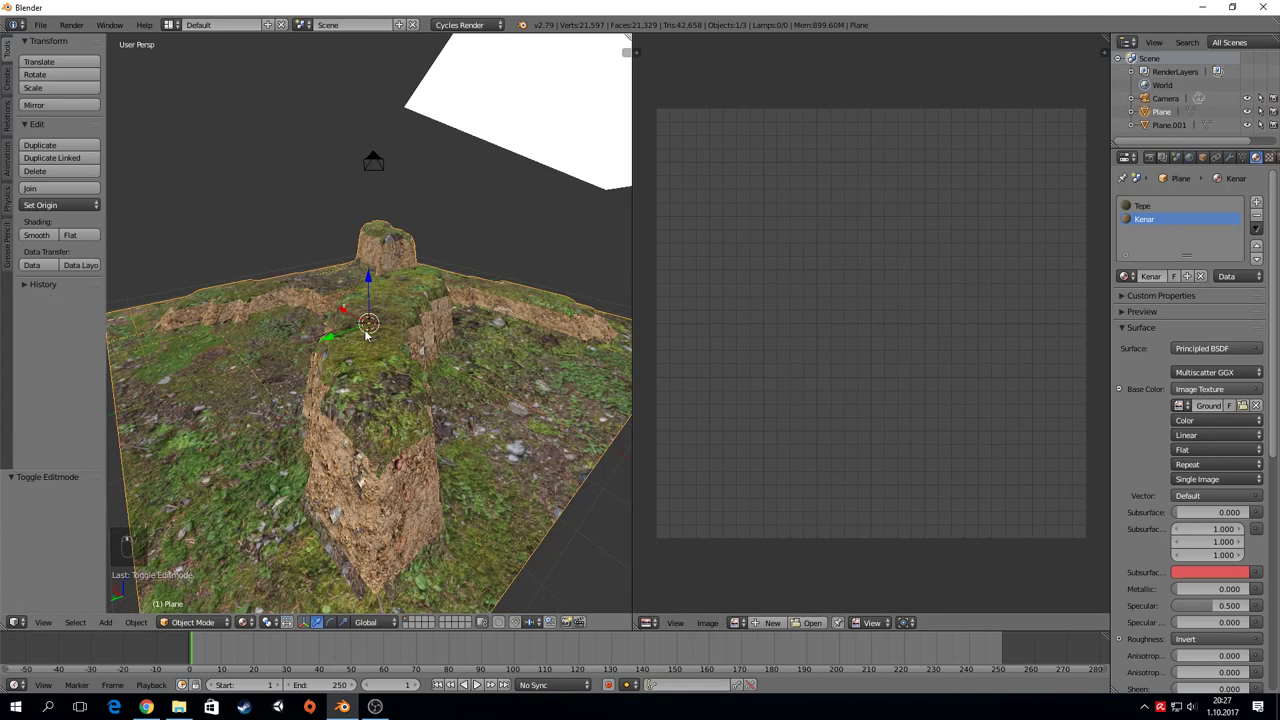
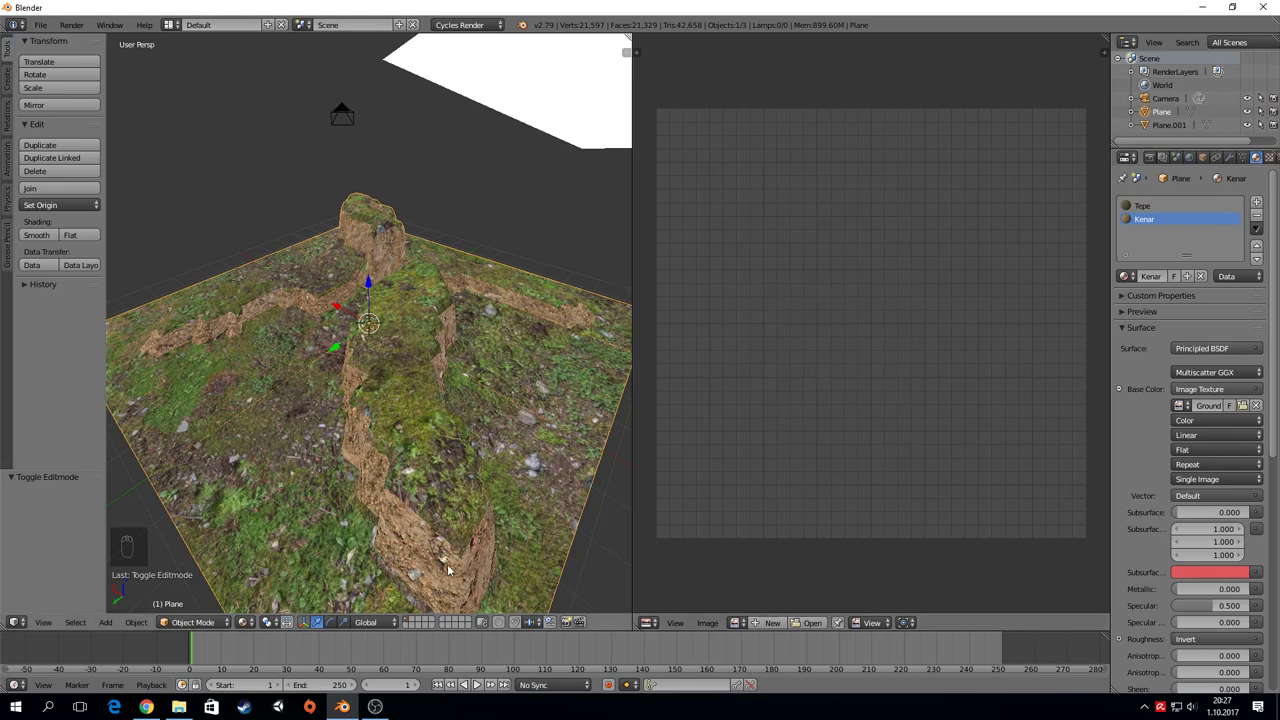
{"action": "left_click_drag", "start_coordinate": [656, 630], "coordinate": [698, 209]}
{"action": "middle_click", "coordinate": [698, 209]}
{"action": "left_click_drag", "start_coordinate": [757, 252], "coordinate": [708, 287]}
Step: Add a Mapping node and wire its Vector output into all three terrain image textures
{"action": "key", "text": "shift+a"}
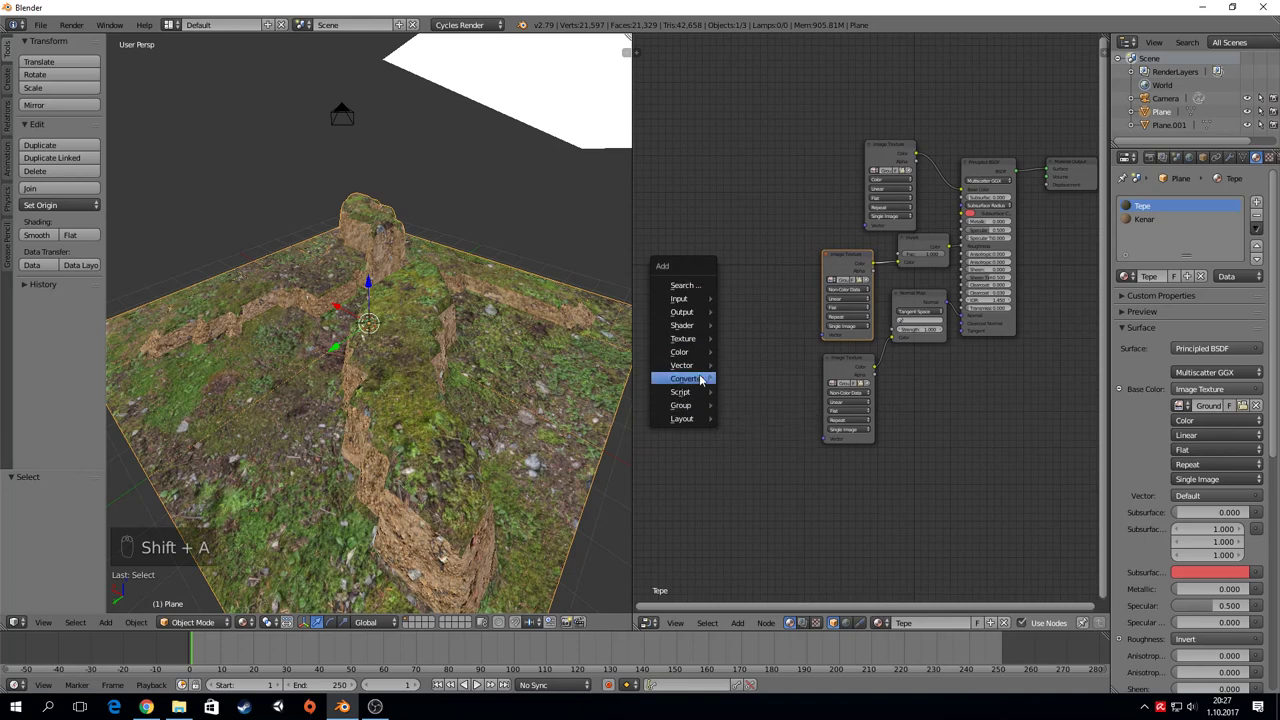
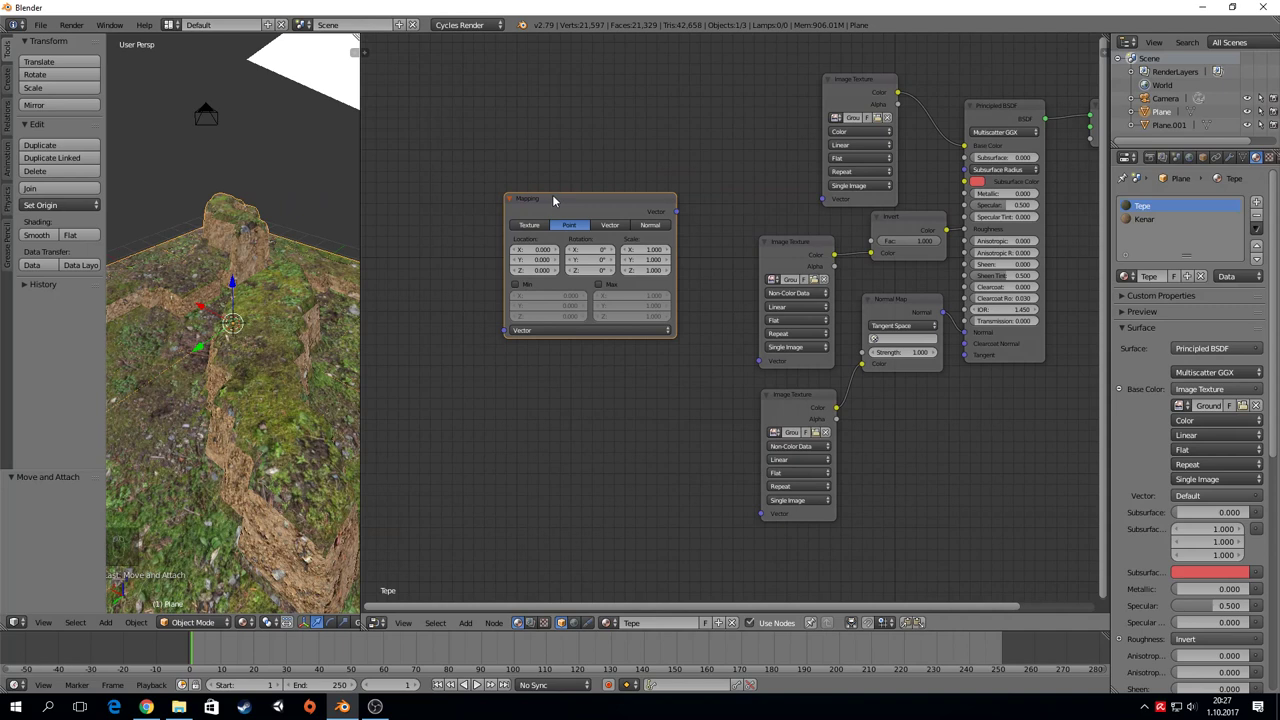
{"action": "key", "text": "g"}
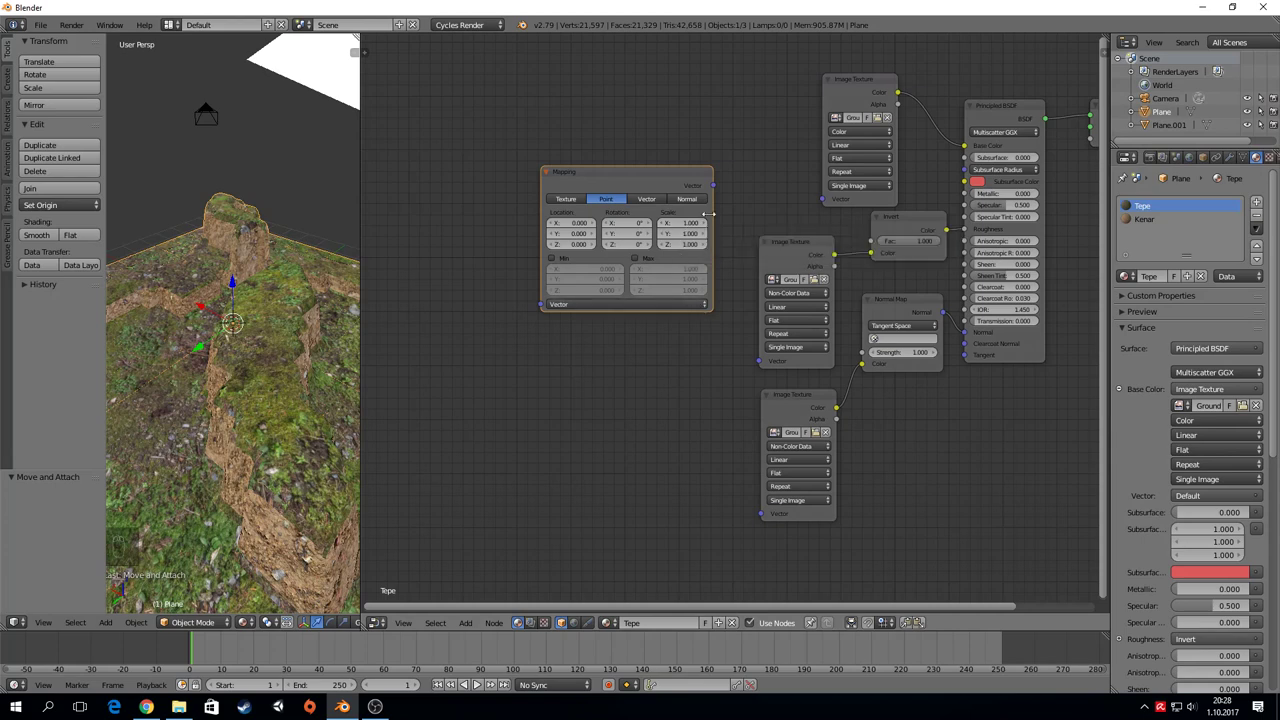
{"action": "left_click_drag", "start_coordinate": [717, 187], "coordinate": [472, 349]}
Step: Add a UV Map node left of Mapping and connect its UV output to the Mapping Vector input
{"action": "key", "text": "shift+a"}
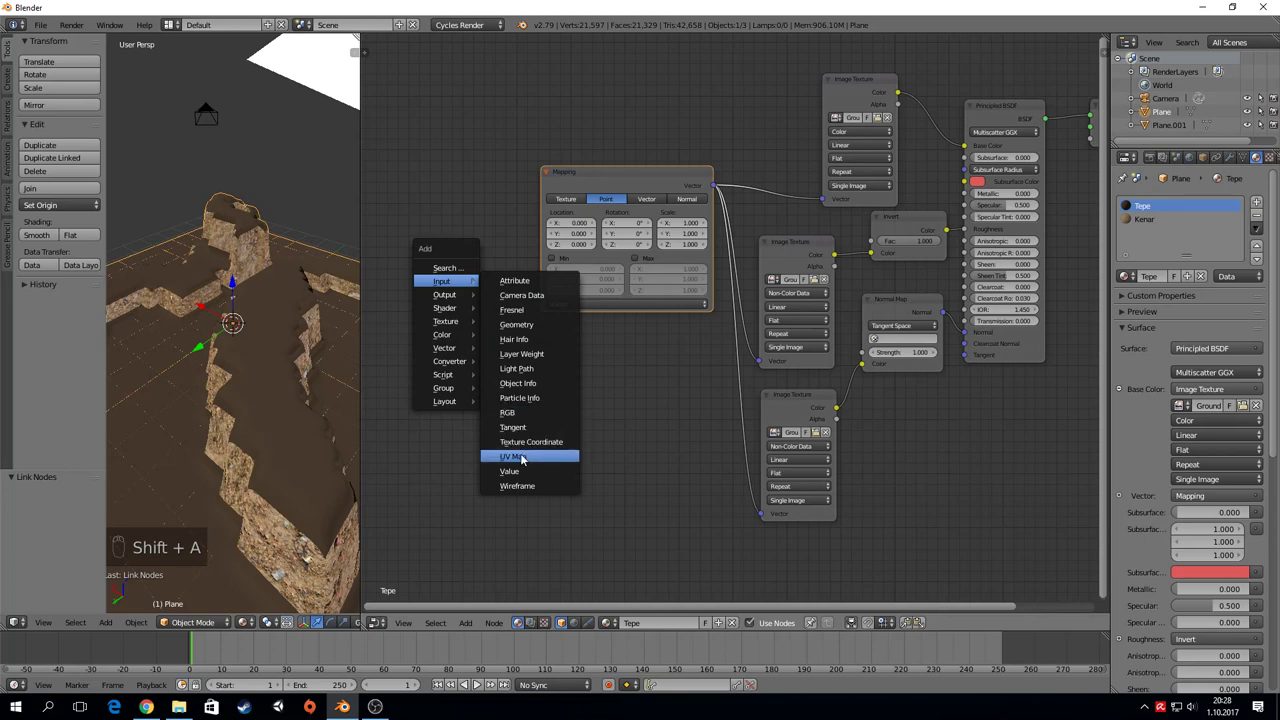
{"action": "left_click_drag", "start_coordinate": [495, 289], "coordinate": [320, 387]}
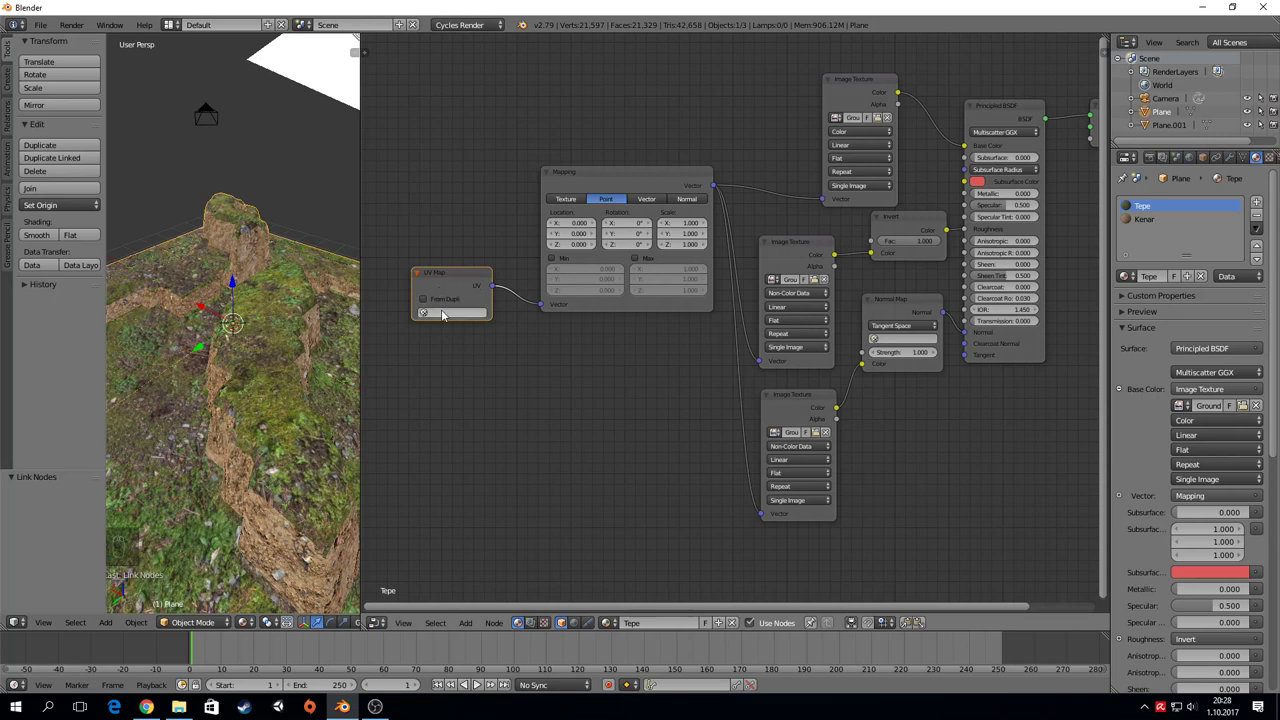
{"action": "left_click_drag", "start_coordinate": [641, 177], "coordinate": [619, 165]}
Step: Position the Mapping node and set its Scale X to 4, moving on to the Y value
{"action": "key", "text": "g"}
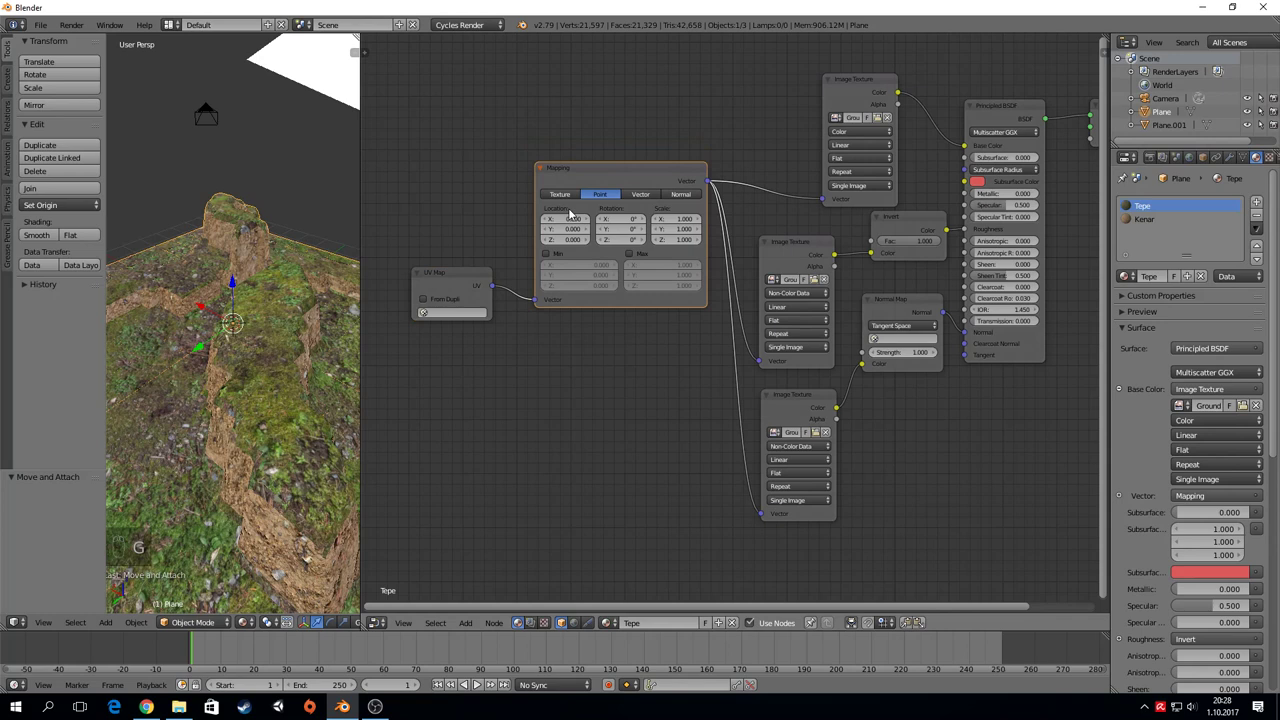
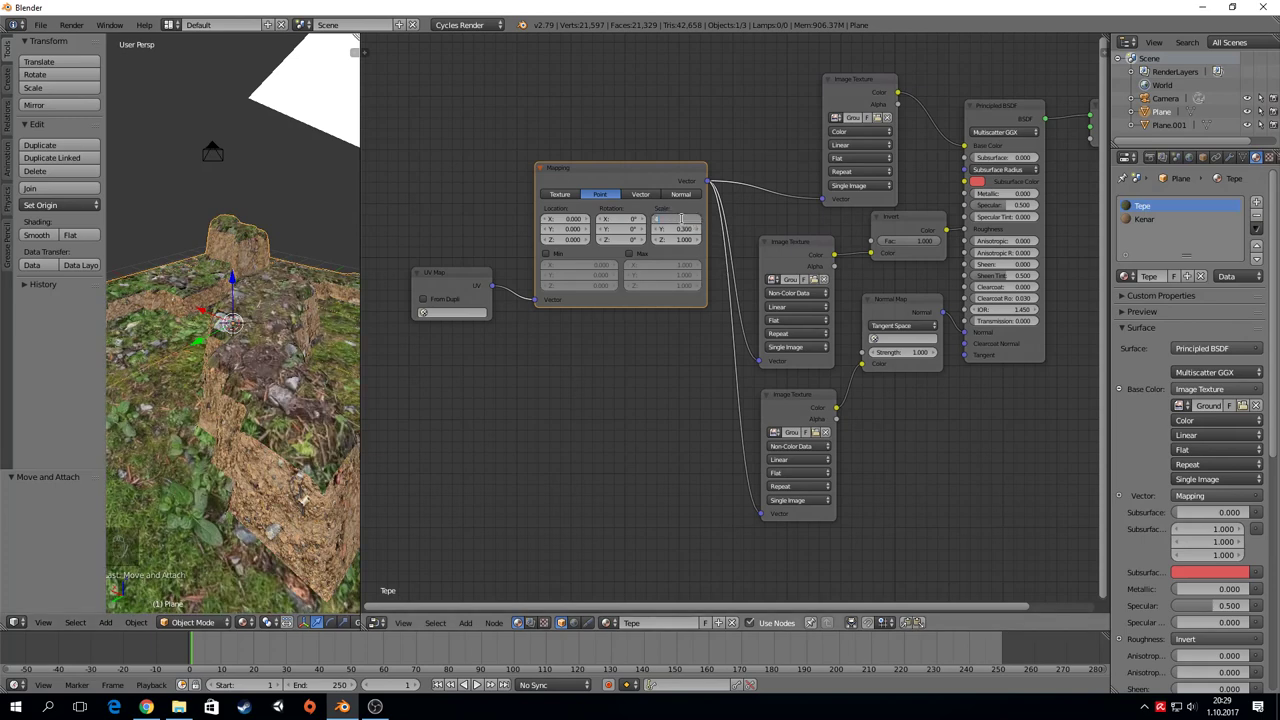
{"action": "key", "text": "Tab"}
{"action": "key", "text": "4"}
{"action": "key", "text": "Return"}
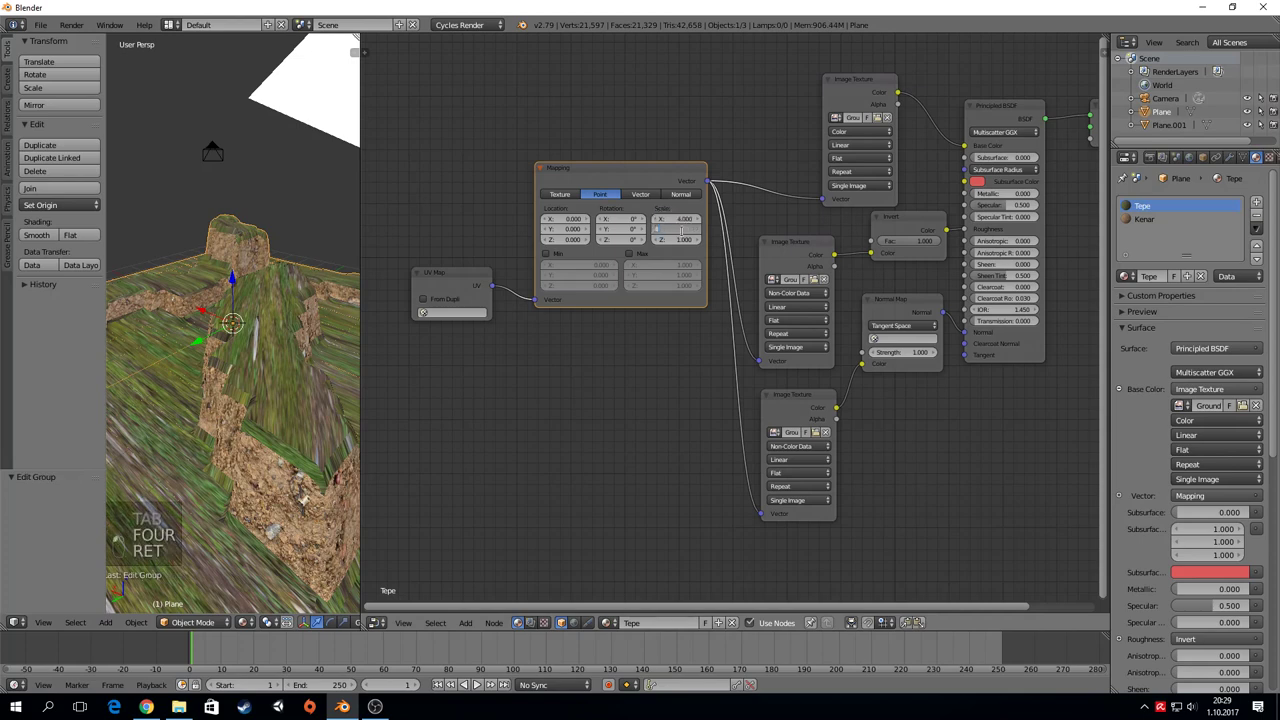
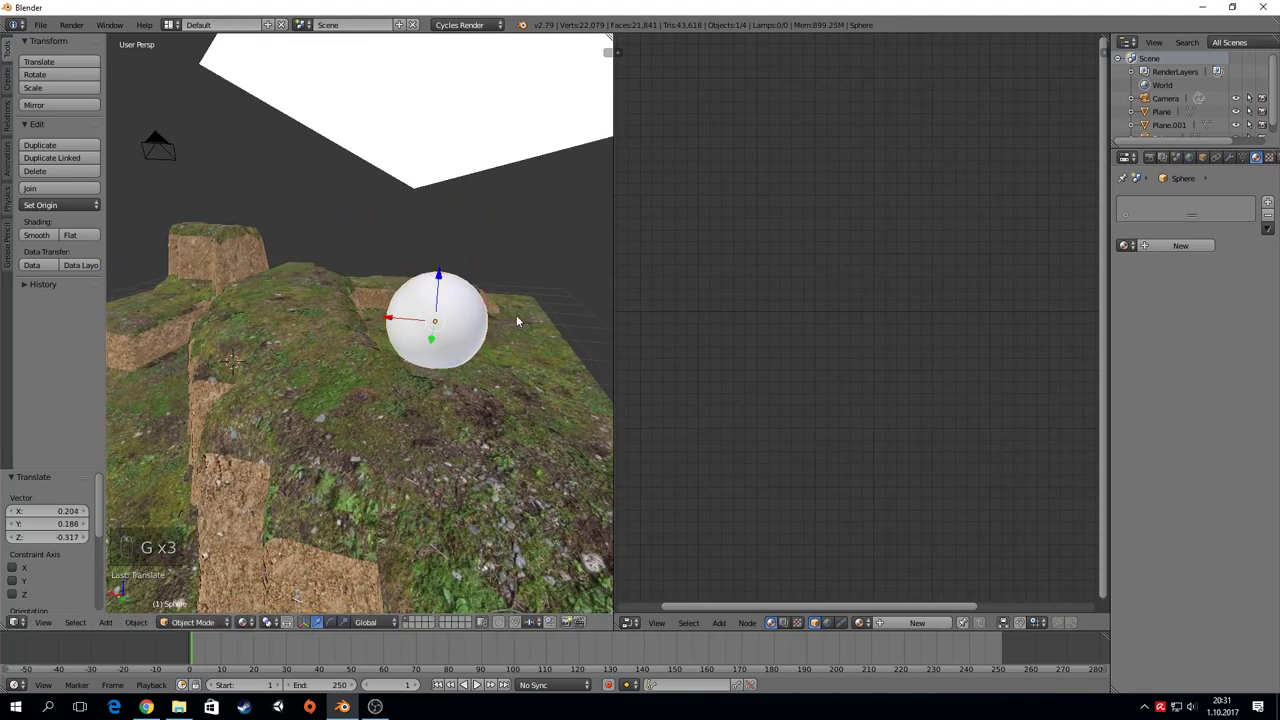
Step: Orbit the view around the sphere resting on the terrain
{"action": "middle_click", "coordinate": [522, 317]}
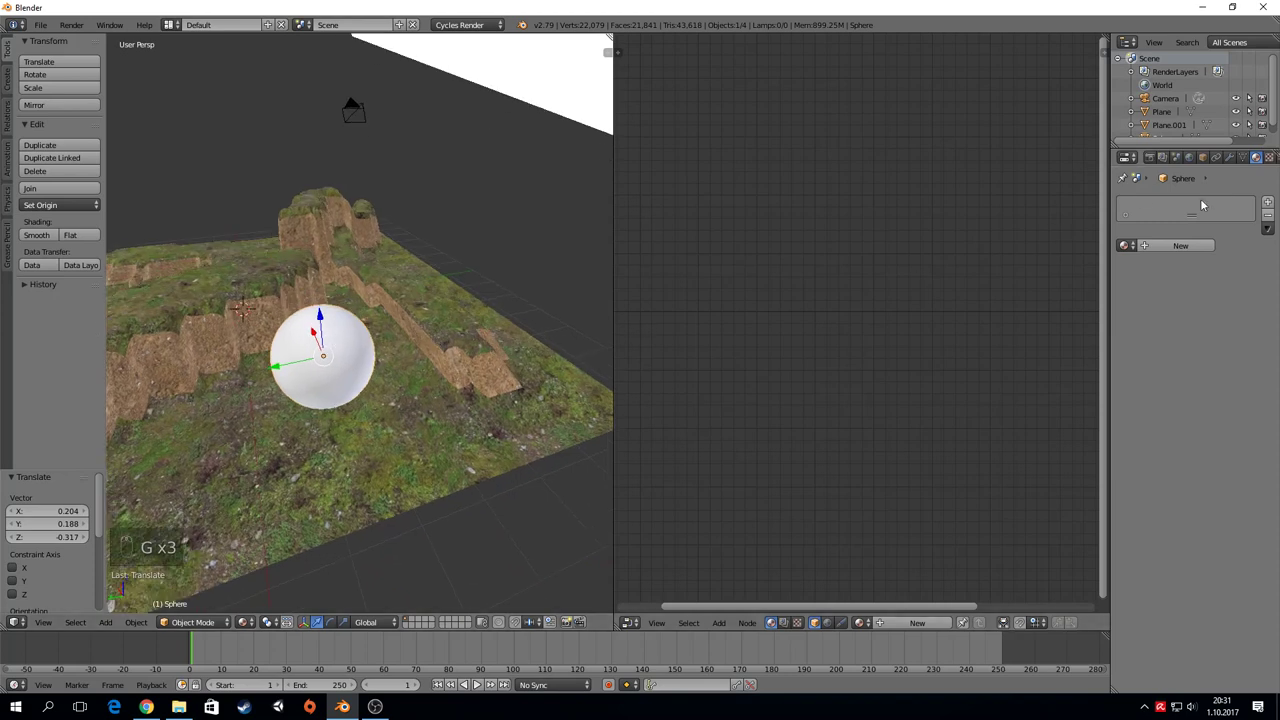
Step: Create the sphere's new material Material.002 and switch back to the terrain plane's nodes
{"action": "left_click", "coordinate": [1170, 250]}
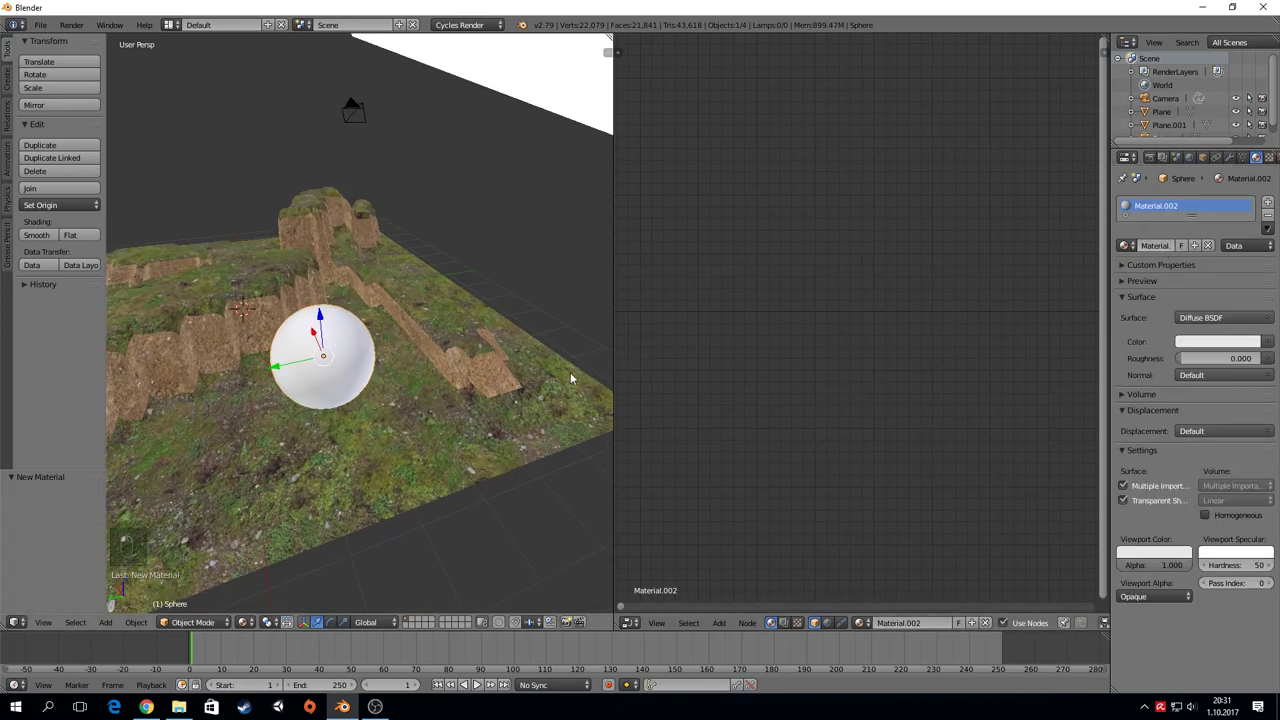
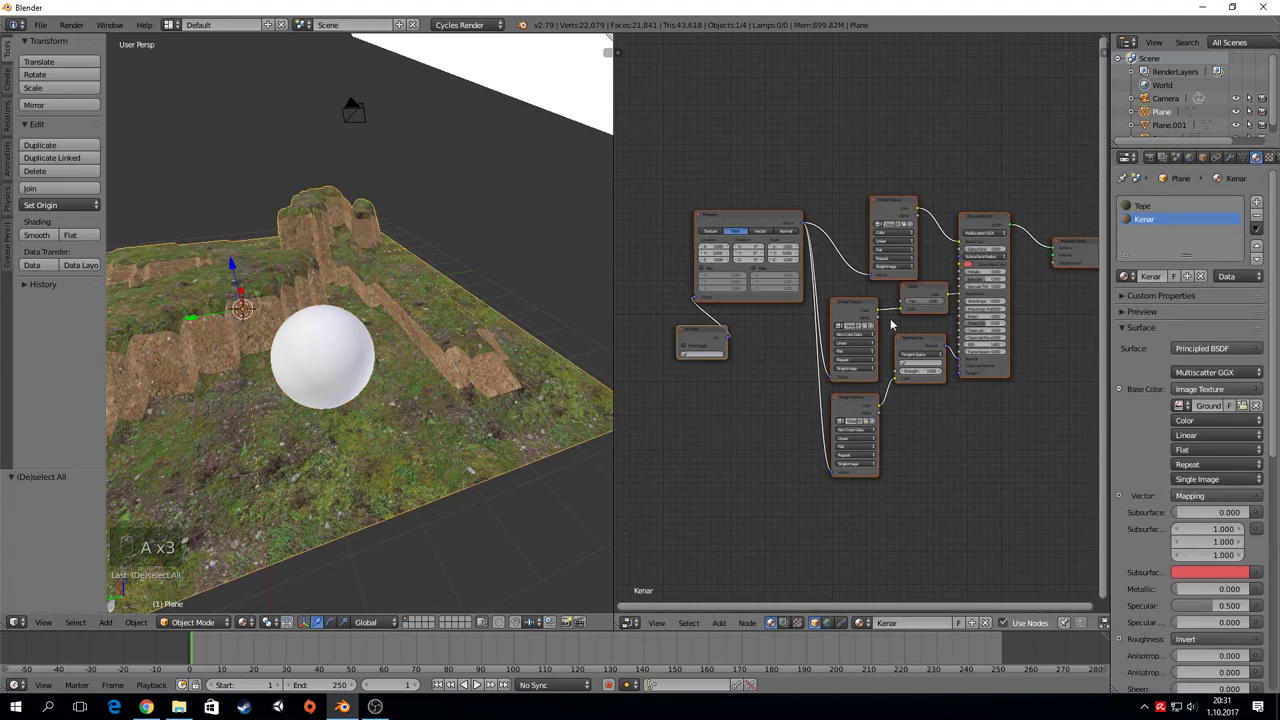
{"action": "key", "text": "ctrl+c"}
{"action": "key", "text": "ctrl+c"}
Step: Copy the Kenar material nodes and unwrap the sphere with Sphere Projection, returning to Object Mode
{"action": "key", "text": "ctrl+c"}
{"action": "key", "text": "ctrl+c"}
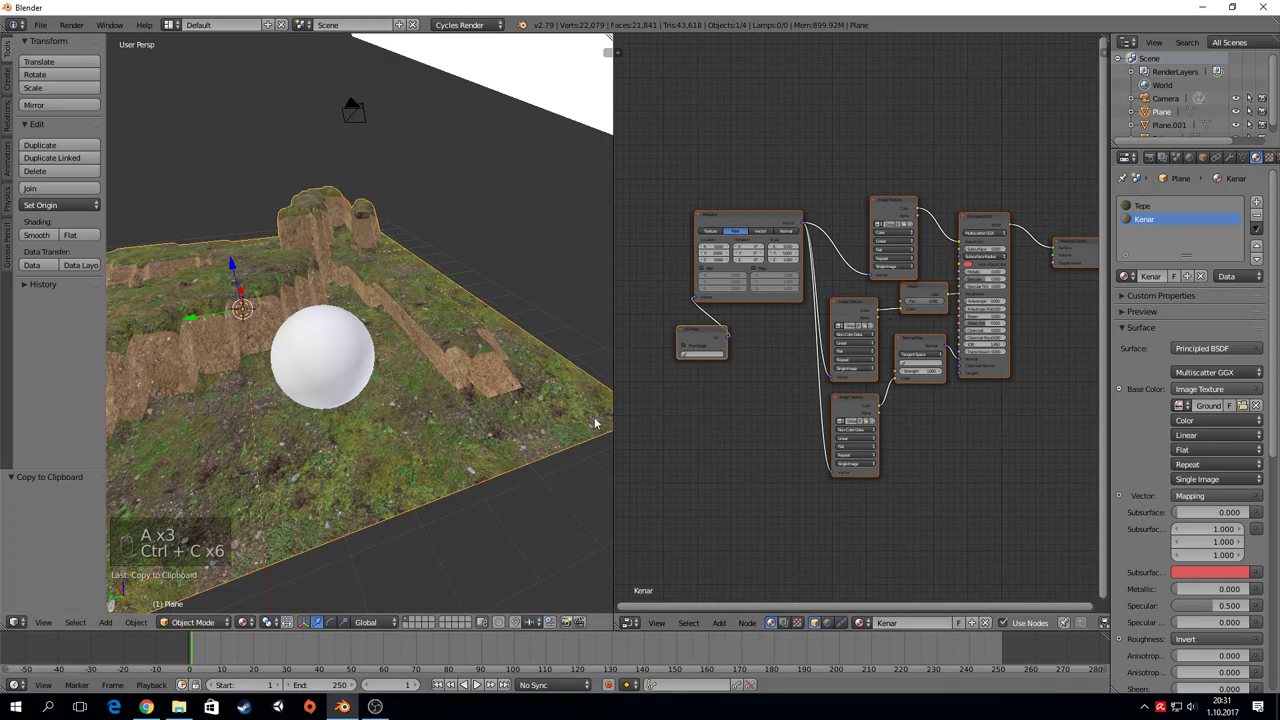
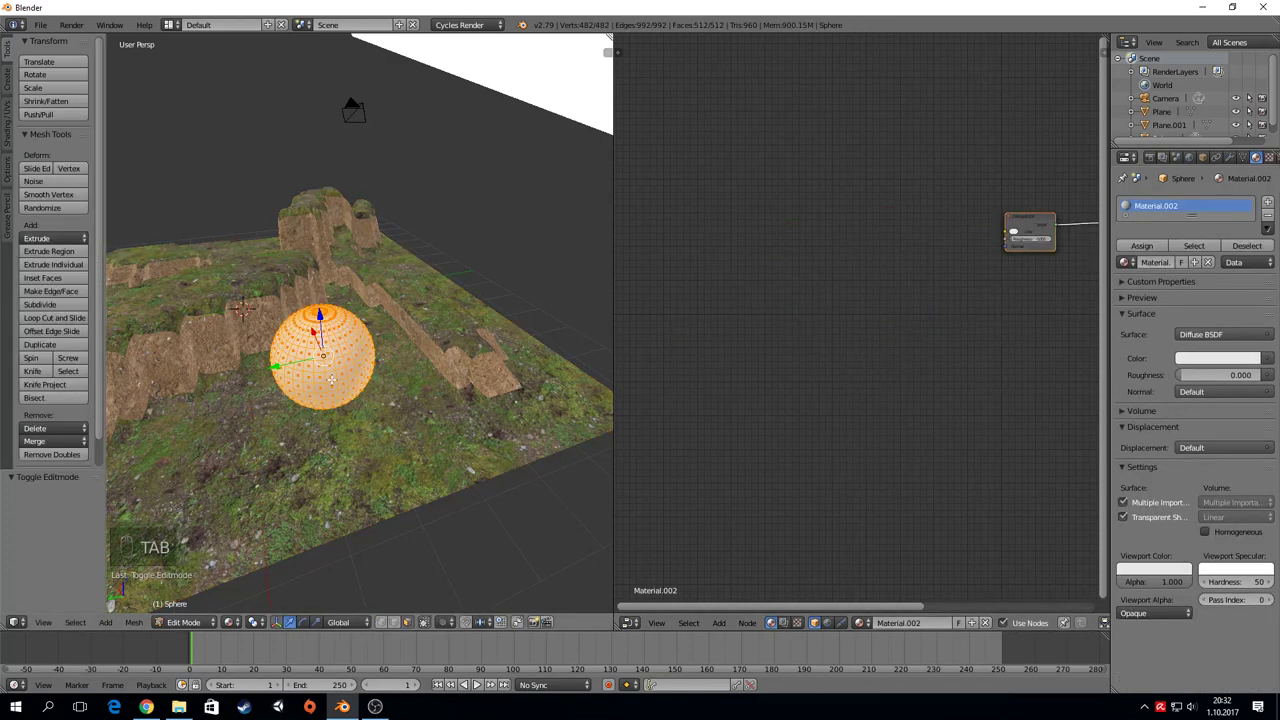
{"action": "key", "text": "u"}
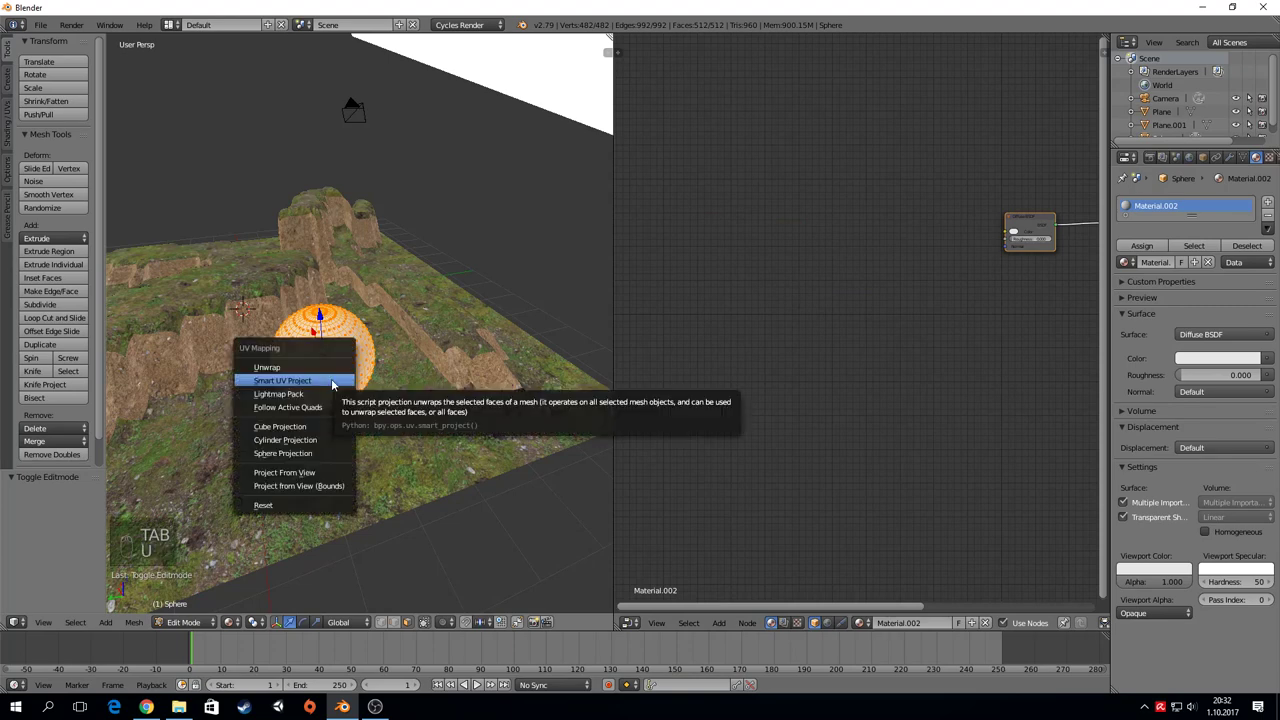
{"action": "key", "text": "Down"}
{"action": "key", "text": "Down"}
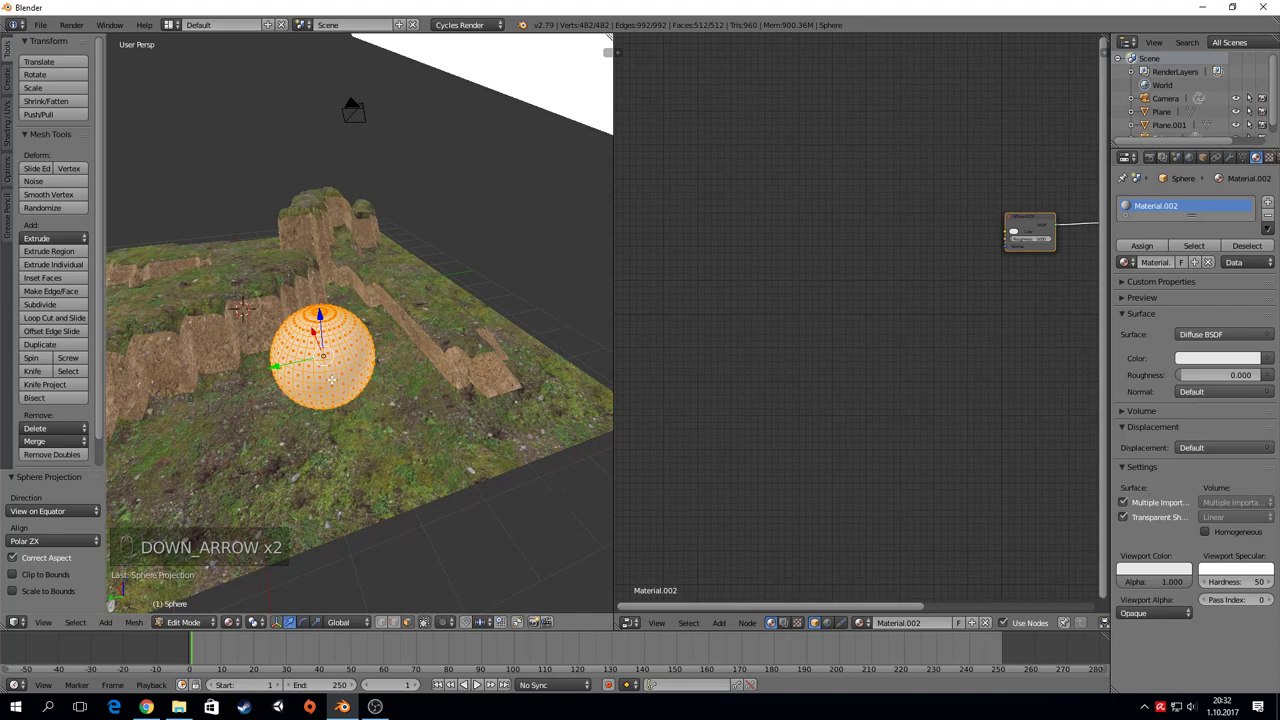
{"action": "key", "text": "Tab"}
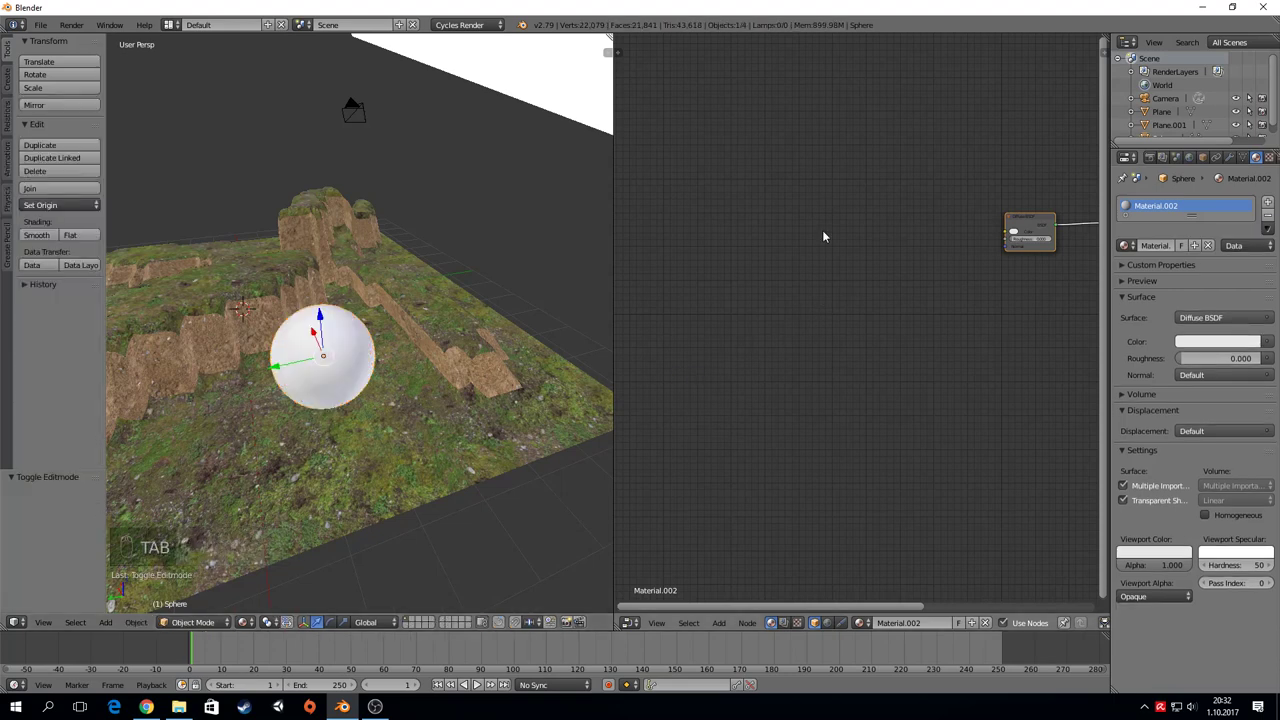
Step: Paste the Kenar nodes into the sphere material, delete the Diffuse BSDF and set Mapping scale 0.5
{"action": "key", "text": "ctrl+v"}
{"action": "key", "text": "g"}
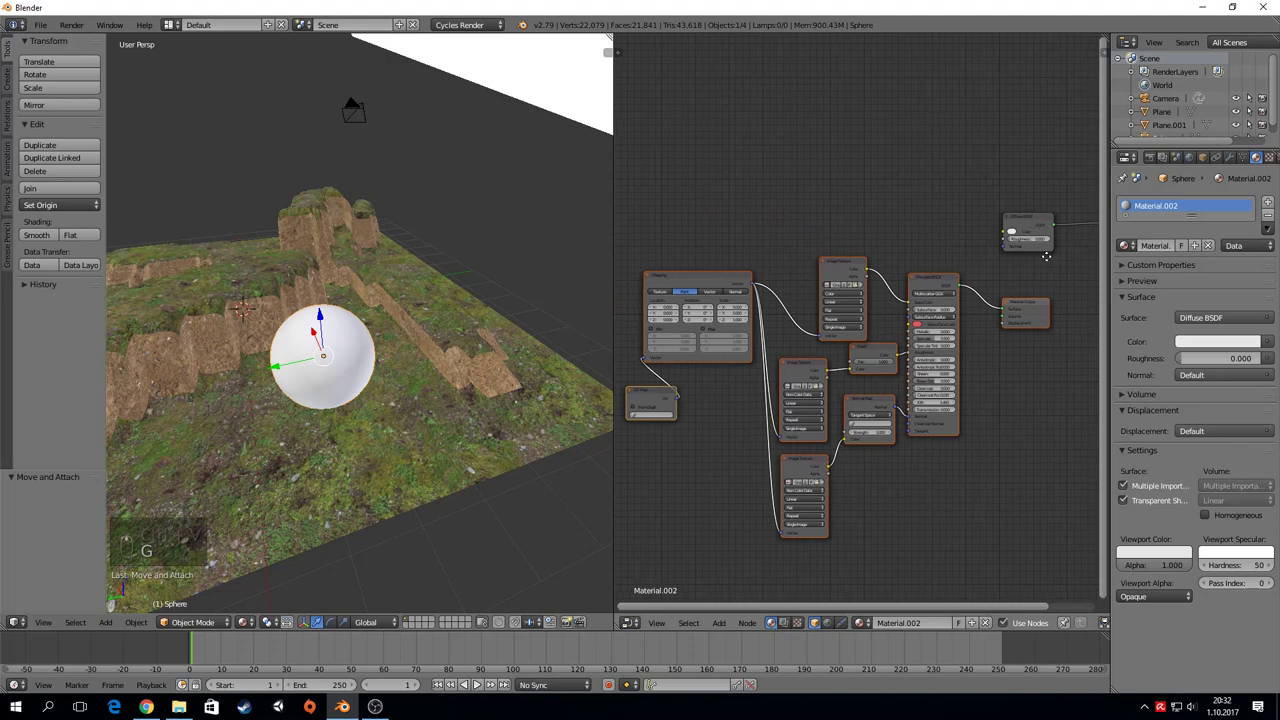
{"action": "left_click", "coordinate": [833, 253]}
{"action": "key", "text": "Delete"}
{"action": "key", "text": "Delete"}
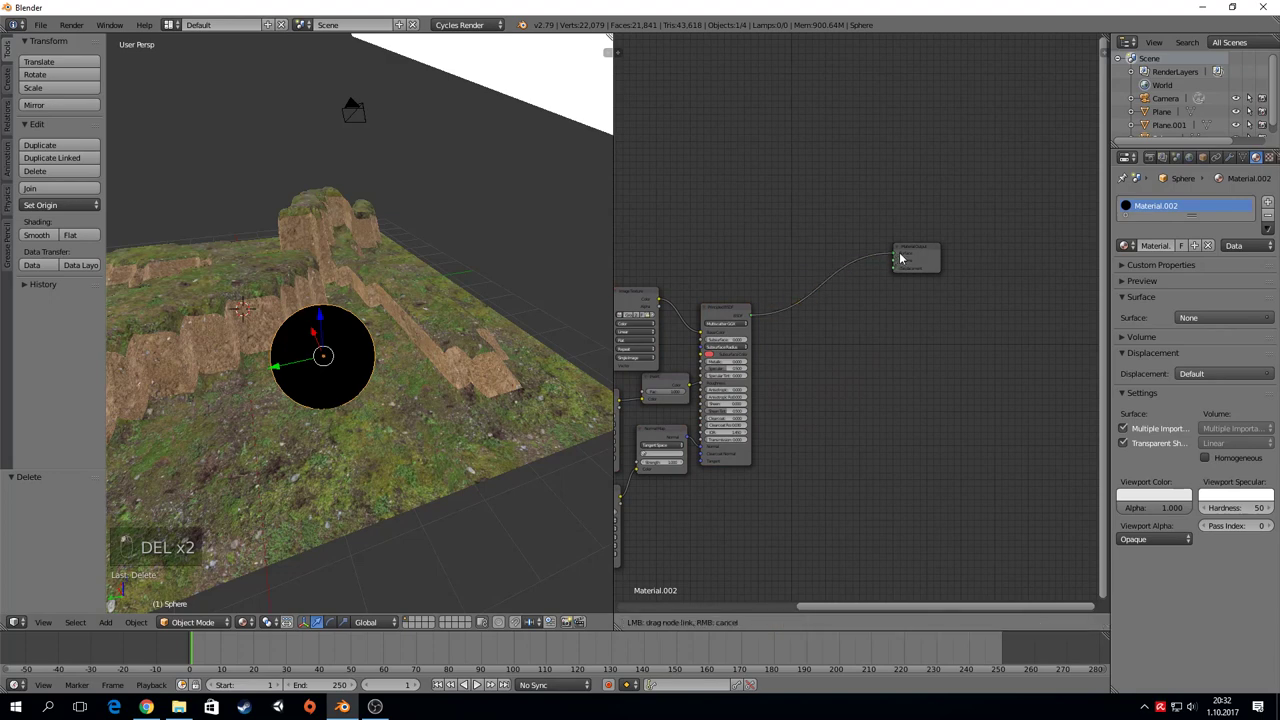
{"action": "key", "text": "g"}
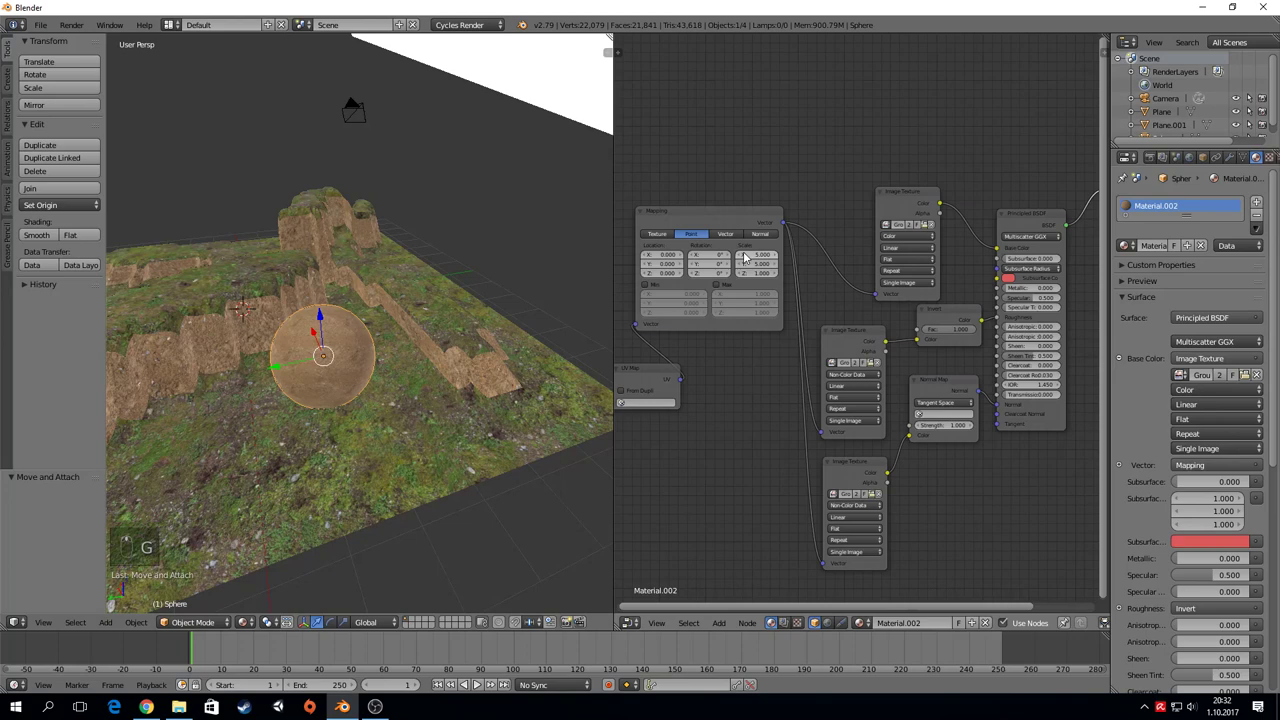
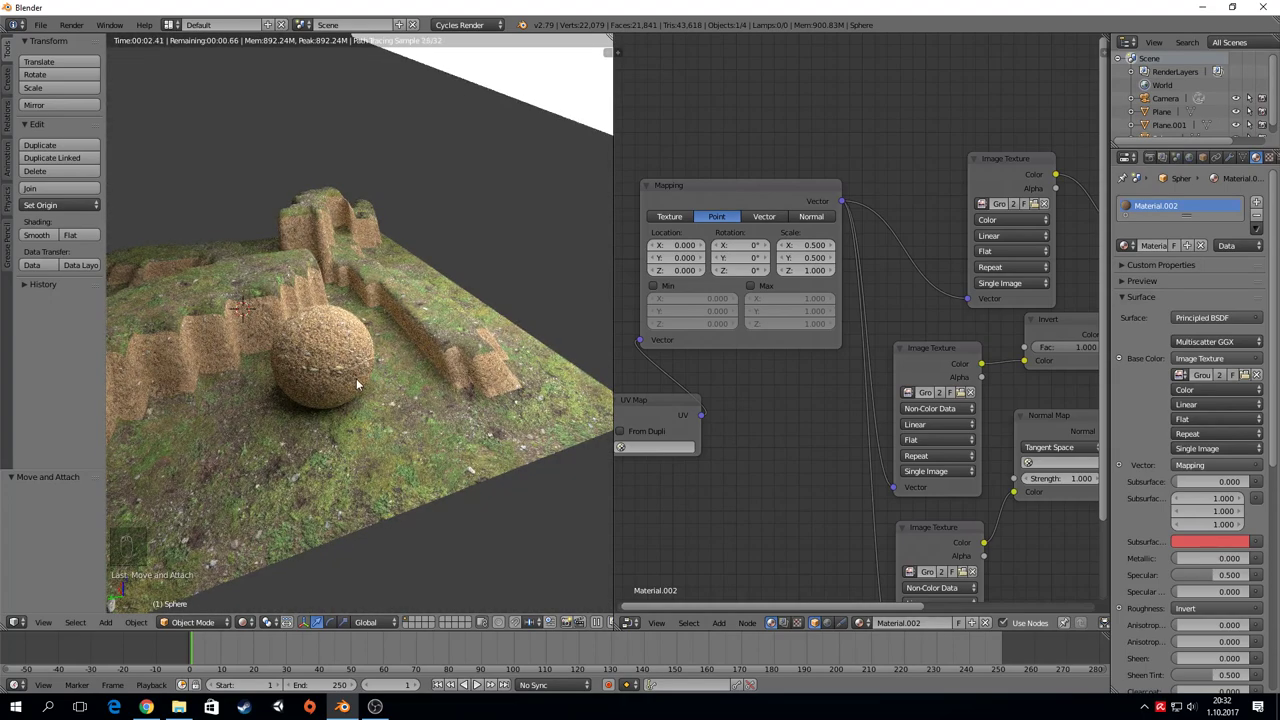
Step: Orbit the rendered view to inspect the sphere and select the Material Output node
{"action": "middle_click", "coordinate": [314, 374]}
{"action": "middle_click", "coordinate": [337, 360]}
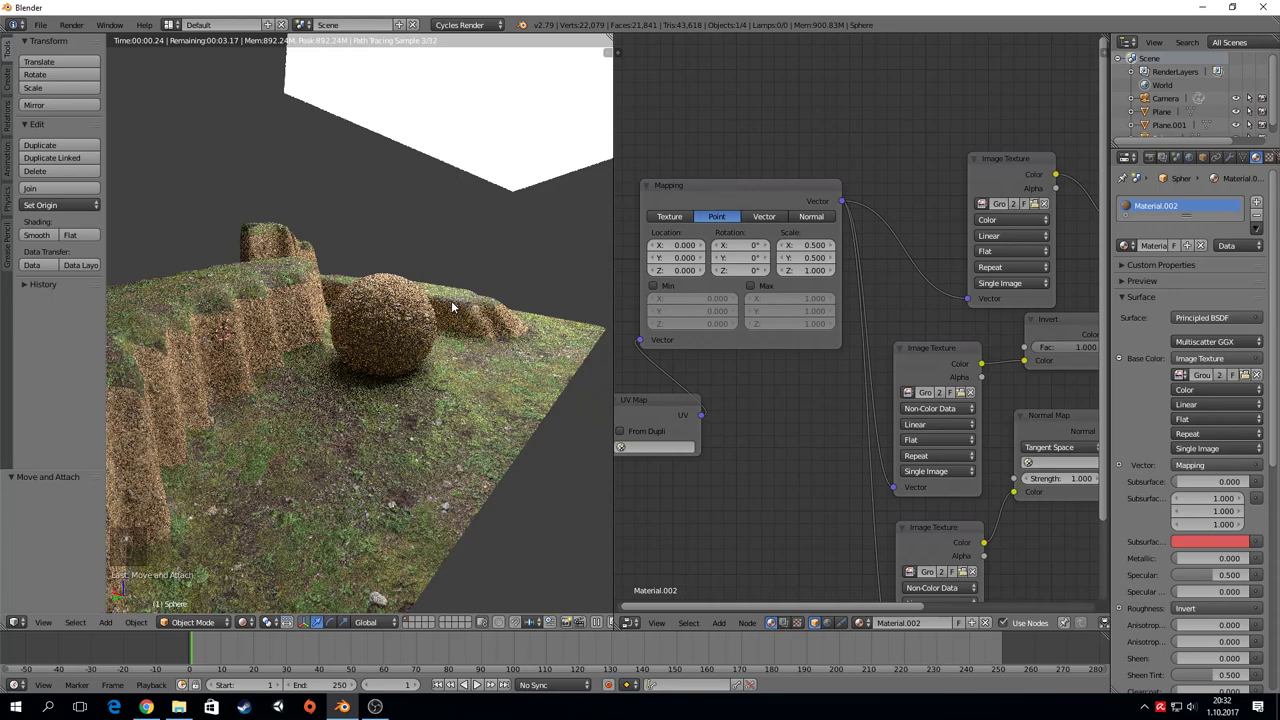
{"action": "middle_click", "coordinate": [444, 317]}
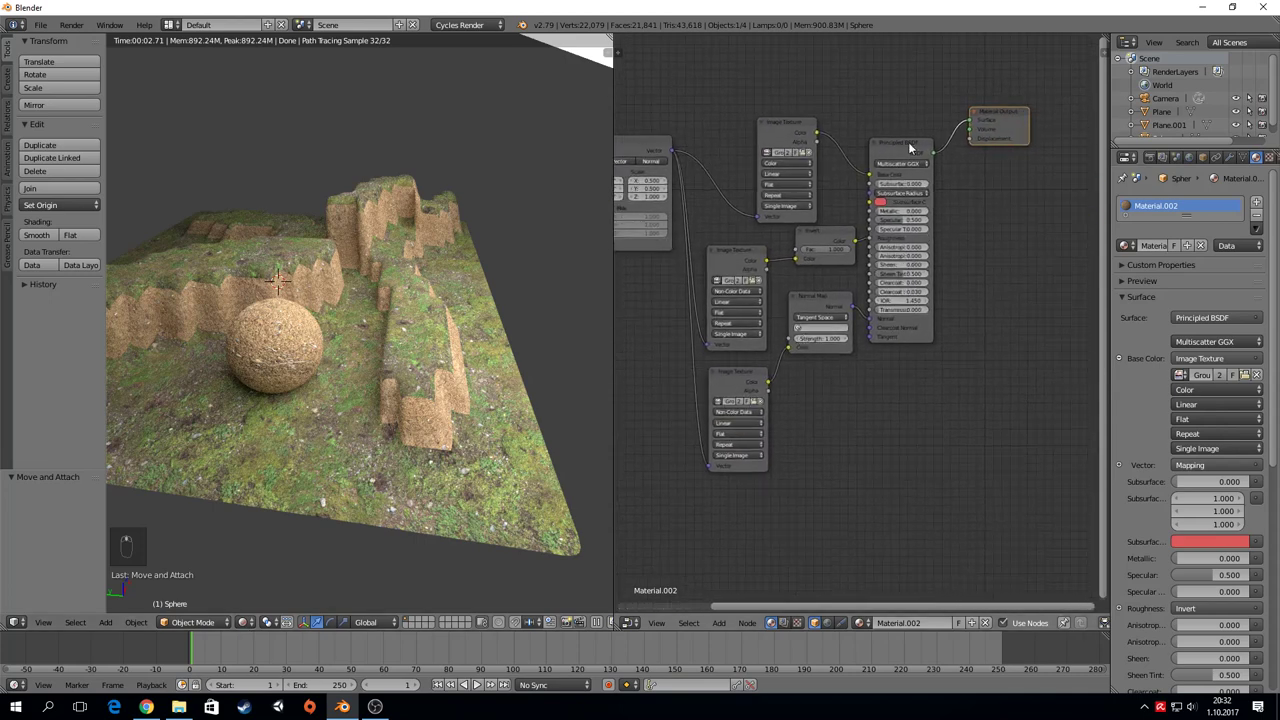
{"action": "right_click", "coordinate": [915, 151]}
Step: Rename the sphere's material to Topak and reposition its shader and texture nodes
{"action": "key", "text": "g"}
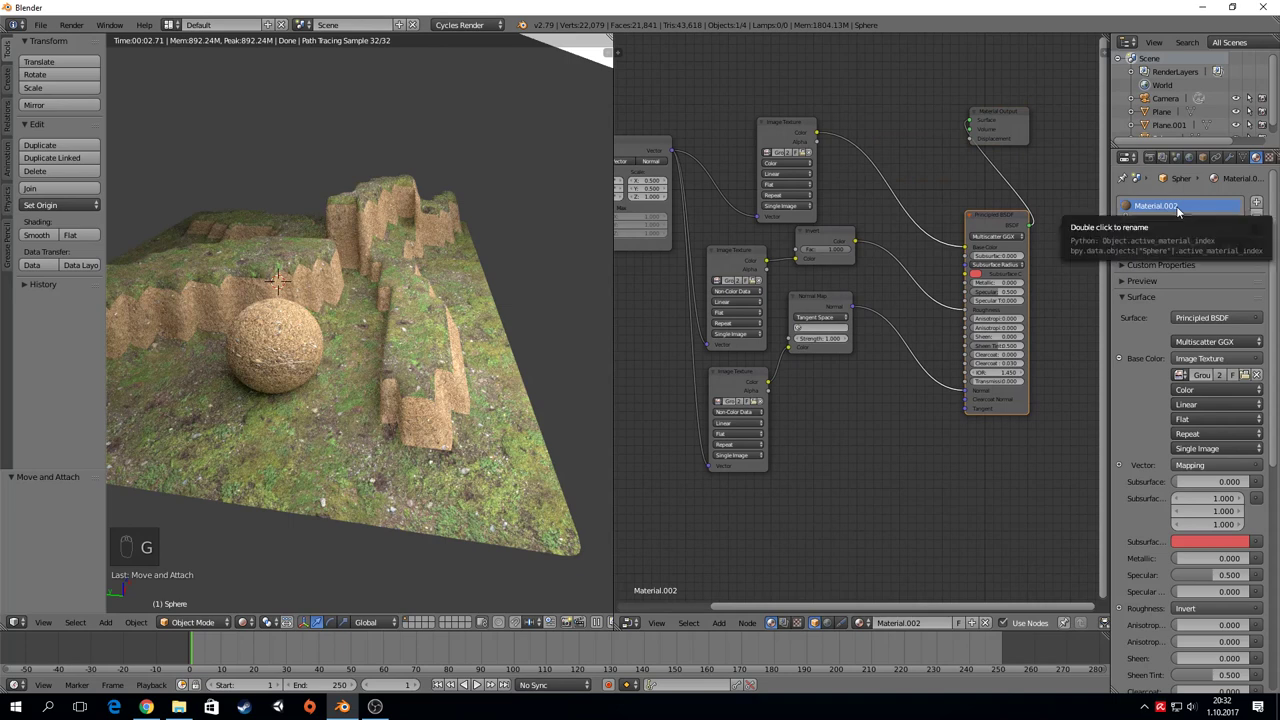
{"action": "left_click_drag", "start_coordinate": [1173, 211], "coordinate": [764, 100]}
{"action": "key", "text": "g"}
{"action": "key", "text": "g"}
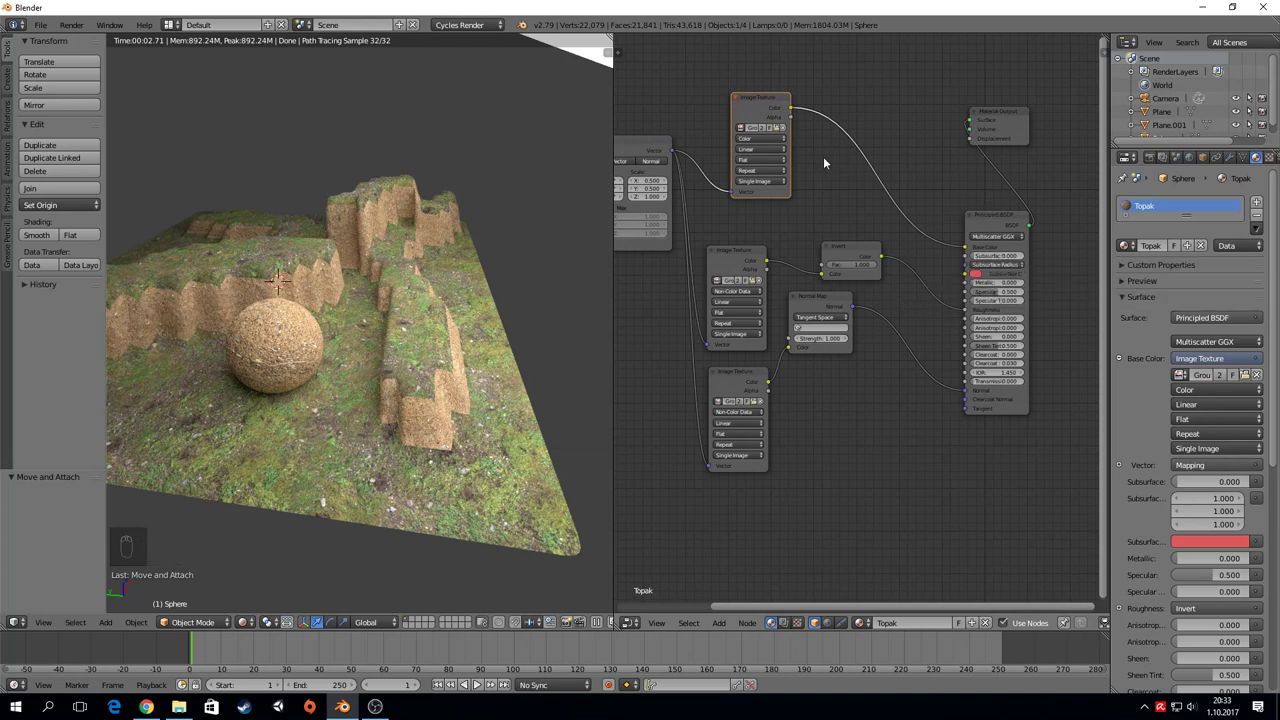
Step: Insert a Hue Saturation Value node between the base colour texture and the Principled BSDF
{"action": "key", "text": "shift+a"}
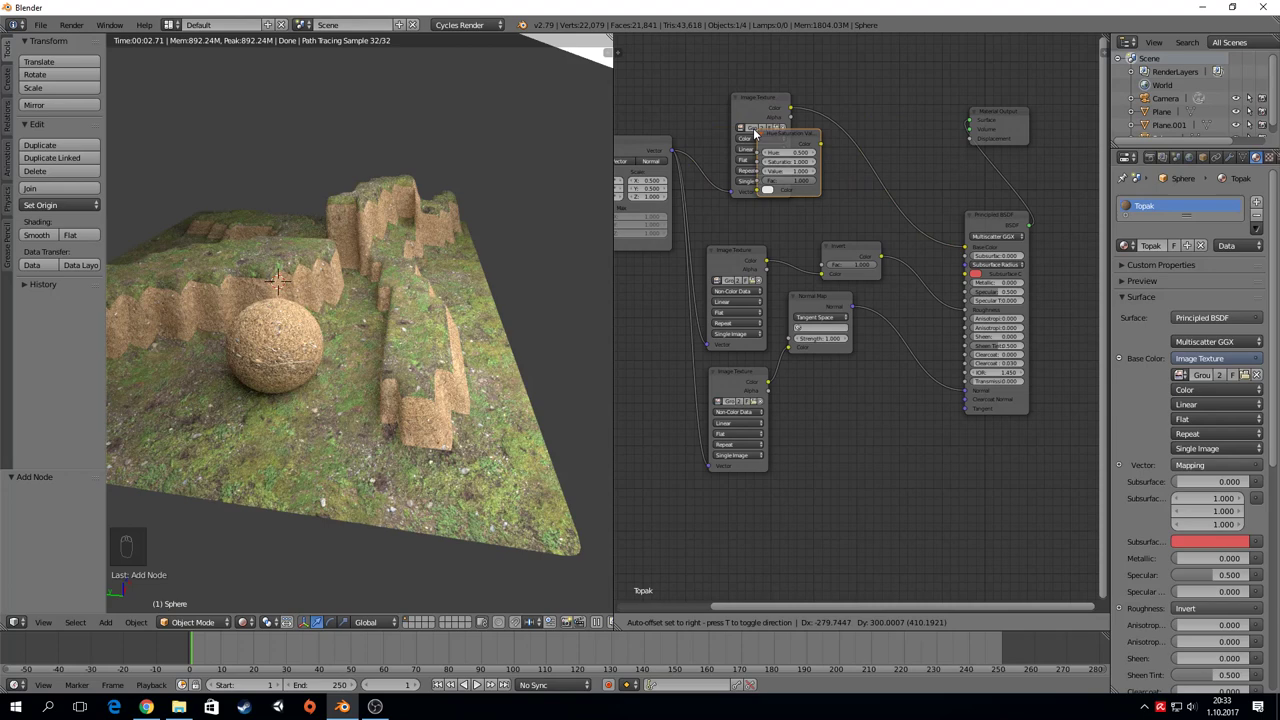
{"action": "left_click_drag", "start_coordinate": [851, 131], "coordinate": [882, 139]}
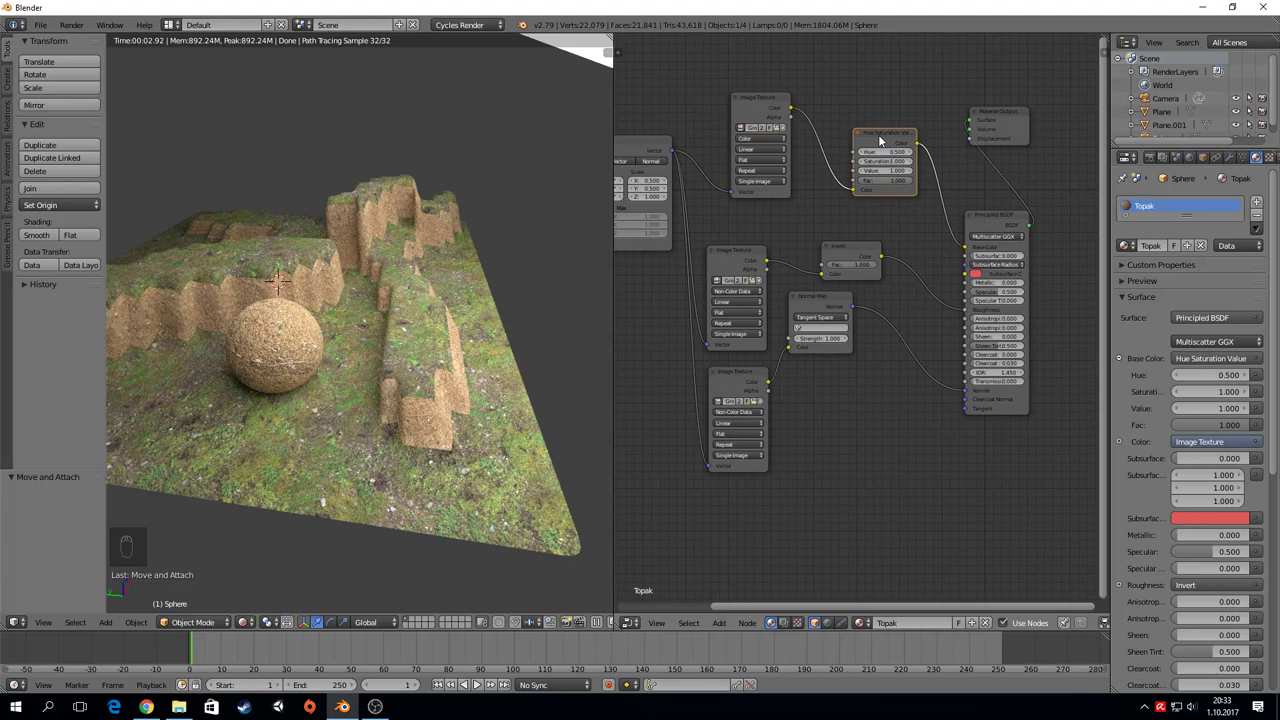
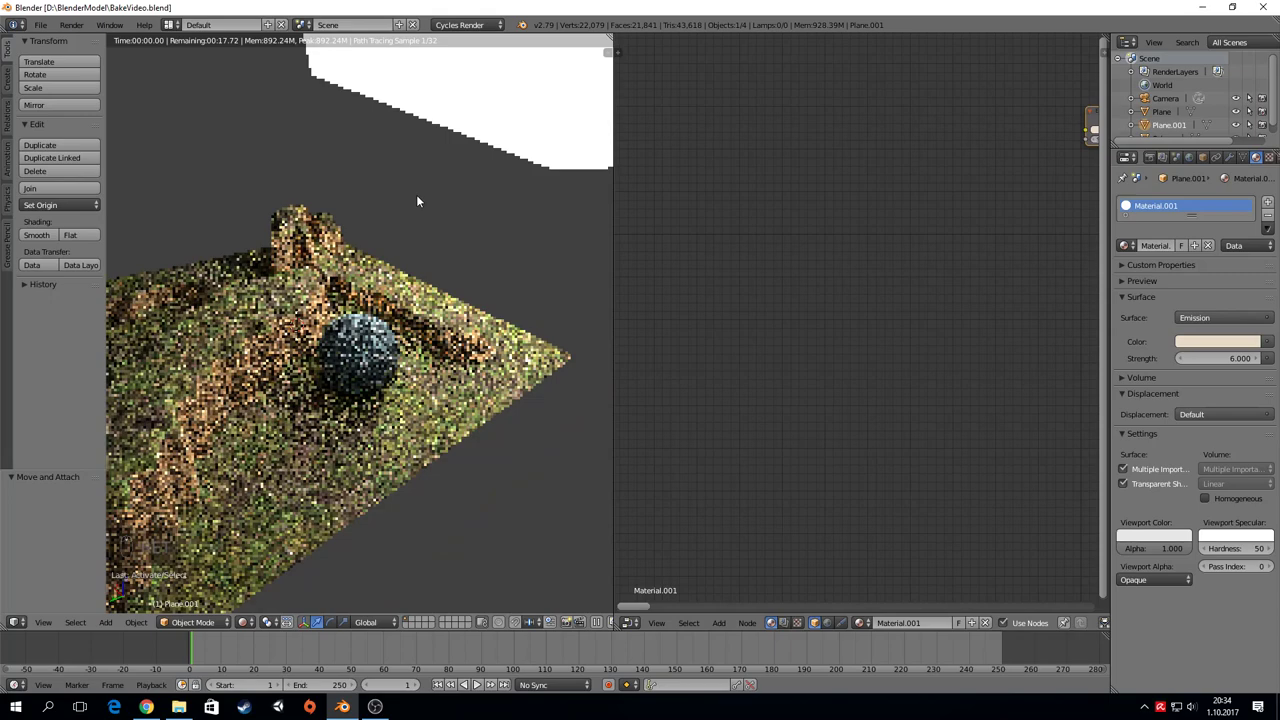
Step: Rotate and scale the emission light plane to a new angle and size above the terrain
{"action": "key", "text": "r"}
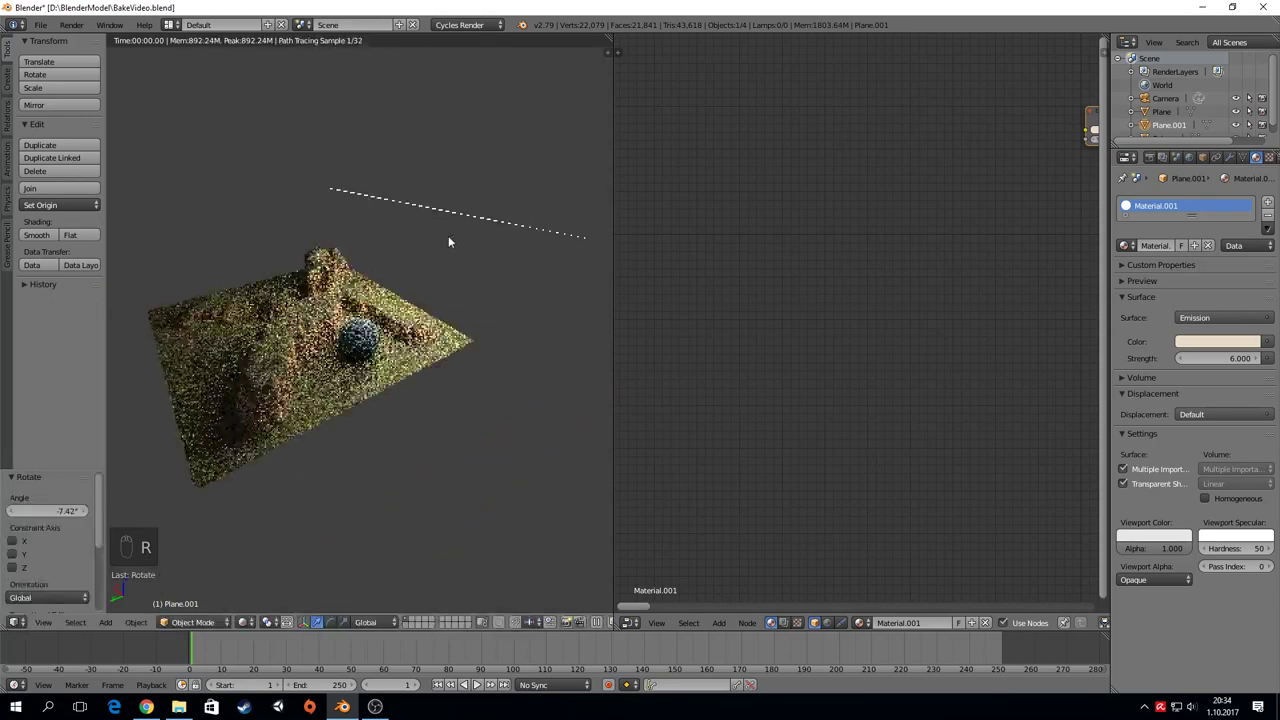
{"action": "key", "text": "s"}
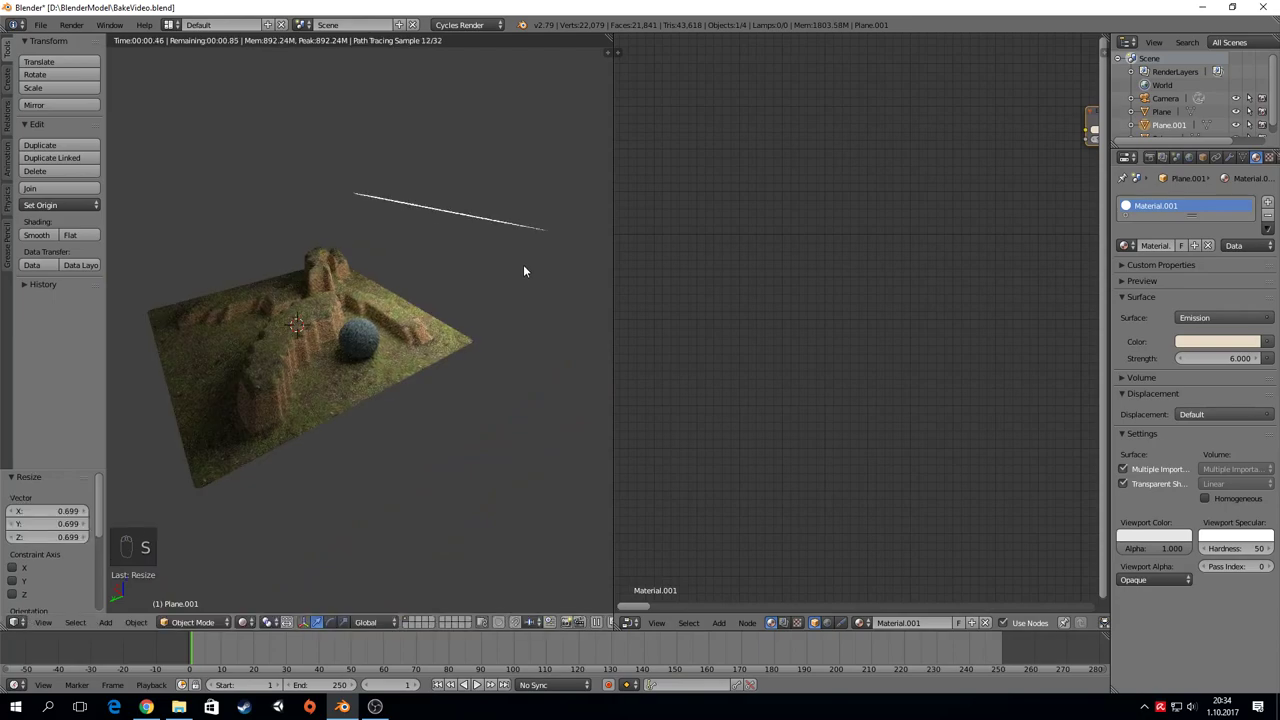
{"action": "key", "text": "g"}
{"action": "key", "text": "r"}
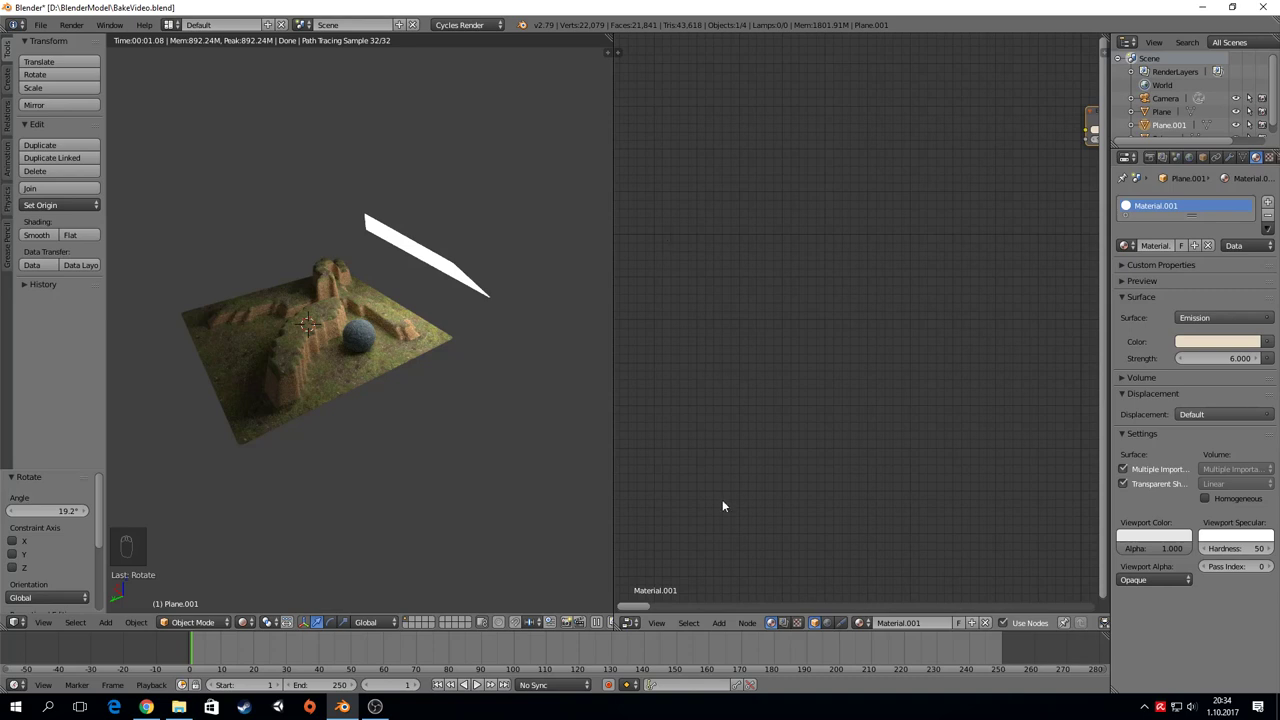
Step: Switch the right editor to the UV/Image Editor showing the Yeryuzu image
{"action": "left_click_drag", "start_coordinate": [641, 631], "coordinate": [744, 681]}
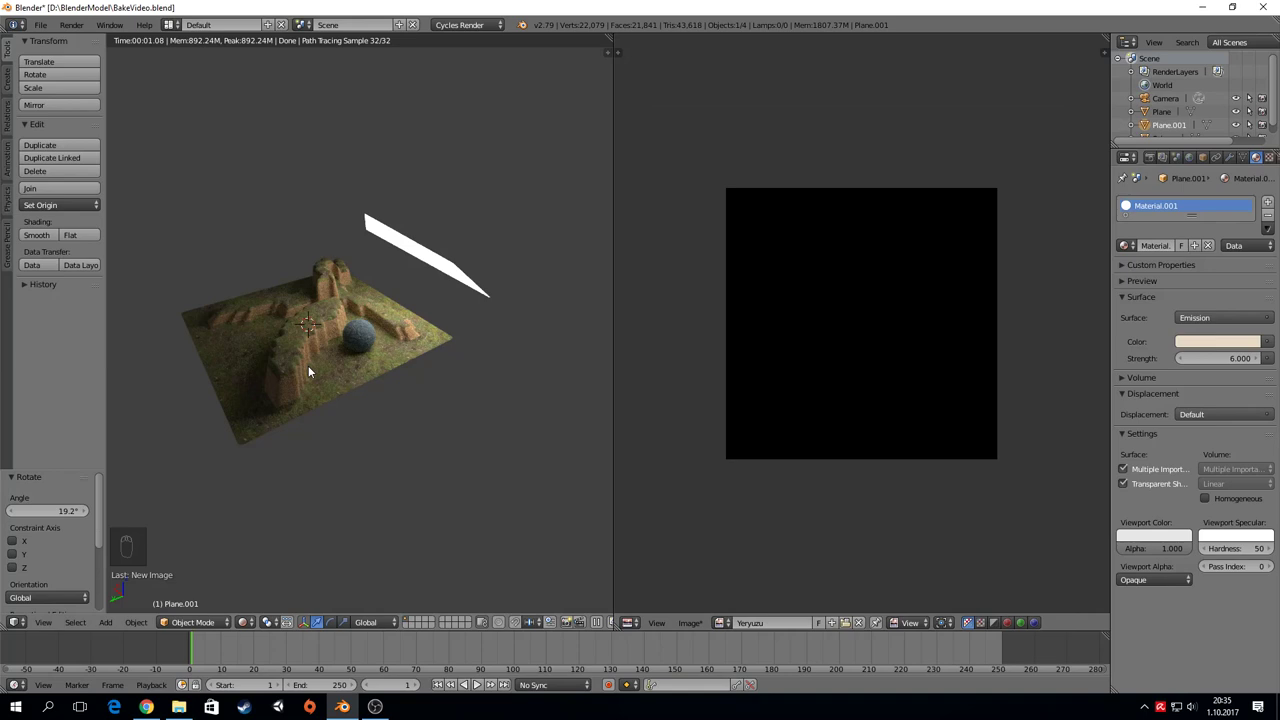
Step: Select the terrain plane, leave Rendered shading for a textured view and enter Edit Mode
{"action": "left_click_drag", "start_coordinate": [298, 365], "coordinate": [204, 597]}
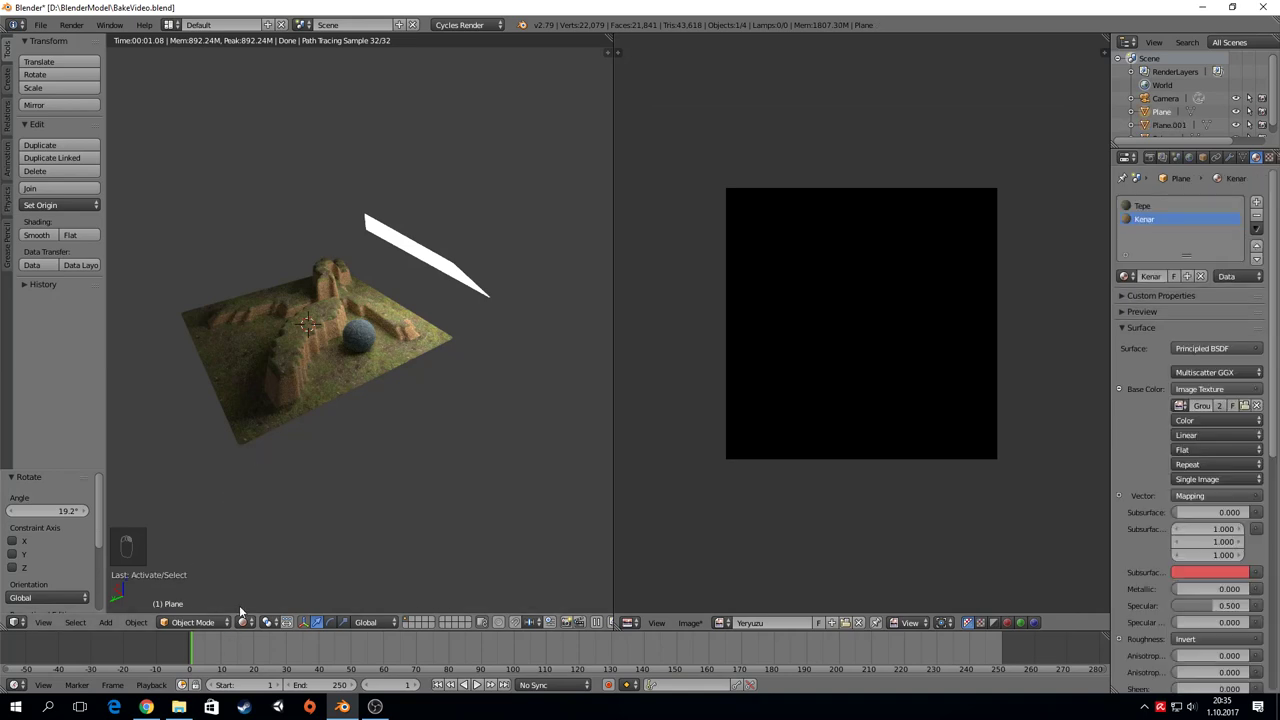
{"action": "key", "text": "shift+s"}
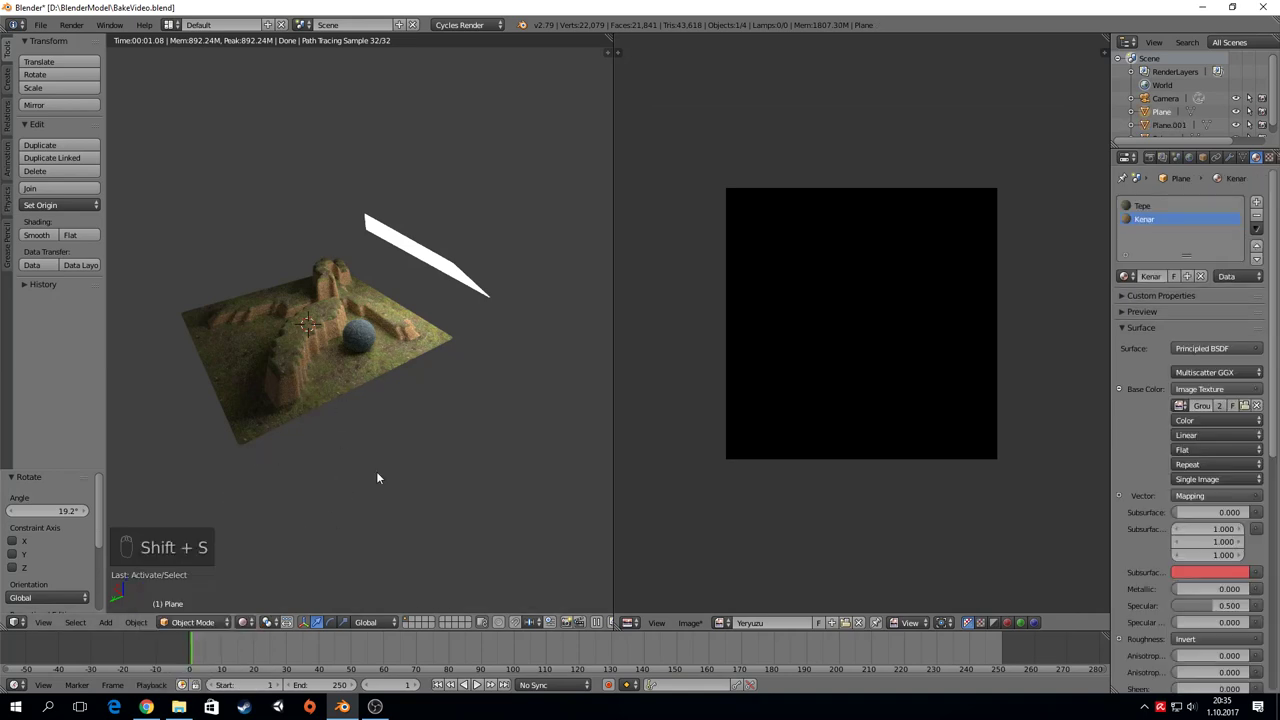
{"action": "key", "text": "shift+z"}
{"action": "key", "text": "shift+z"}
{"action": "key", "text": "shift+z"}
{"action": "key", "text": "g"}
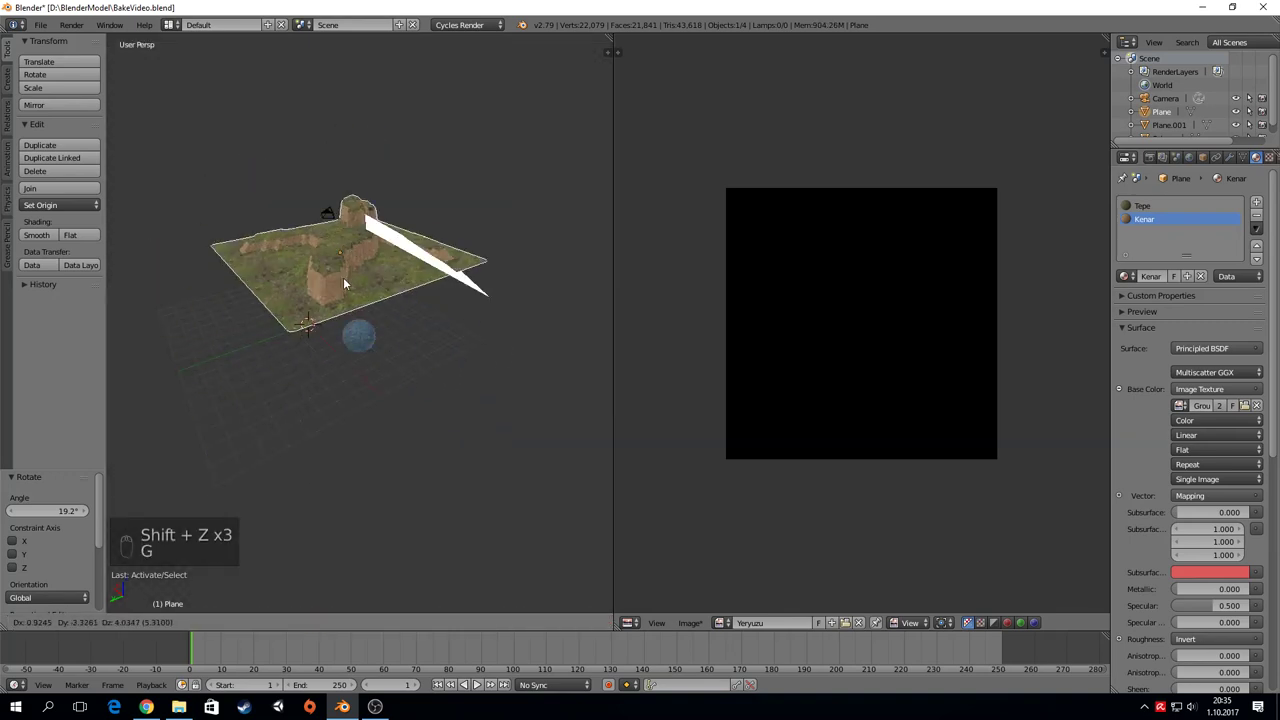
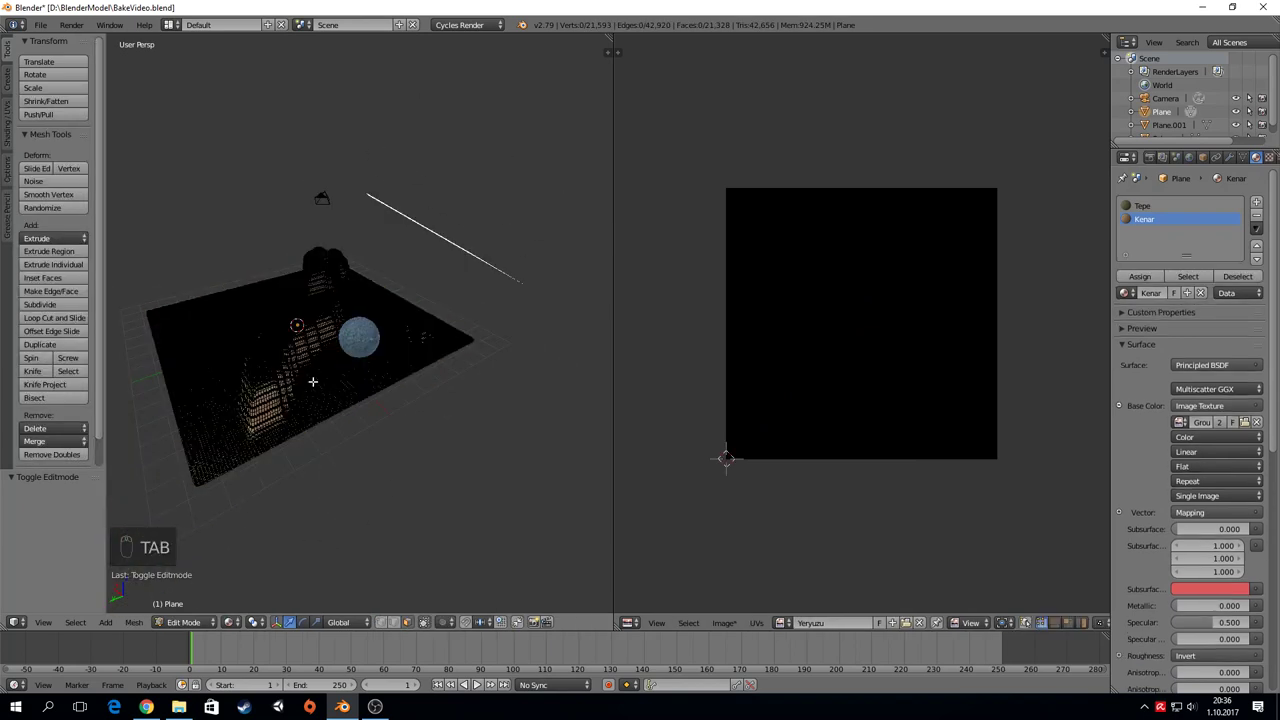
Step: Select all terrain faces to inspect the UV layout against Yeryuzu, then return to Object Mode
{"action": "key", "text": "a"}
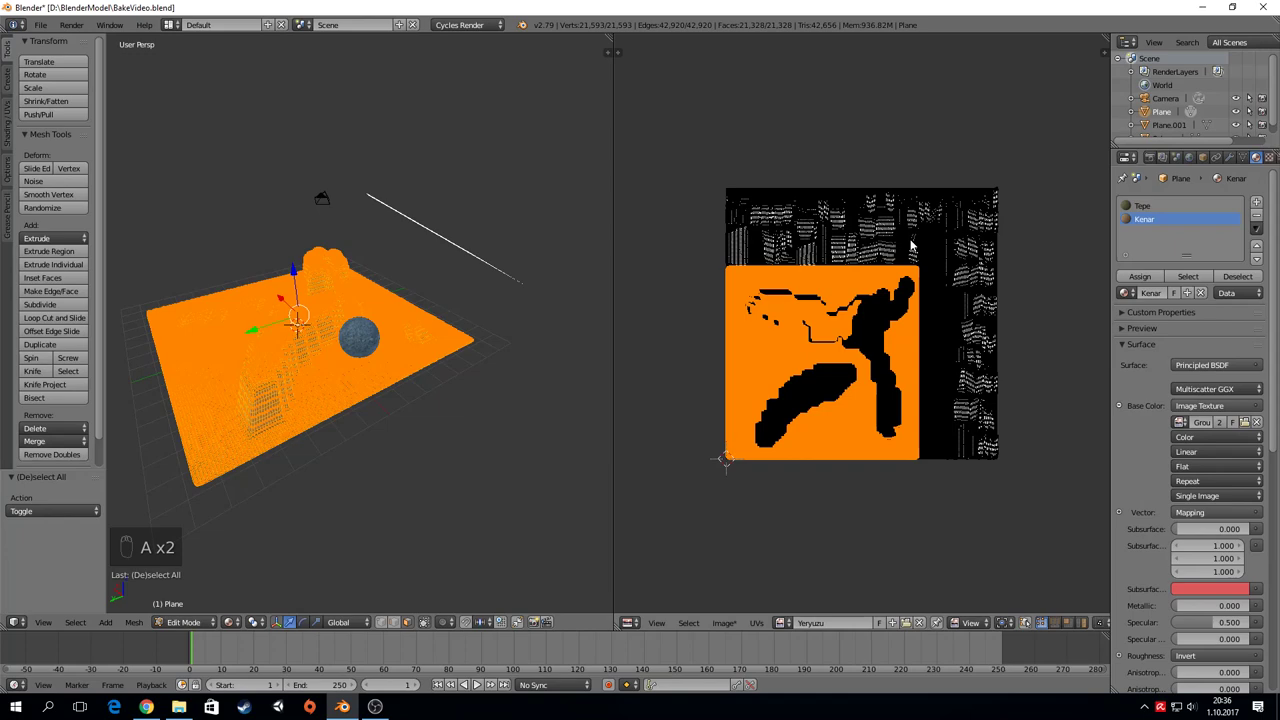
{"action": "right_click", "coordinate": [932, 268]}
{"action": "key", "text": "a"}
{"action": "key", "text": "a"}
{"action": "key", "text": "a"}
{"action": "key", "text": "a"}
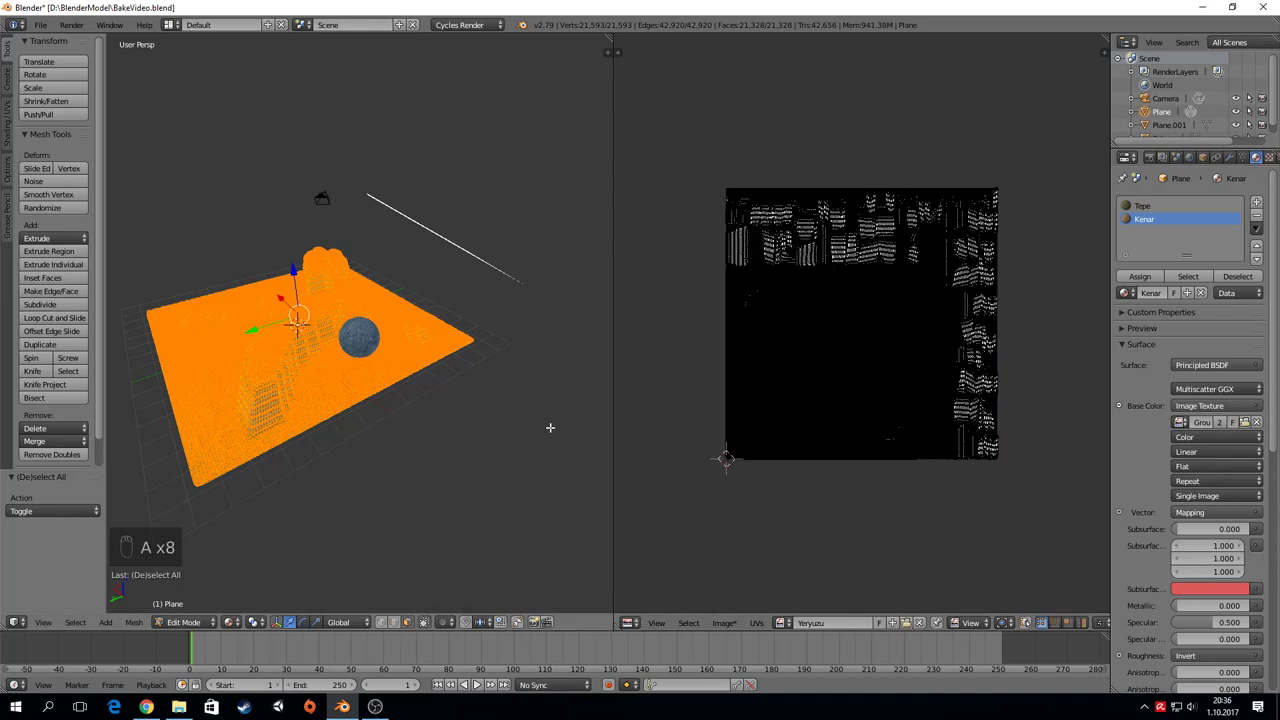
{"action": "key", "text": "a"}
{"action": "key", "text": "Tab"}
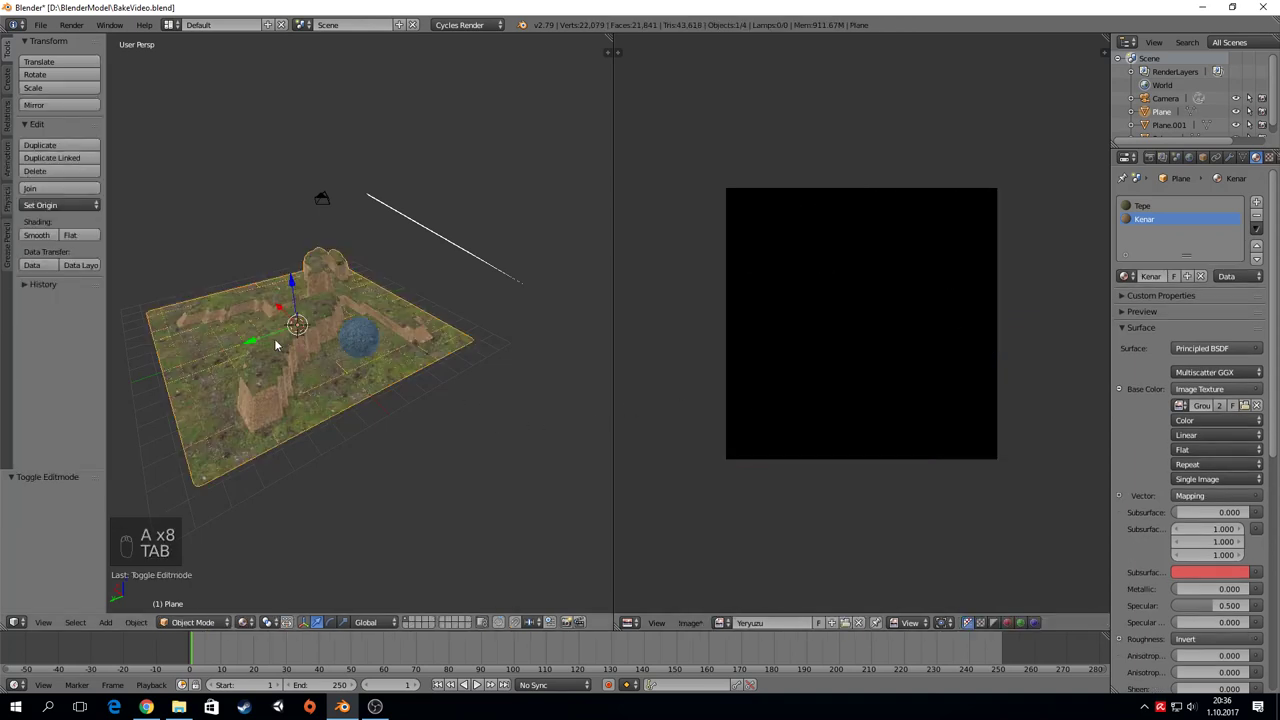
Step: Zoom and orbit close around the textured terrain walls and sphere, then back out
{"action": "left_click_drag", "start_coordinate": [300, 382], "coordinate": [453, 337]}
{"action": "middle_click", "coordinate": [448, 339]}
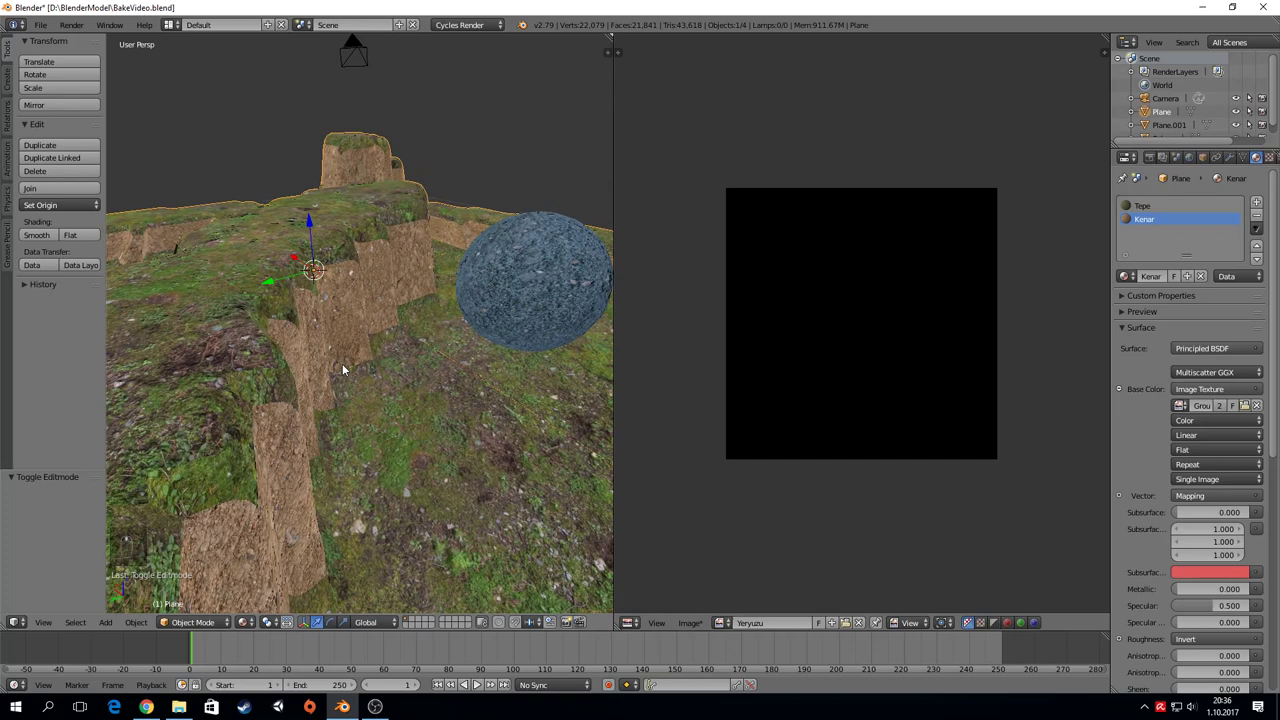
{"action": "key", "text": "Tab"}
{"action": "key", "text": "Tab"}
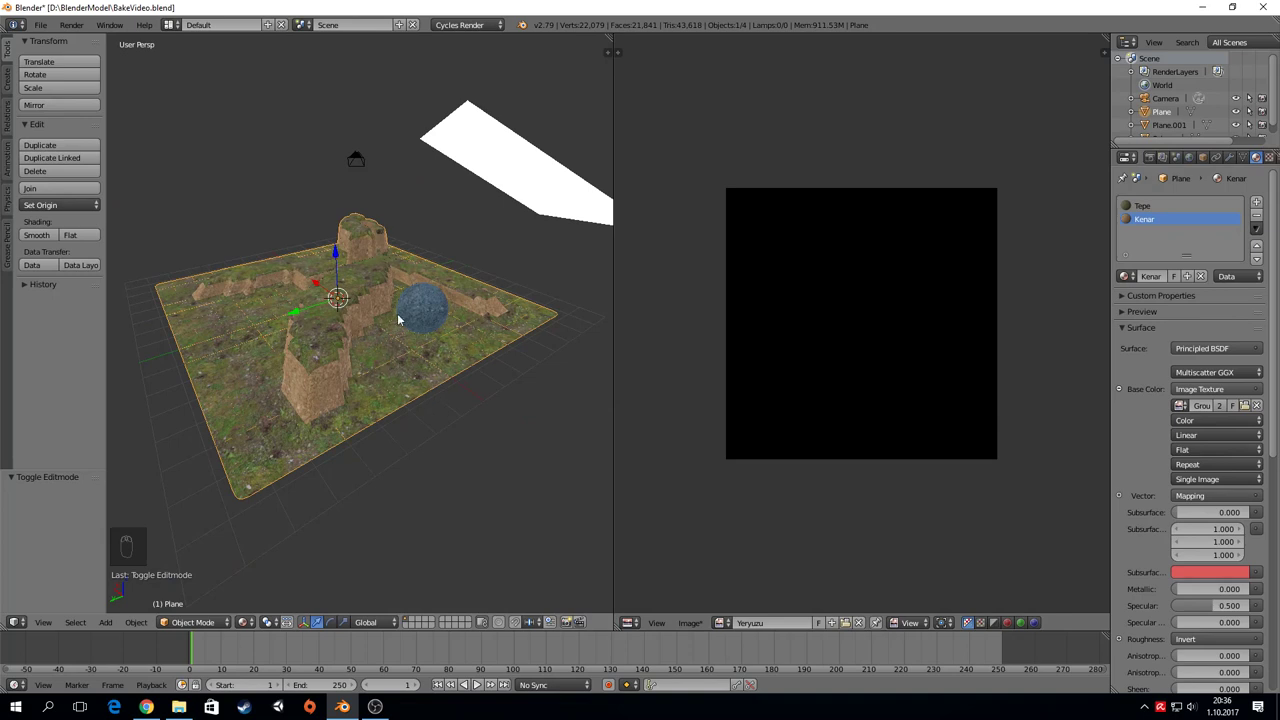
Step: Move the blue sphere onto the terrain beside the wall, deselect, and change the right editor's display
{"action": "right_click", "coordinate": [423, 309]}
{"action": "key", "text": "g"}
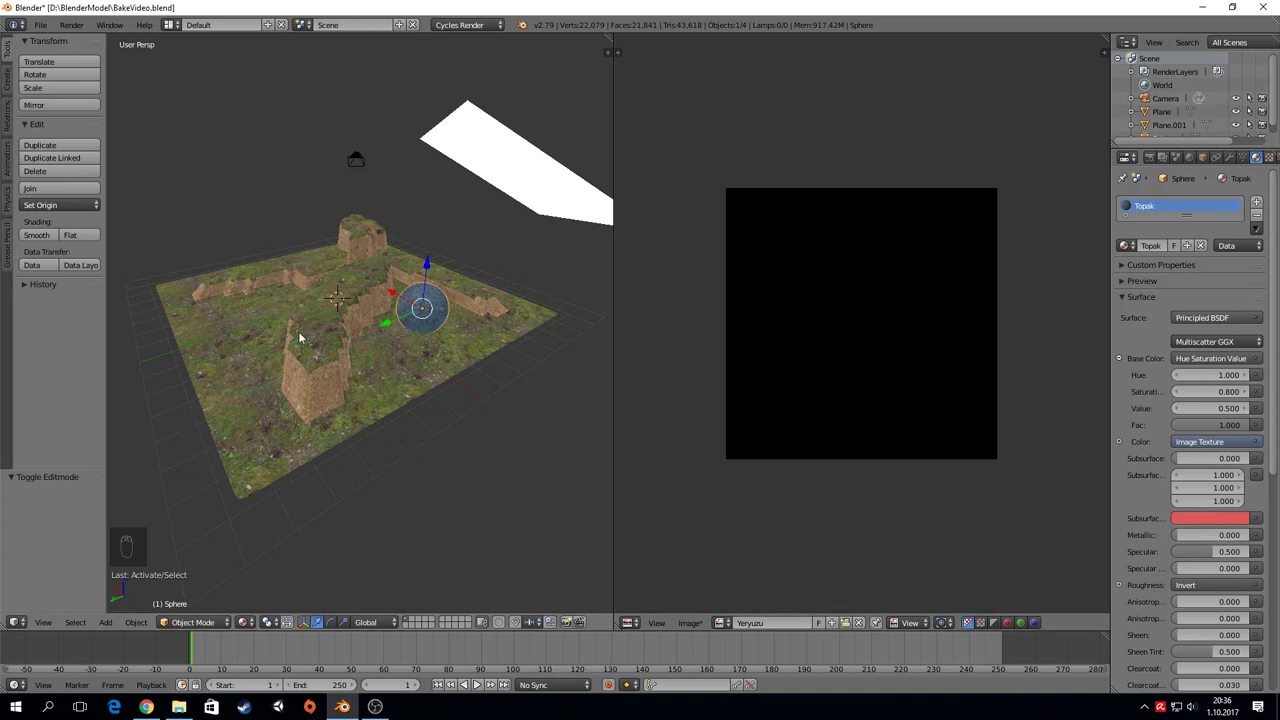
{"action": "left_click_drag", "start_coordinate": [412, 357], "coordinate": [732, 322]}
{"action": "key", "text": "a"}
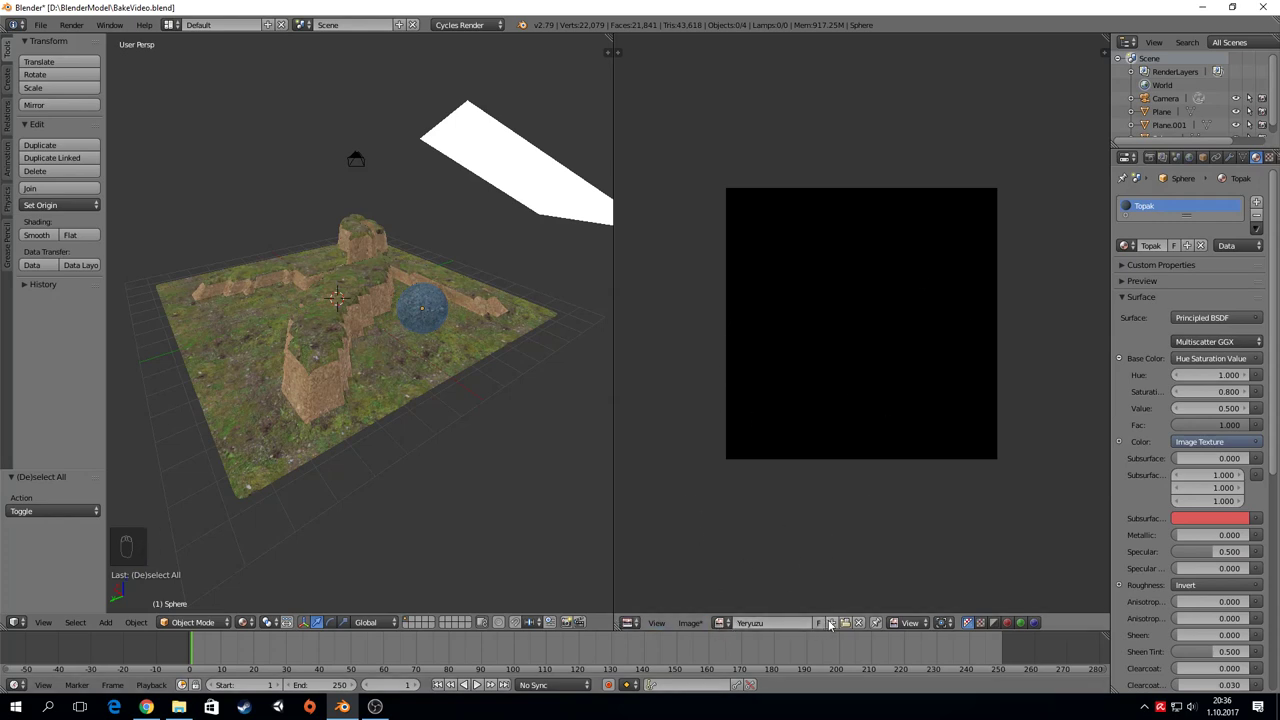
{"action": "left_click_drag", "start_coordinate": [837, 628], "coordinate": [840, 682]}
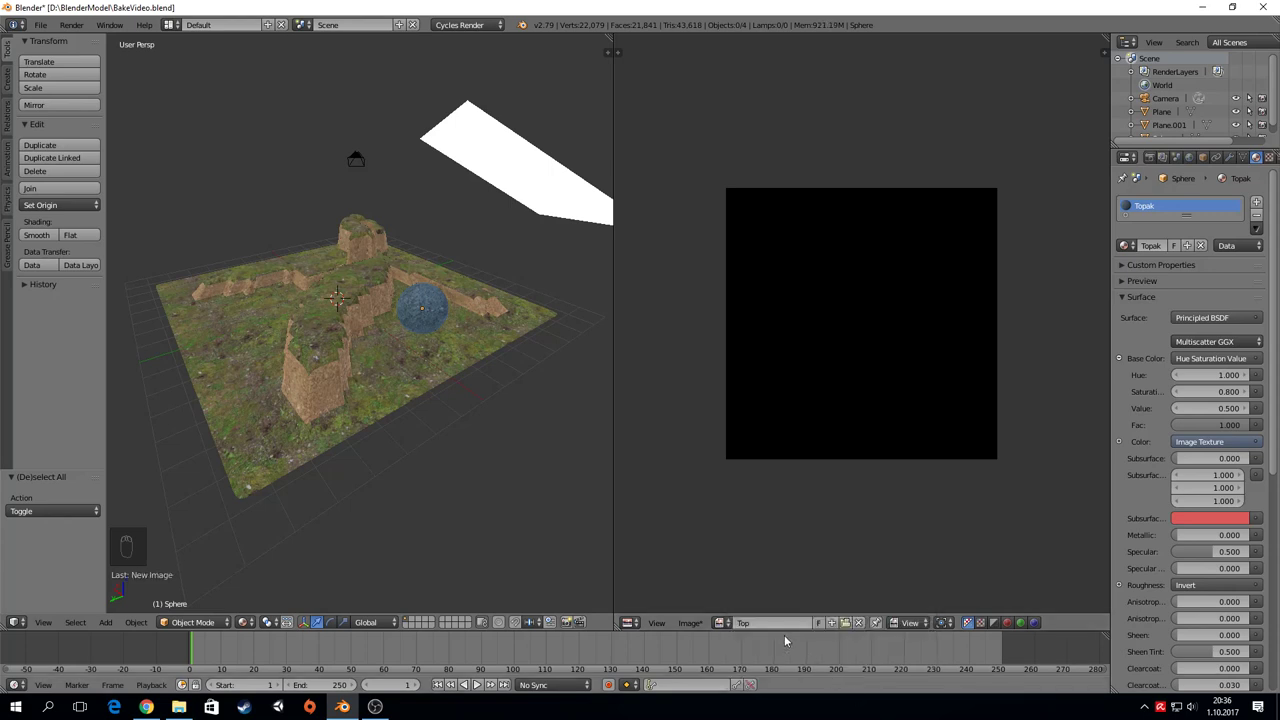
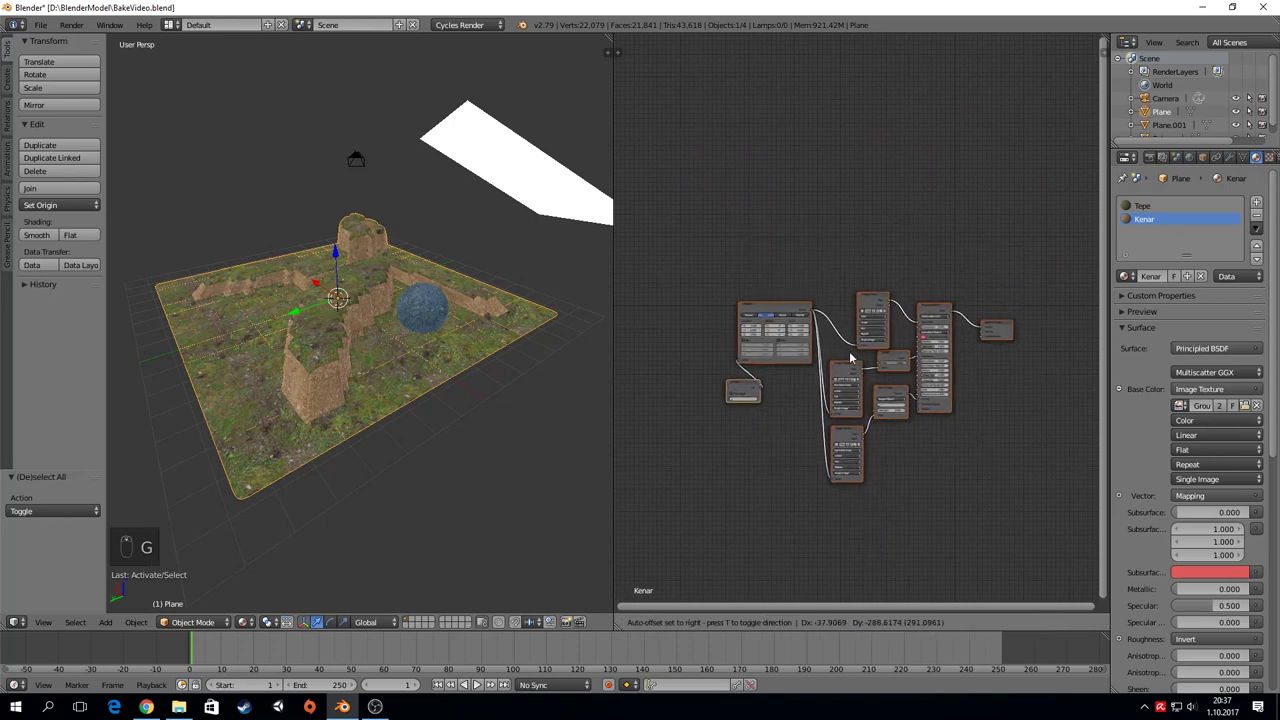
Step: Bring the Kenar material's texture nodes into view and bring up the add-node list
{"action": "left_click", "coordinate": [801, 236]}
{"action": "key", "text": "a"}
{"action": "middle_click", "coordinate": [798, 180]}
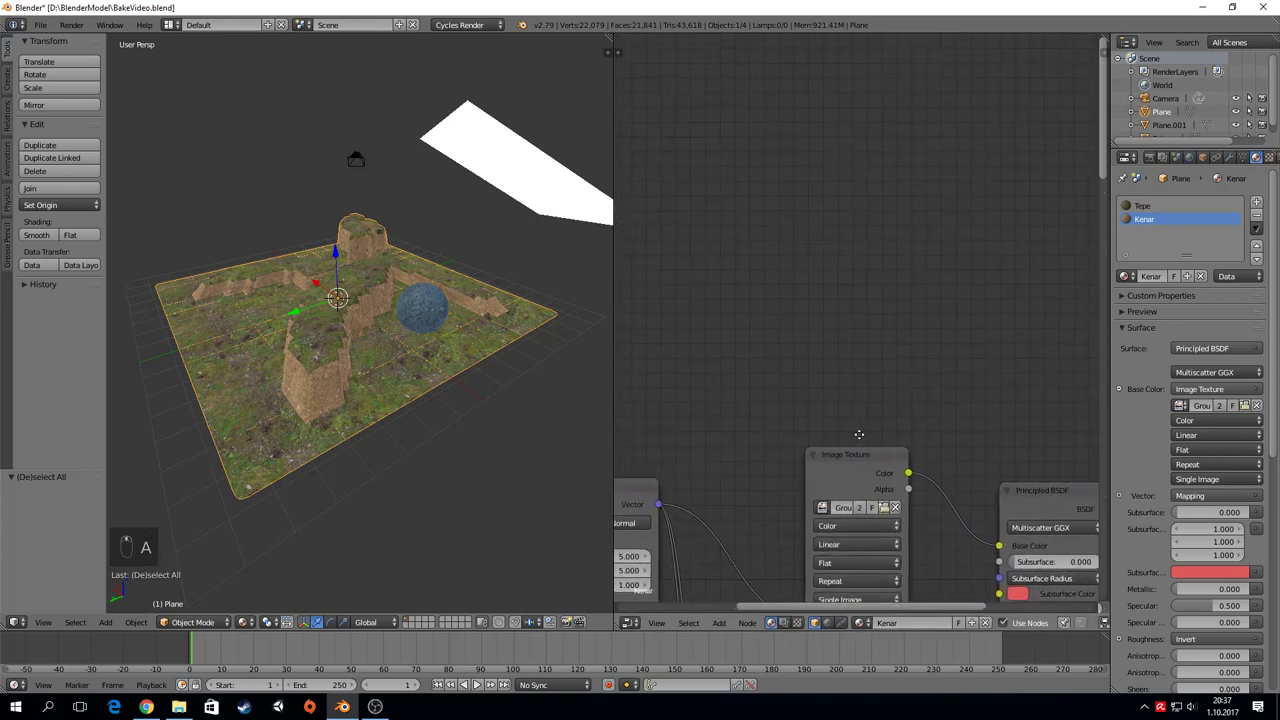
{"action": "key", "text": "shift+a"}
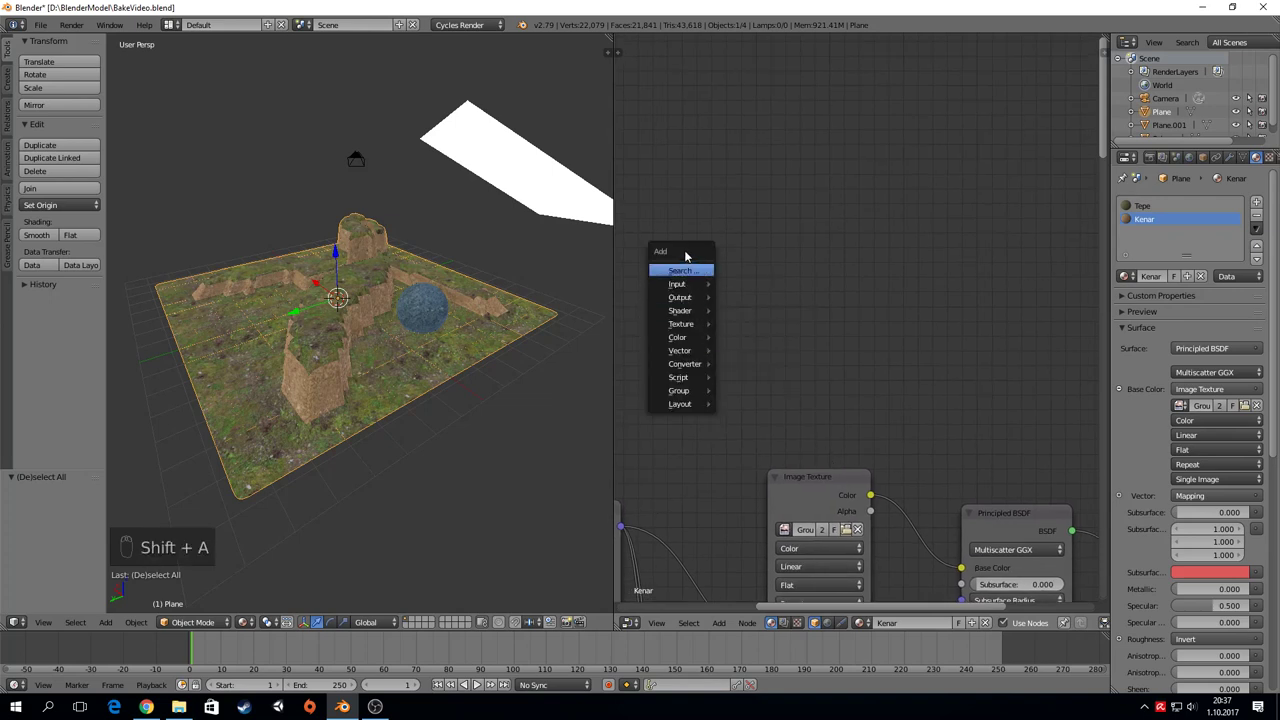
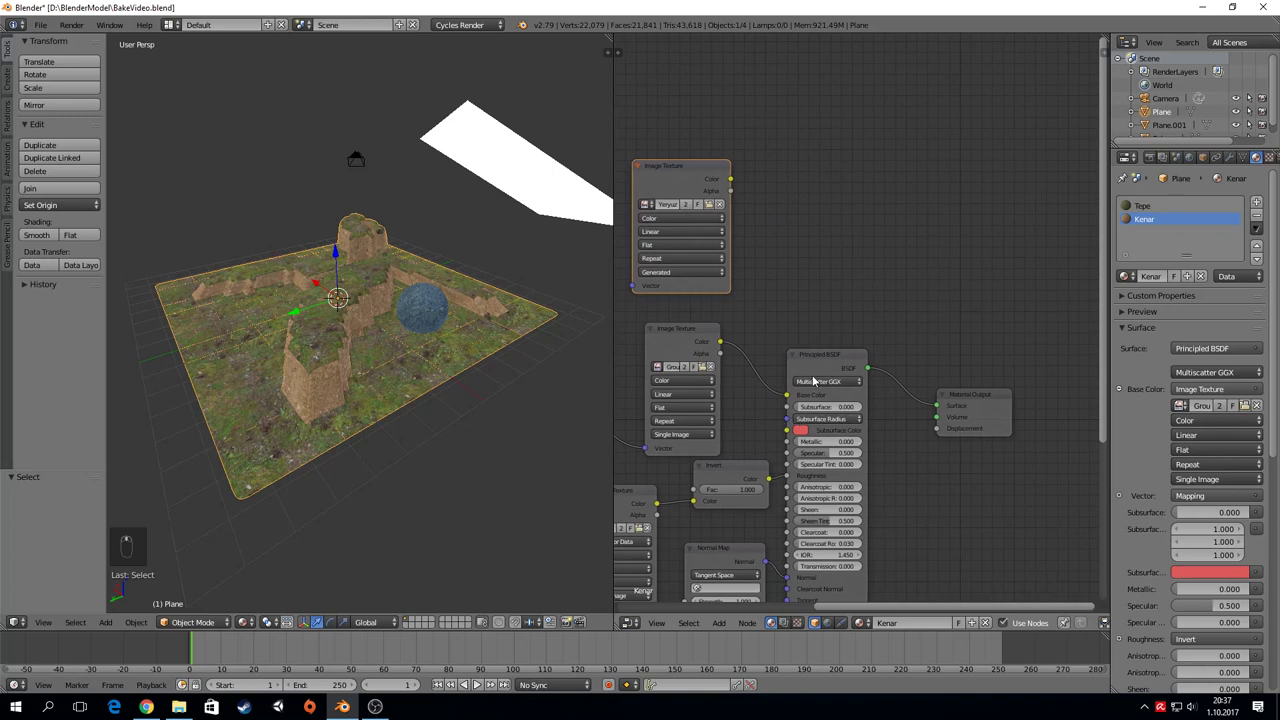
Step: Arrange the node view and select the Yeryuzu Image Texture node as the bake target
{"action": "left_click_drag", "start_coordinate": [735, 186], "coordinate": [725, 370]}
{"action": "left_click_drag", "start_coordinate": [753, 345], "coordinate": [687, 167]}
{"action": "left_click_drag", "start_coordinate": [687, 167], "coordinate": [751, 175]}
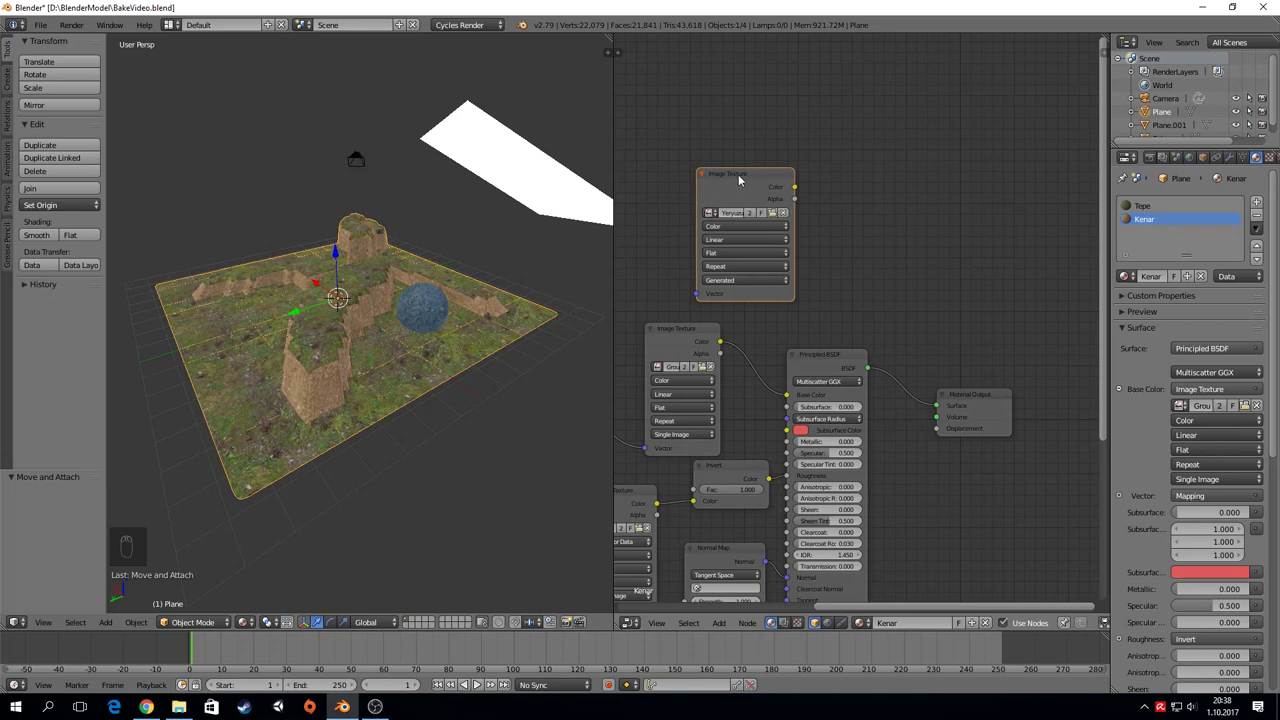
{"action": "key", "text": "a"}
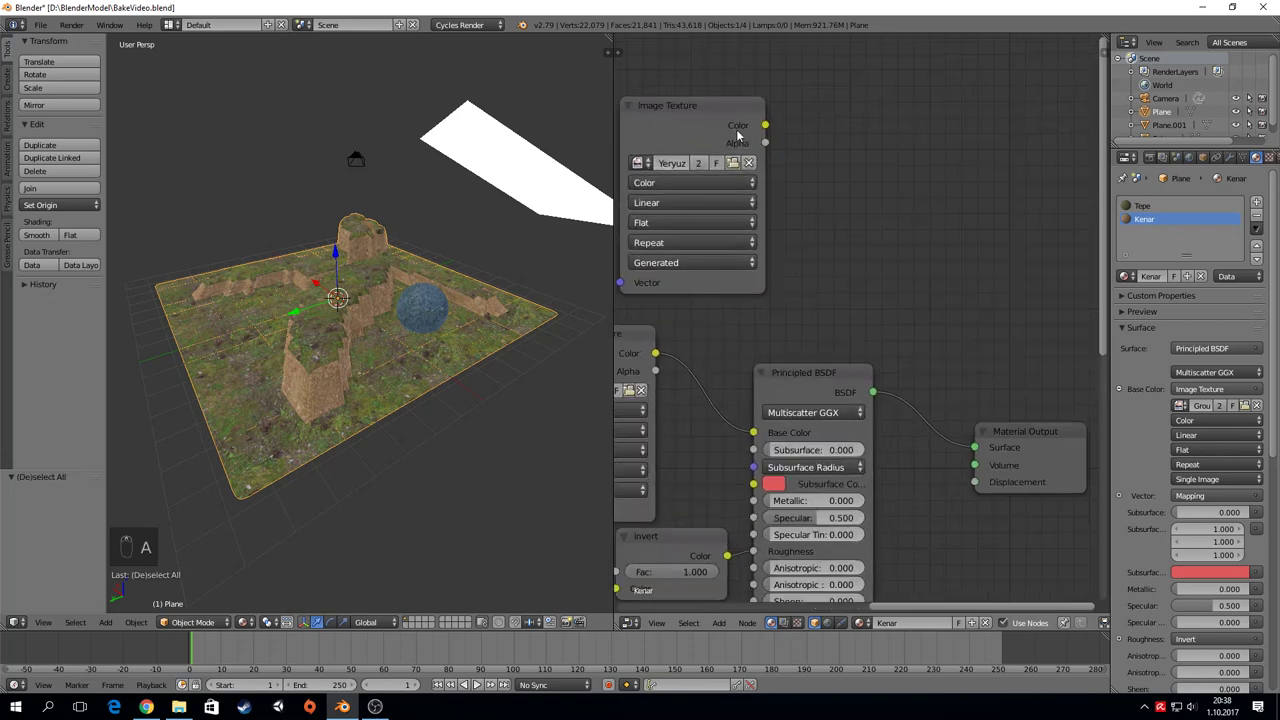
{"action": "left_click", "coordinate": [810, 202]}
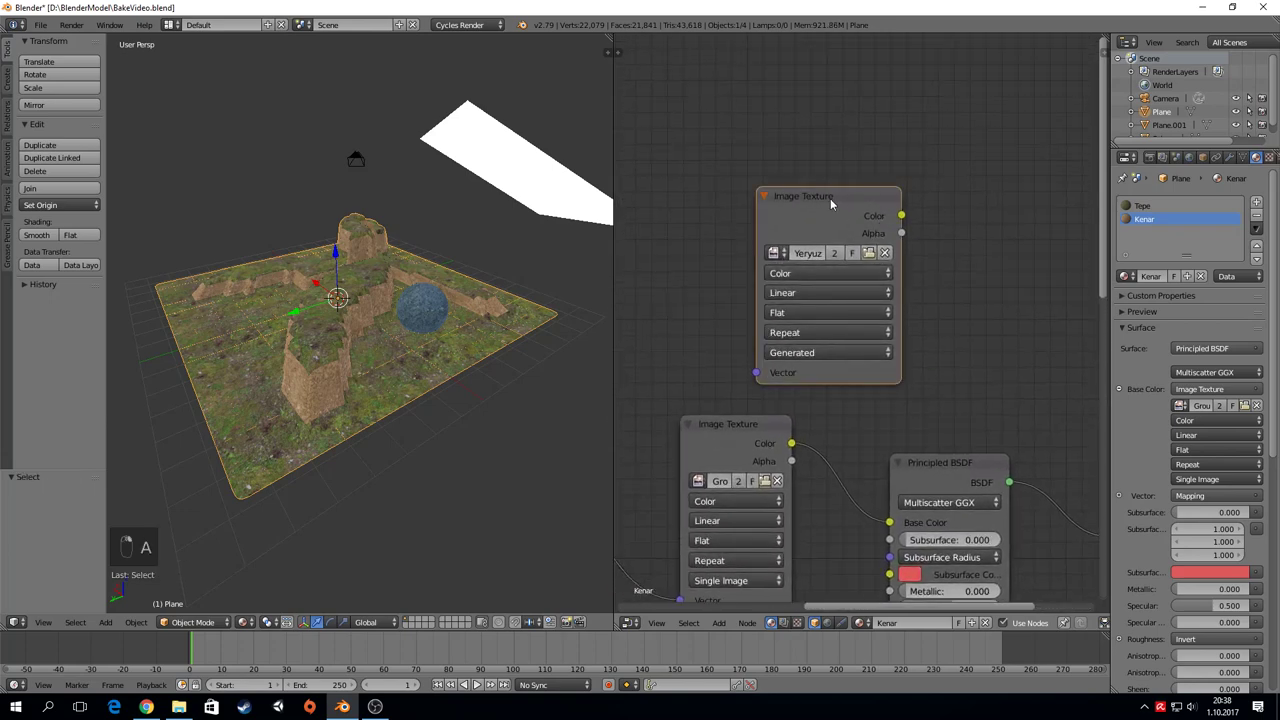
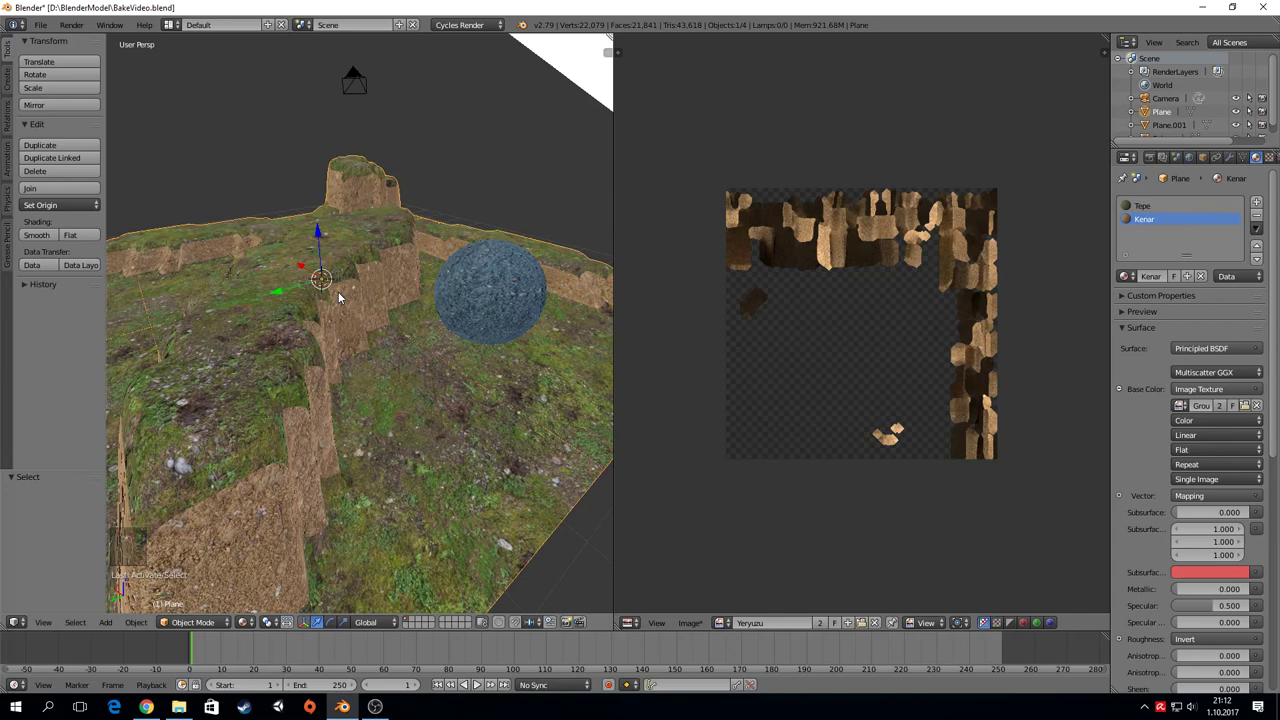
Step: Orbit the view around the terrain to check the baked cliff-edge texture
{"action": "left_click_drag", "start_coordinate": [343, 295], "coordinate": [1132, 213]}
{"action": "left_click_drag", "start_coordinate": [1132, 213], "coordinate": [271, 567]}
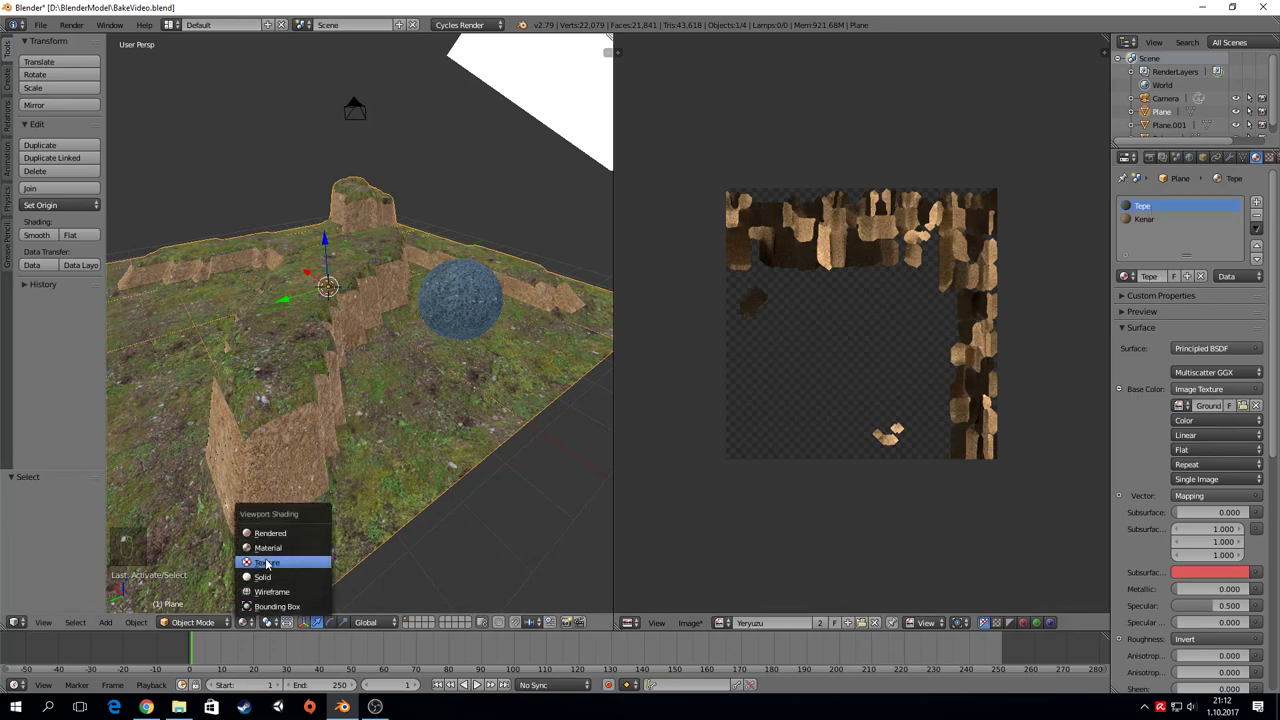
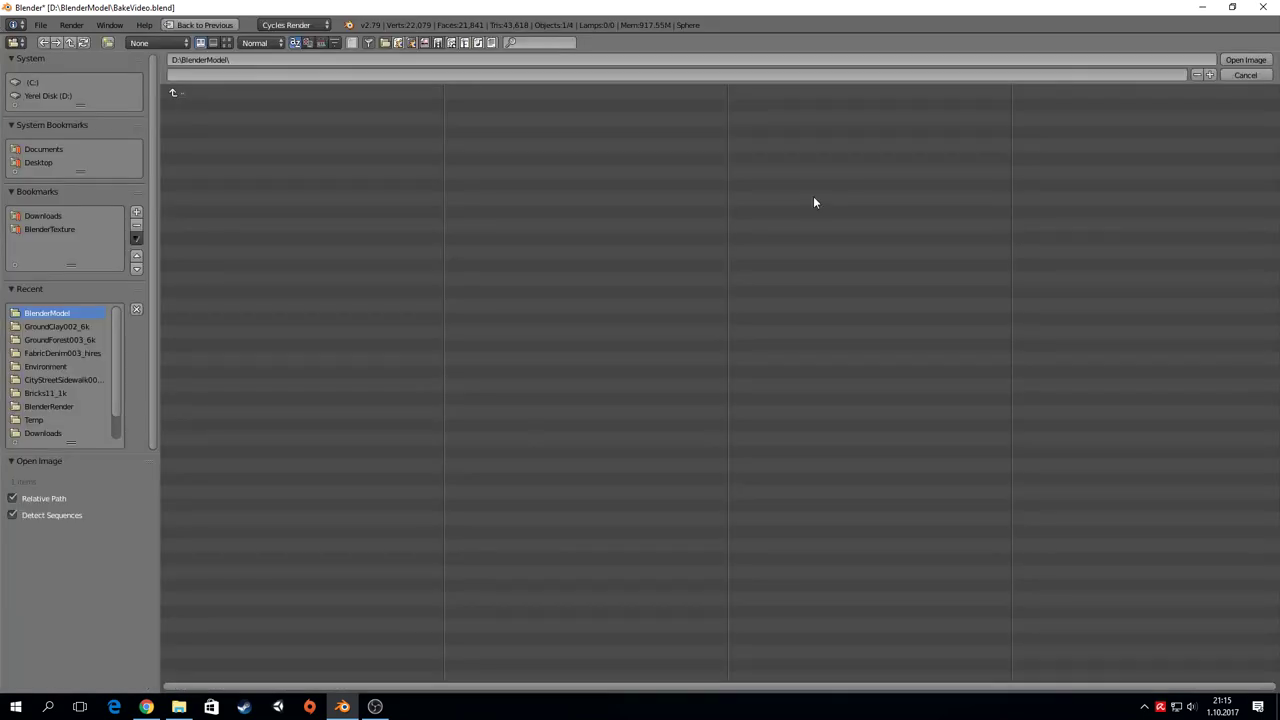
Step: Join the Node Editor area into the 3D viewport so it fills the workspace
{"action": "left_click_drag", "start_coordinate": [1245, 79], "coordinate": [1151, 163]}
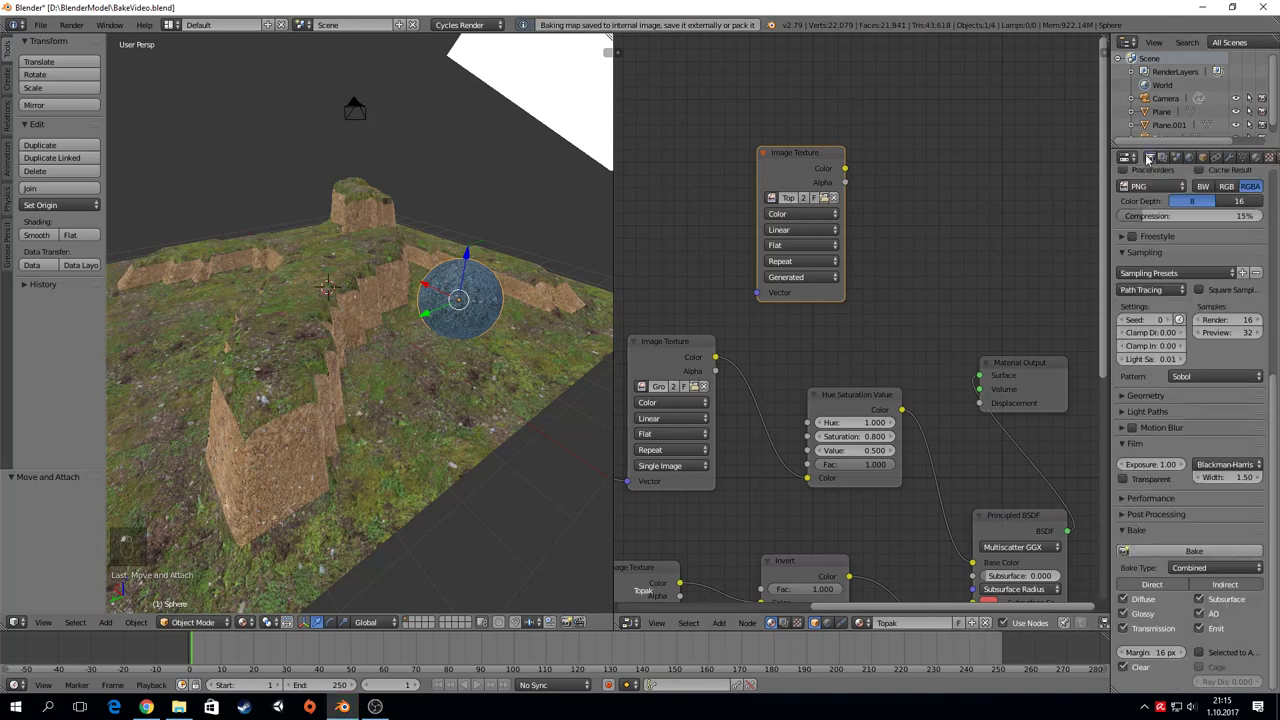
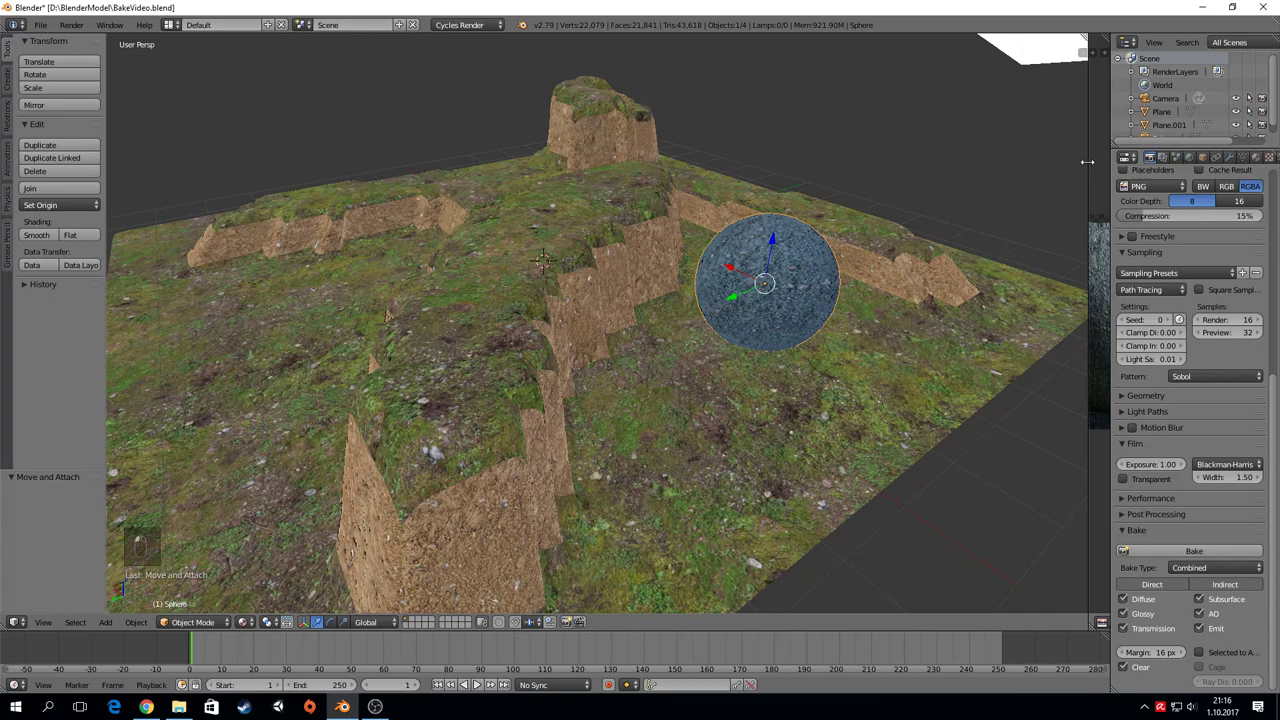
{"action": "right_click", "coordinate": [1077, 181]}
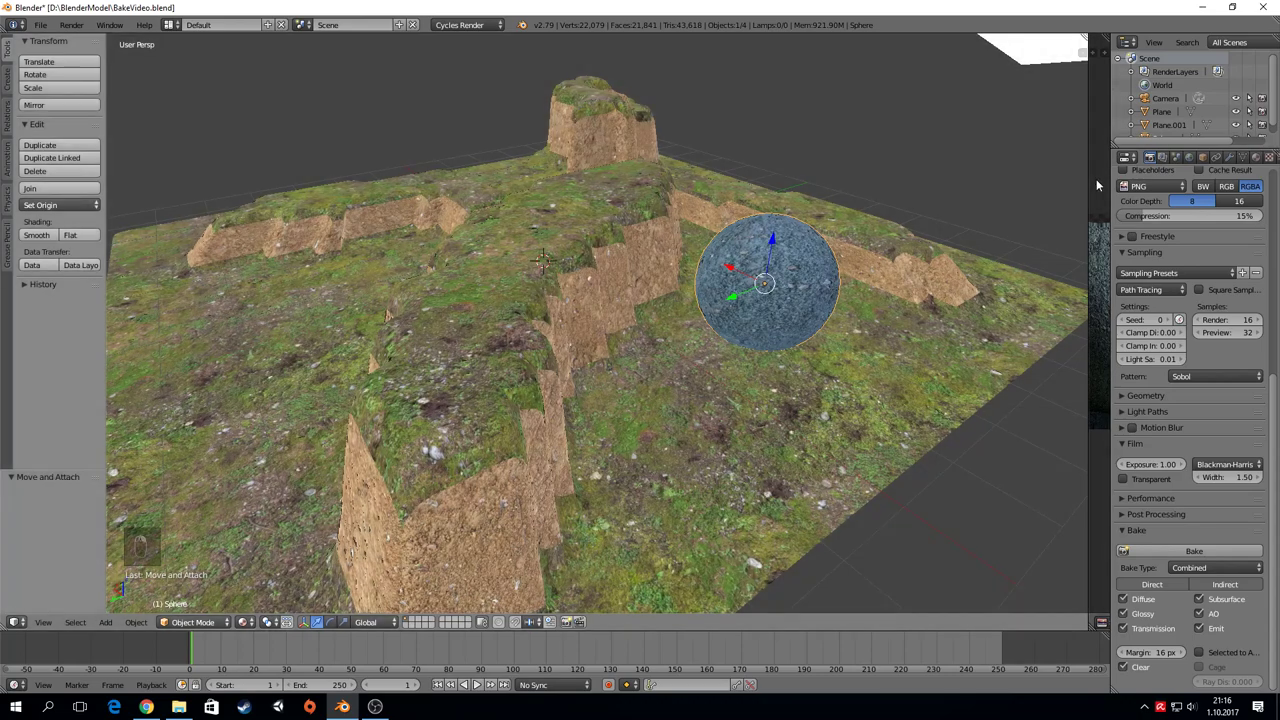
Step: Orbit around the textured terrain and split the area back into a Node Editor
{"action": "left_click_drag", "start_coordinate": [623, 270], "coordinate": [204, 571]}
{"action": "left_click_drag", "start_coordinate": [242, 625], "coordinate": [763, 310]}
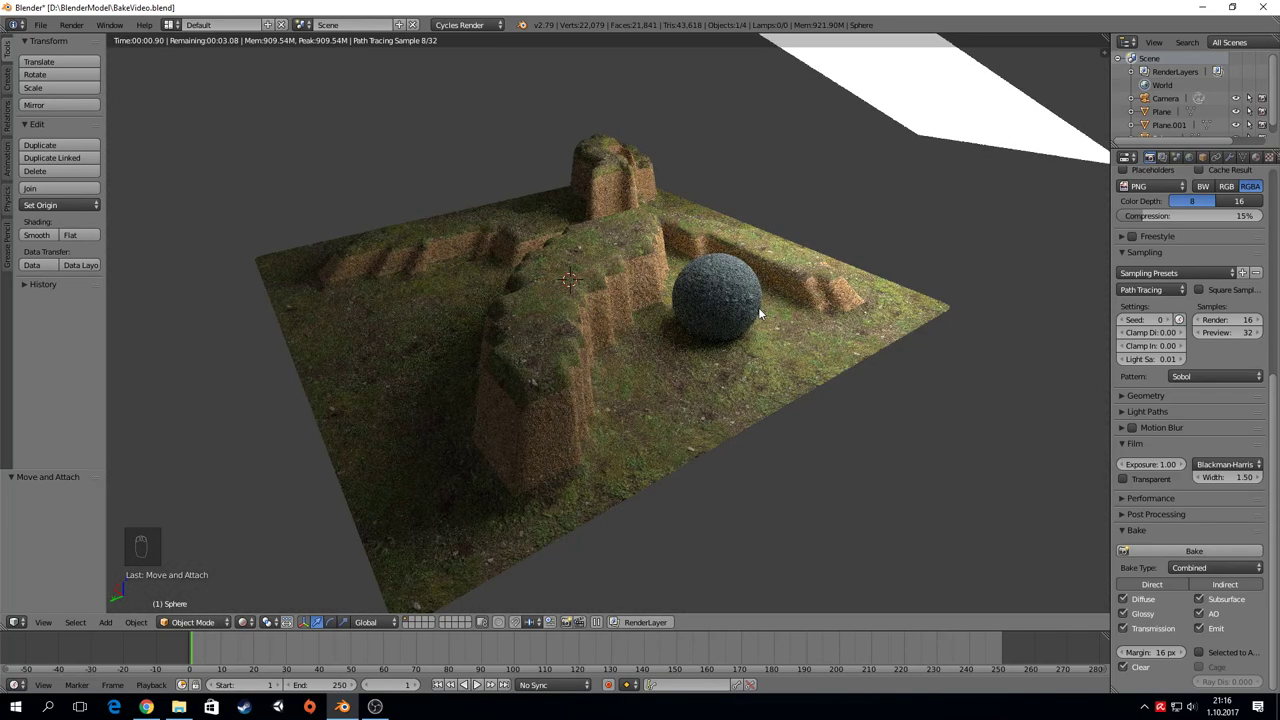
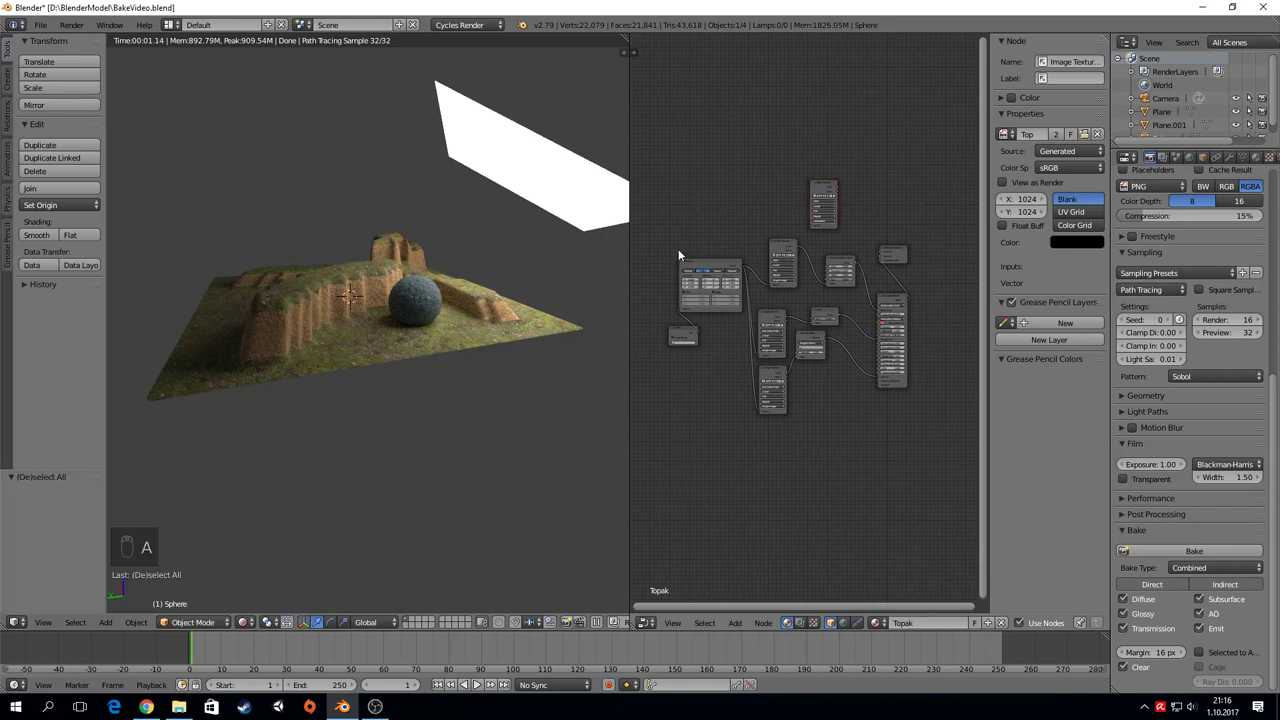
Step: Box-select the sphere's existing material nodes and move them out of the way
{"action": "key", "text": "b"}
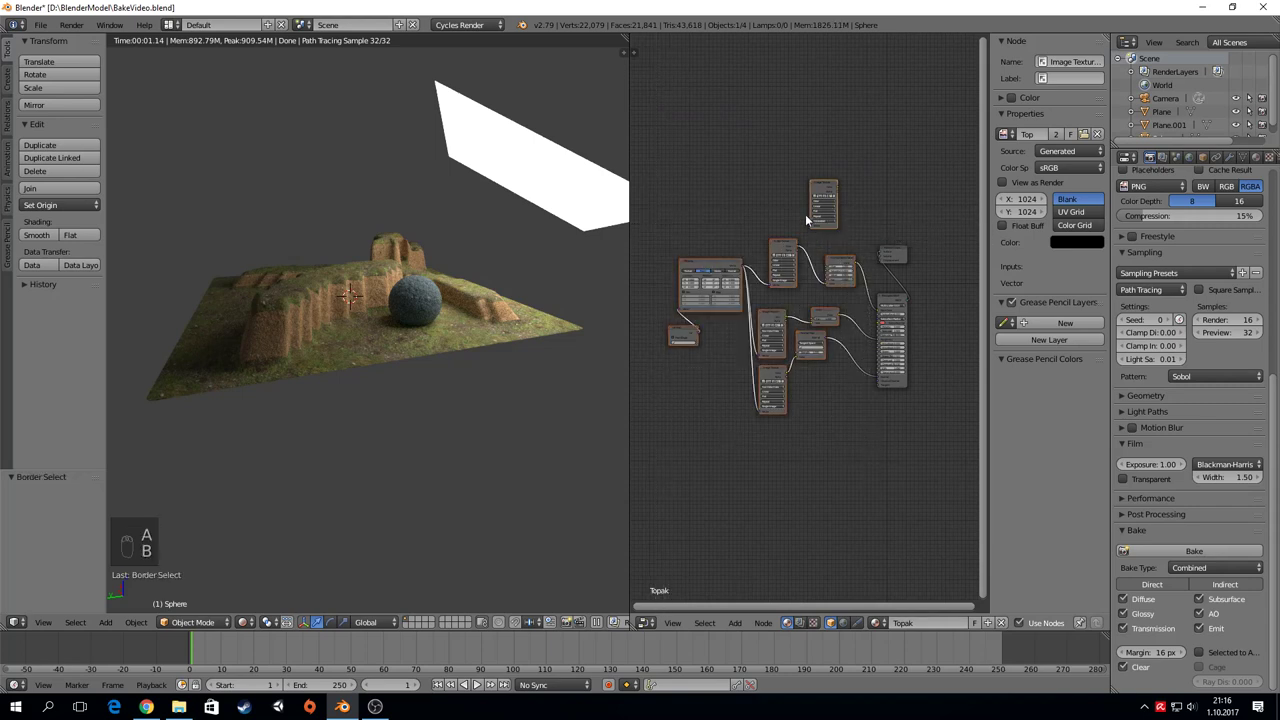
{"action": "left_click_drag", "start_coordinate": [899, 257], "coordinate": [755, 269]}
{"action": "key", "text": "g"}
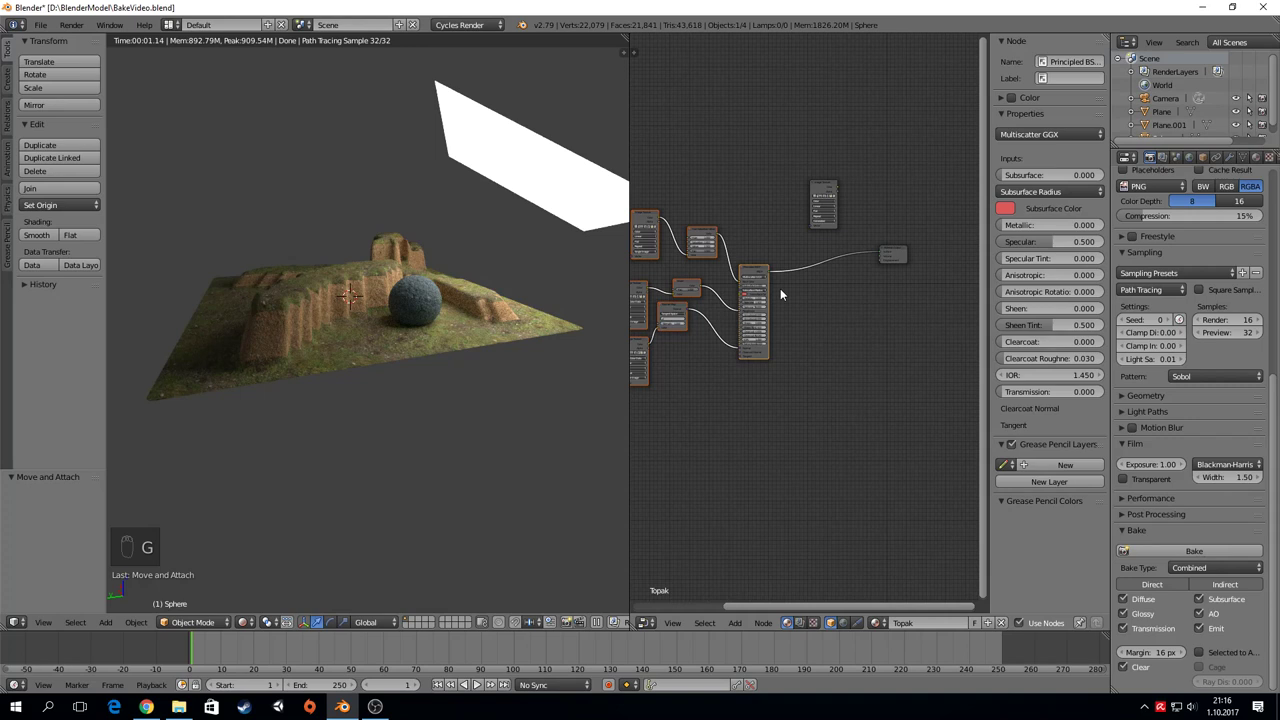
{"action": "left_click_drag", "start_coordinate": [812, 296], "coordinate": [811, 239]}
Step: Add Image Texture and Emission nodes, linking Color through Emission into the Material Output surface
{"action": "key", "text": "shift+a"}
{"action": "left_click_drag", "start_coordinate": [874, 151], "coordinate": [837, 259]}
{"action": "key", "text": "shift+a"}
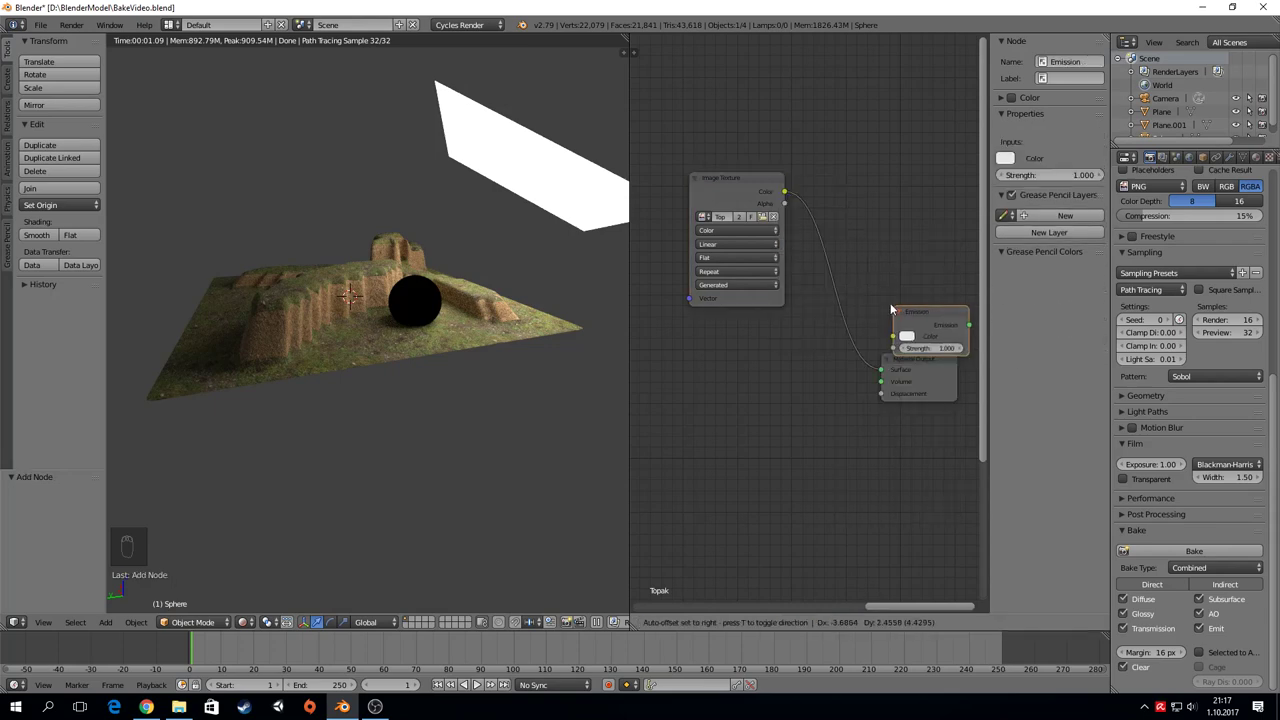
{"action": "left_click_drag", "start_coordinate": [823, 264], "coordinate": [432, 241]}
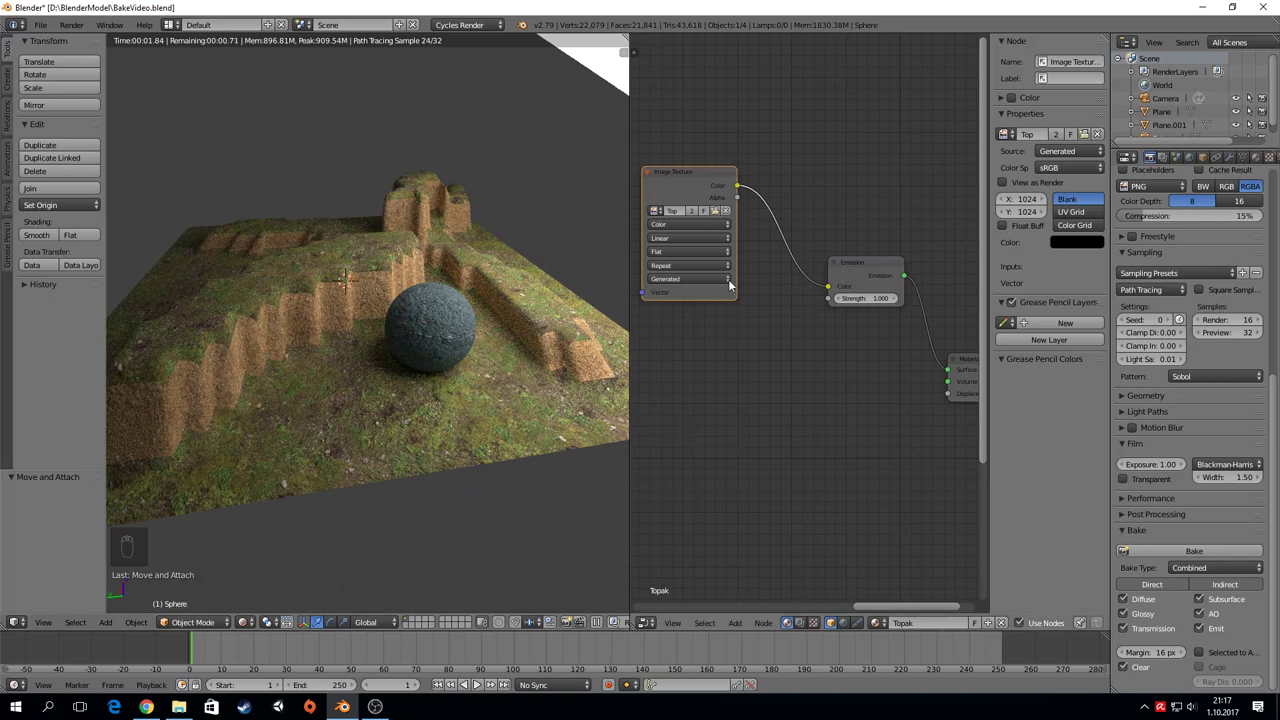
{"action": "left_click_drag", "start_coordinate": [457, 407], "coordinate": [753, 212]}
{"action": "key", "text": "g"}
{"action": "left_click", "coordinate": [822, 173]}
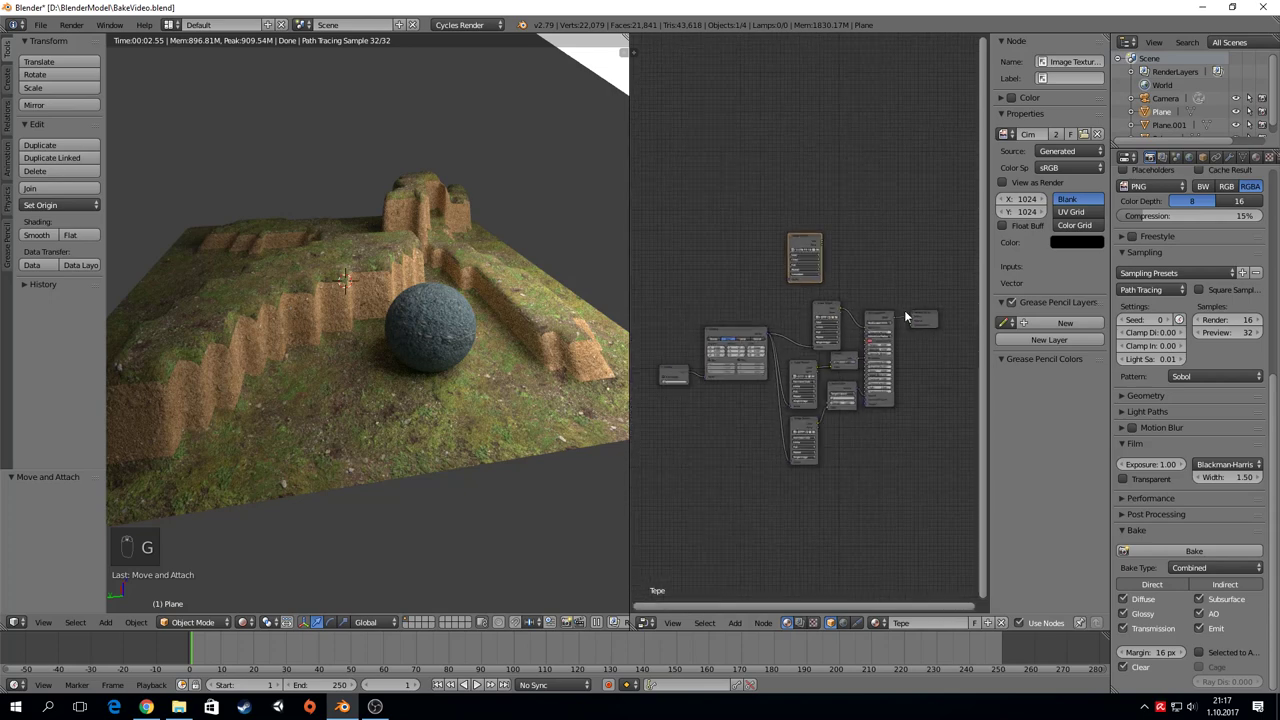
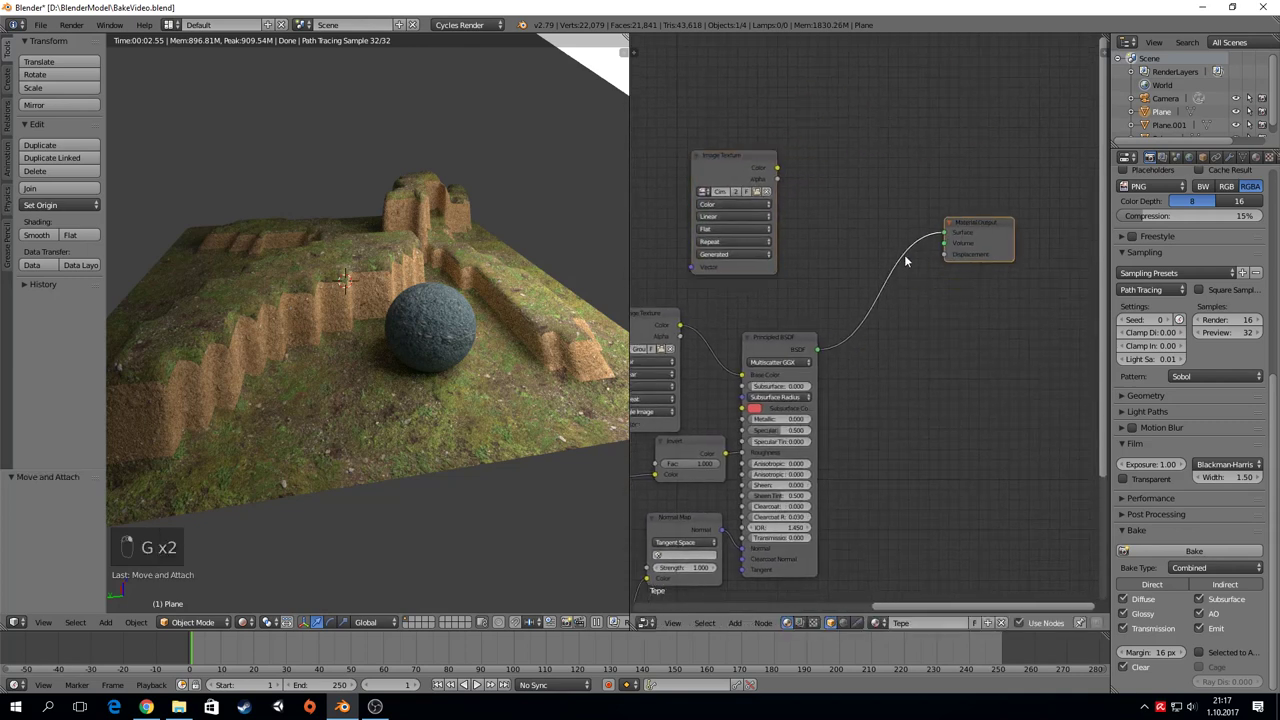
Step: Route the Tepe baked image through a new Emission shader into the Material Output
{"action": "left_click_drag", "start_coordinate": [784, 168], "coordinate": [847, 213]}
{"action": "key", "text": "shift+a"}
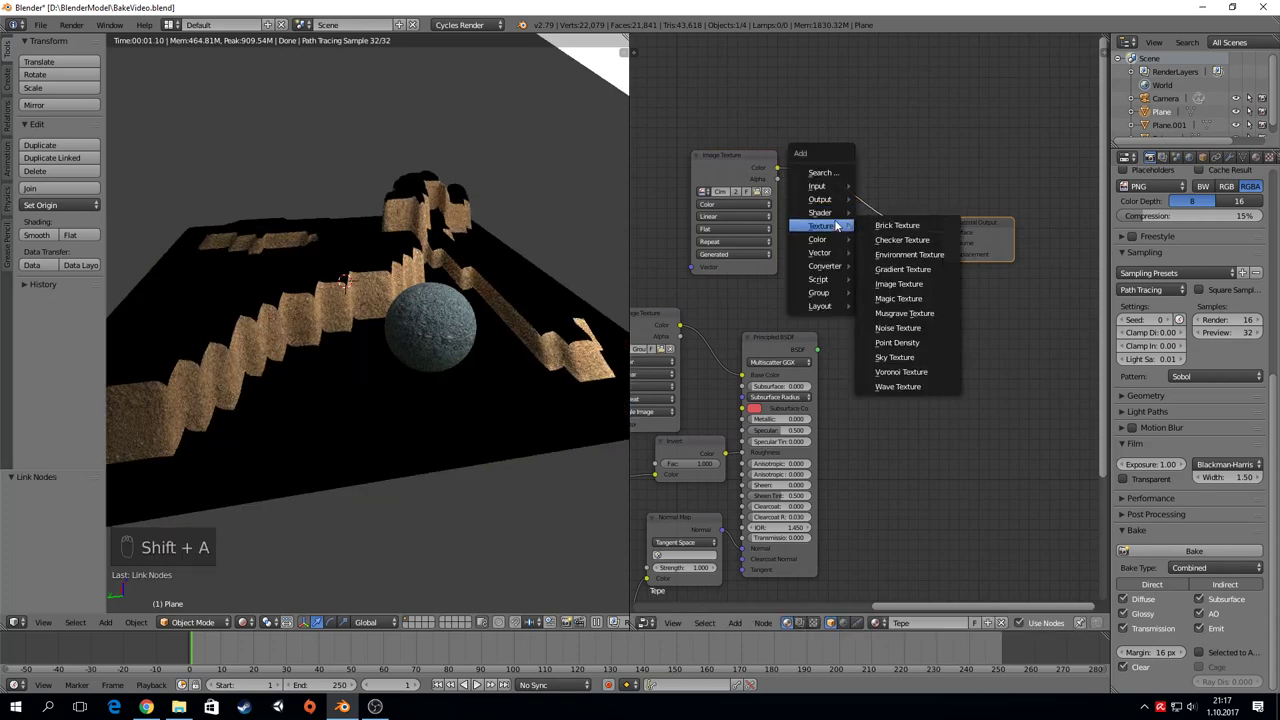
{"action": "left_click_drag", "start_coordinate": [836, 180], "coordinate": [727, 161]}
{"action": "left_click_drag", "start_coordinate": [727, 161], "coordinate": [350, 349]}
Step: Bring up the Kenar material and start wiring its baked image the same way
{"action": "middle_click", "coordinate": [350, 349]}
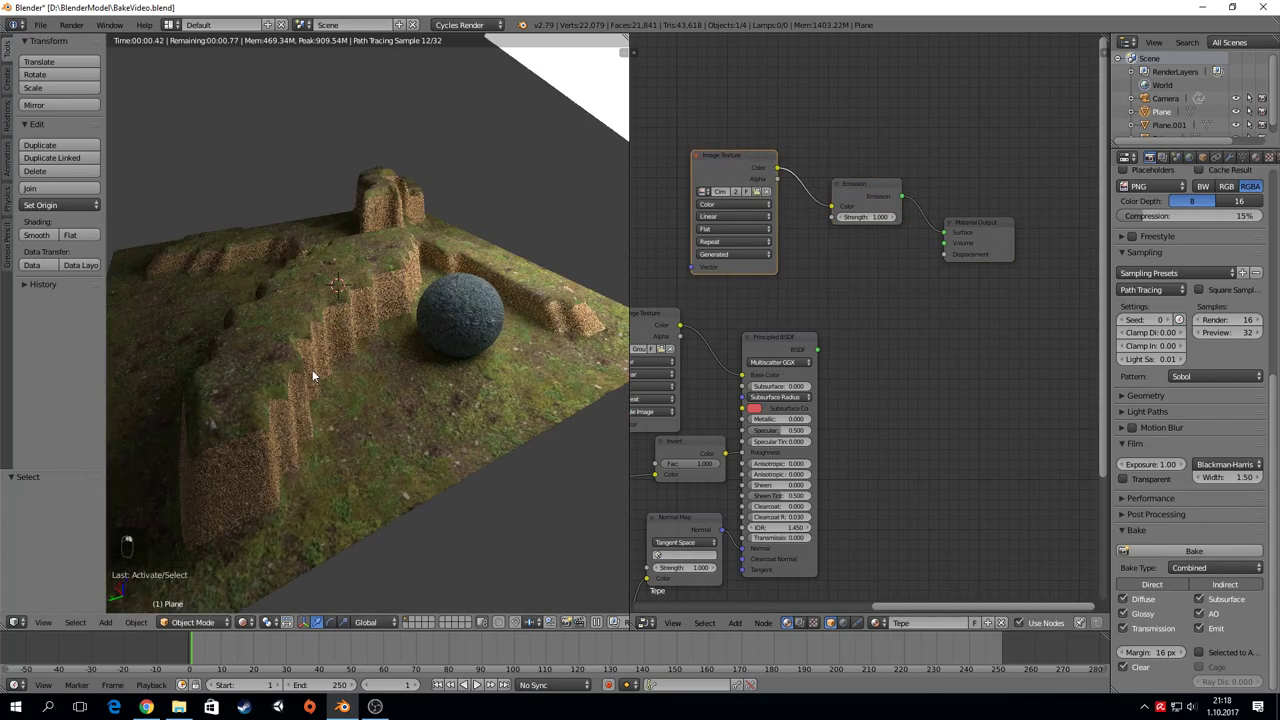
{"action": "middle_click", "coordinate": [429, 332]}
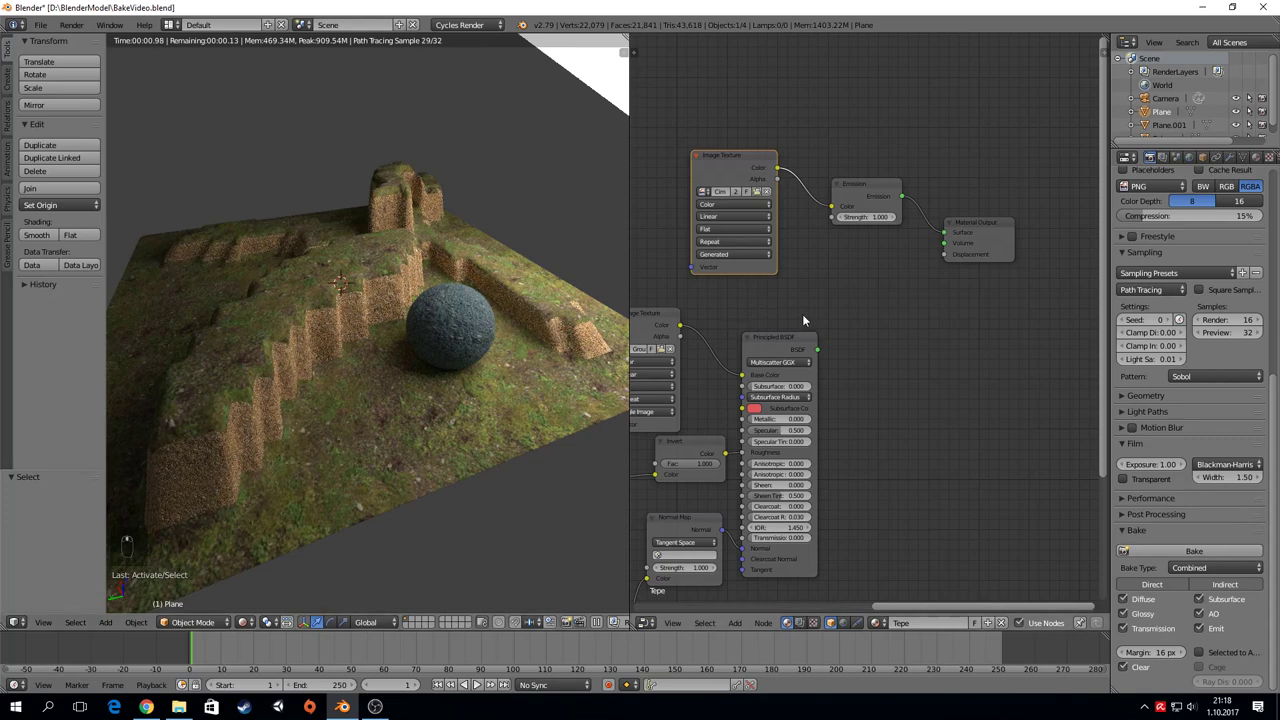
{"action": "left_click_drag", "start_coordinate": [1265, 161], "coordinate": [961, 333]}
{"action": "key", "text": "g"}
{"action": "key", "text": "shift+a"}
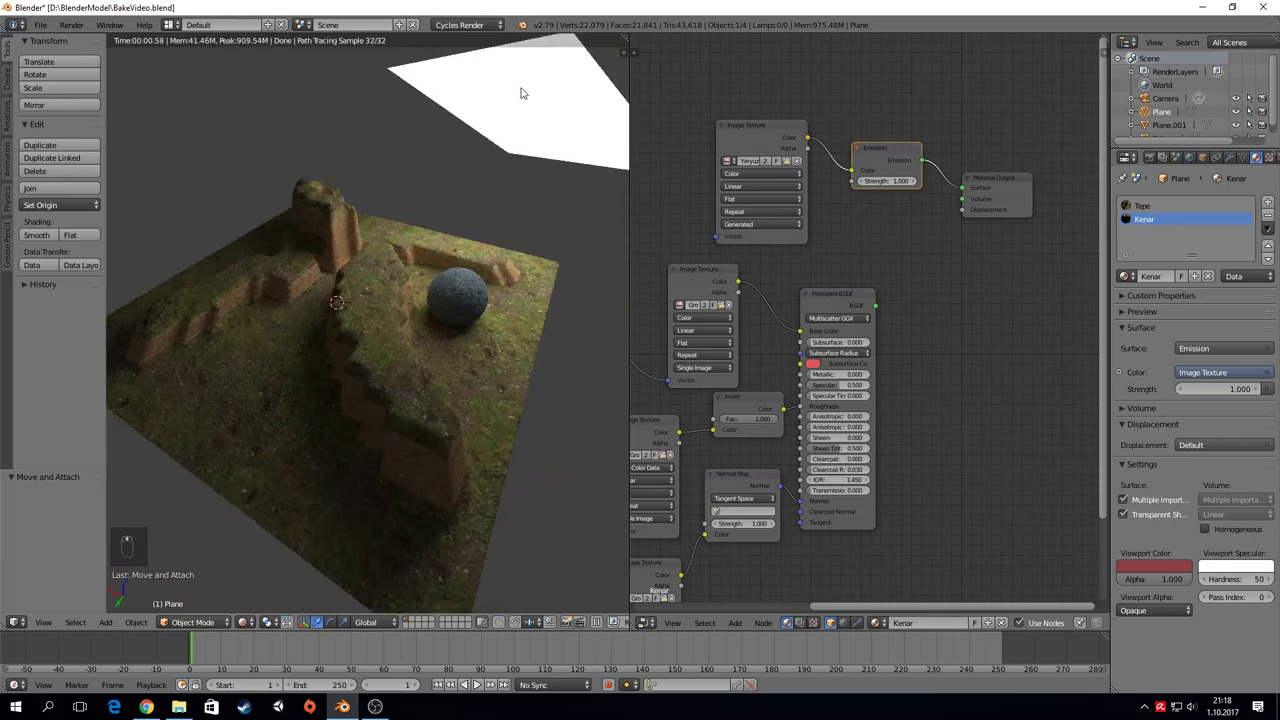
Step: Hide the emitter plane and close the node editor so the 3D view fills the window
{"action": "key", "text": "g"}
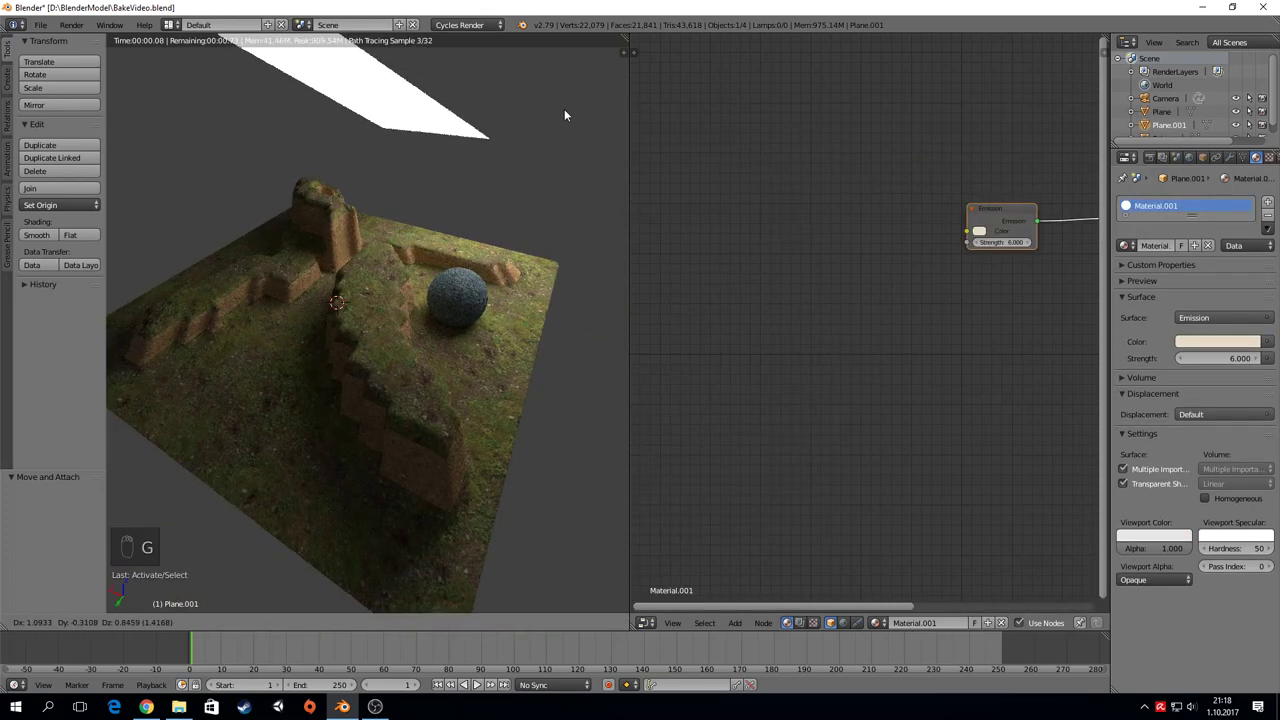
{"action": "key", "text": "h"}
{"action": "left_click_drag", "start_coordinate": [468, 287], "coordinate": [390, 310]}
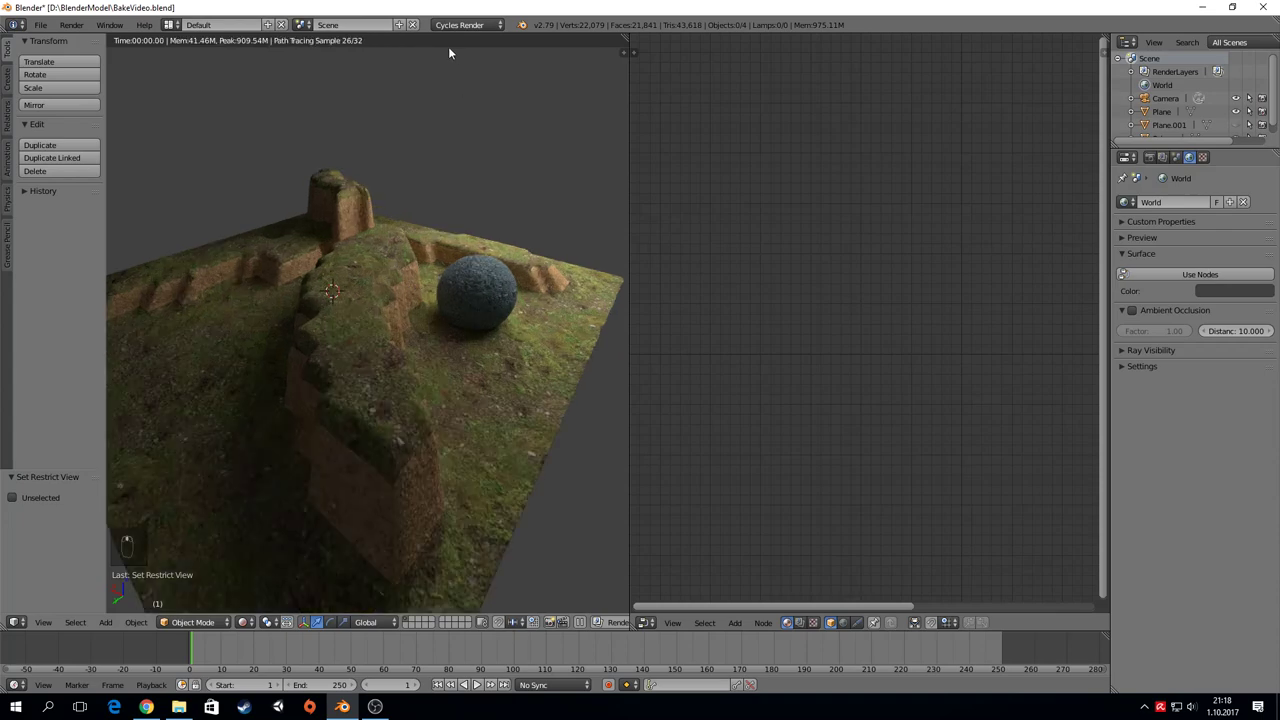
{"action": "left_click_drag", "start_coordinate": [266, 627], "coordinate": [250, 548]}
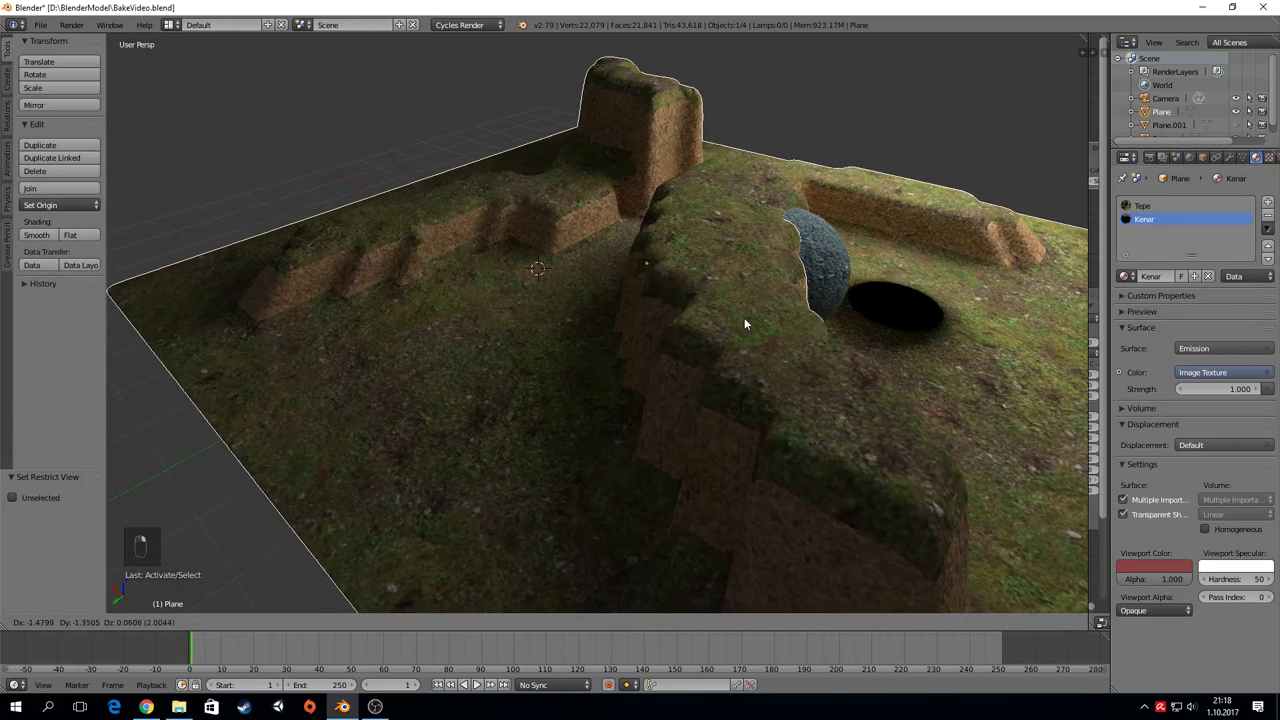
{"action": "right_click", "coordinate": [531, 379]}
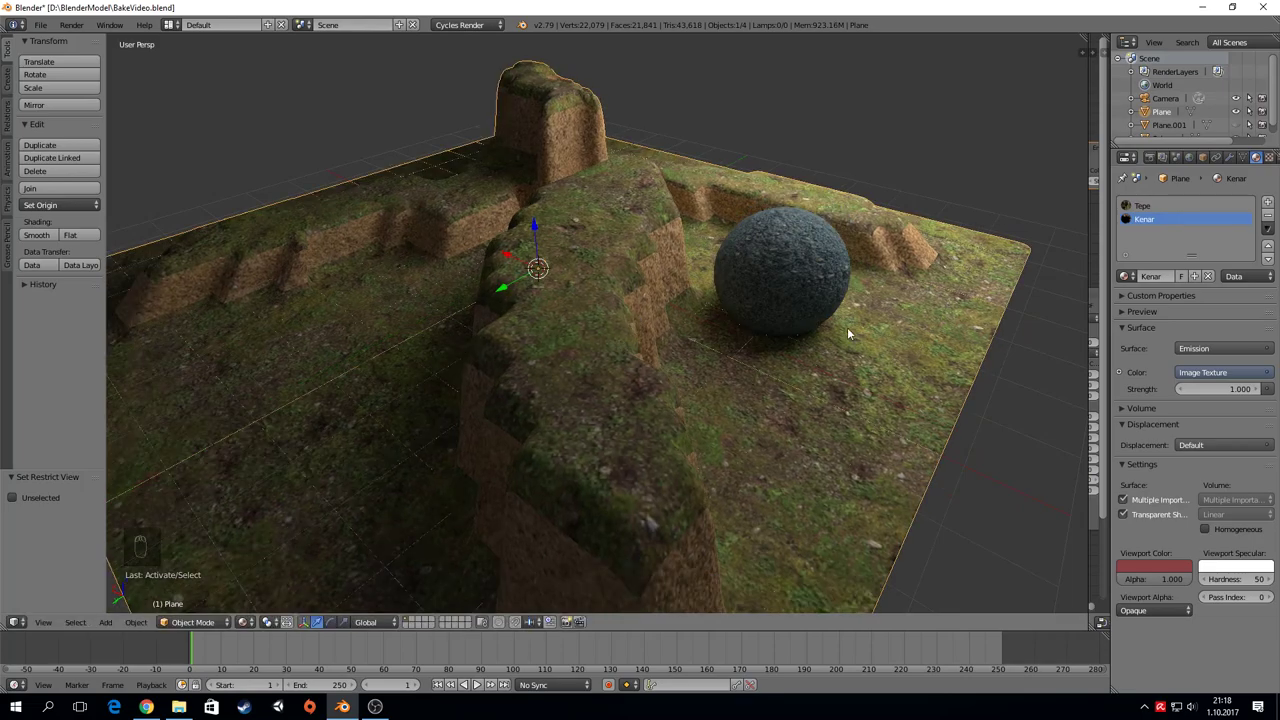
{"action": "left_click_drag", "start_coordinate": [747, 324], "coordinate": [611, 321]}
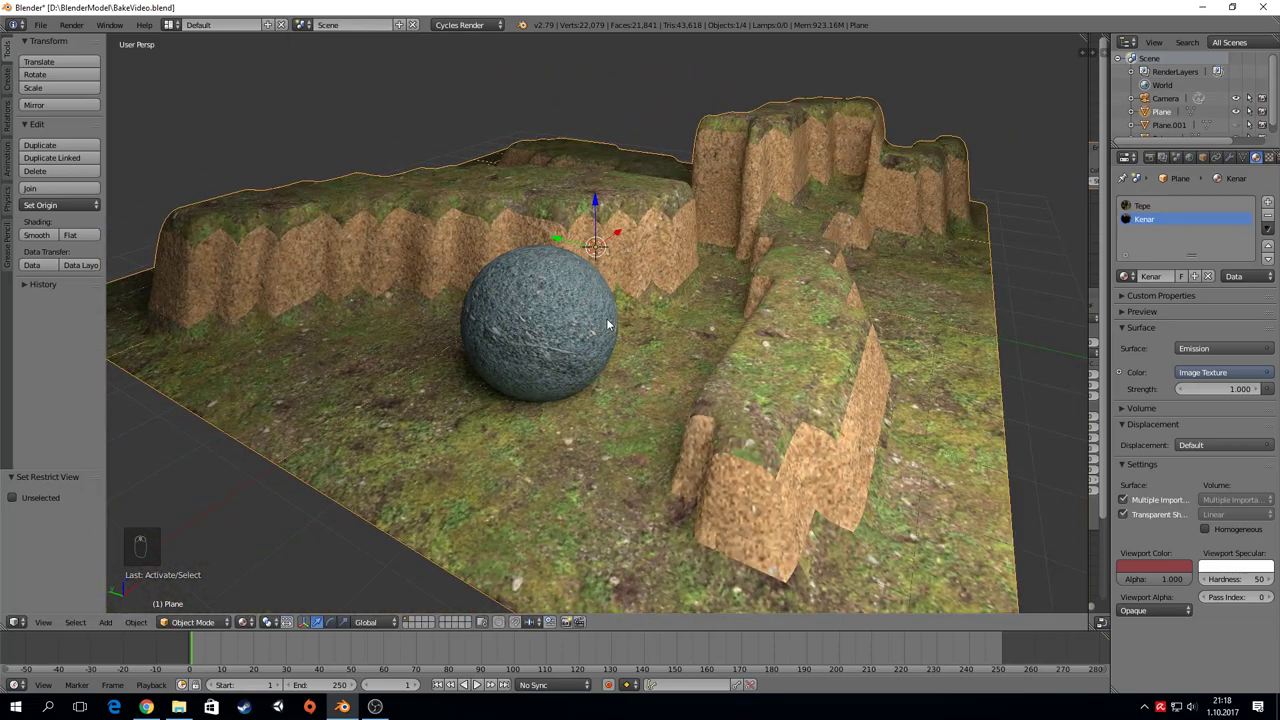
{"action": "key", "text": "a"}
{"action": "left_click_drag", "start_coordinate": [718, 343], "coordinate": [531, 351]}
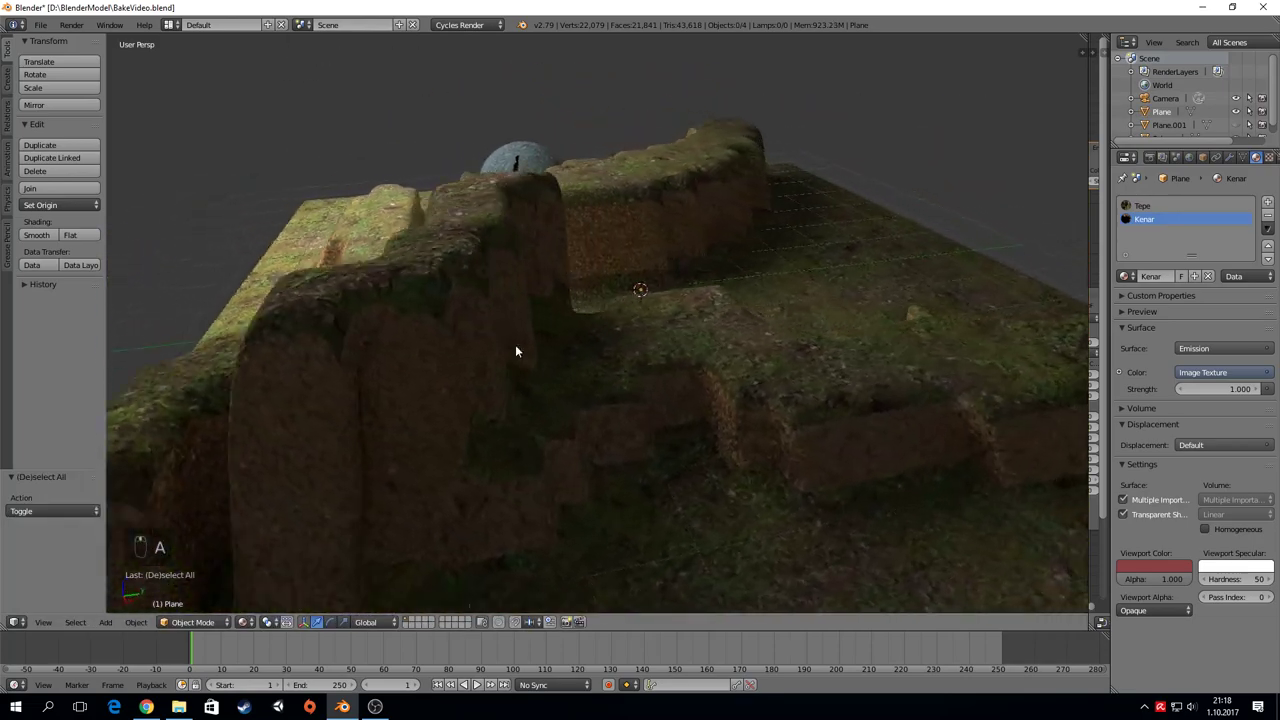
{"action": "middle_click", "coordinate": [631, 279]}
{"action": "middle_click", "coordinate": [602, 275]}
{"action": "middle_click", "coordinate": [587, 272]}
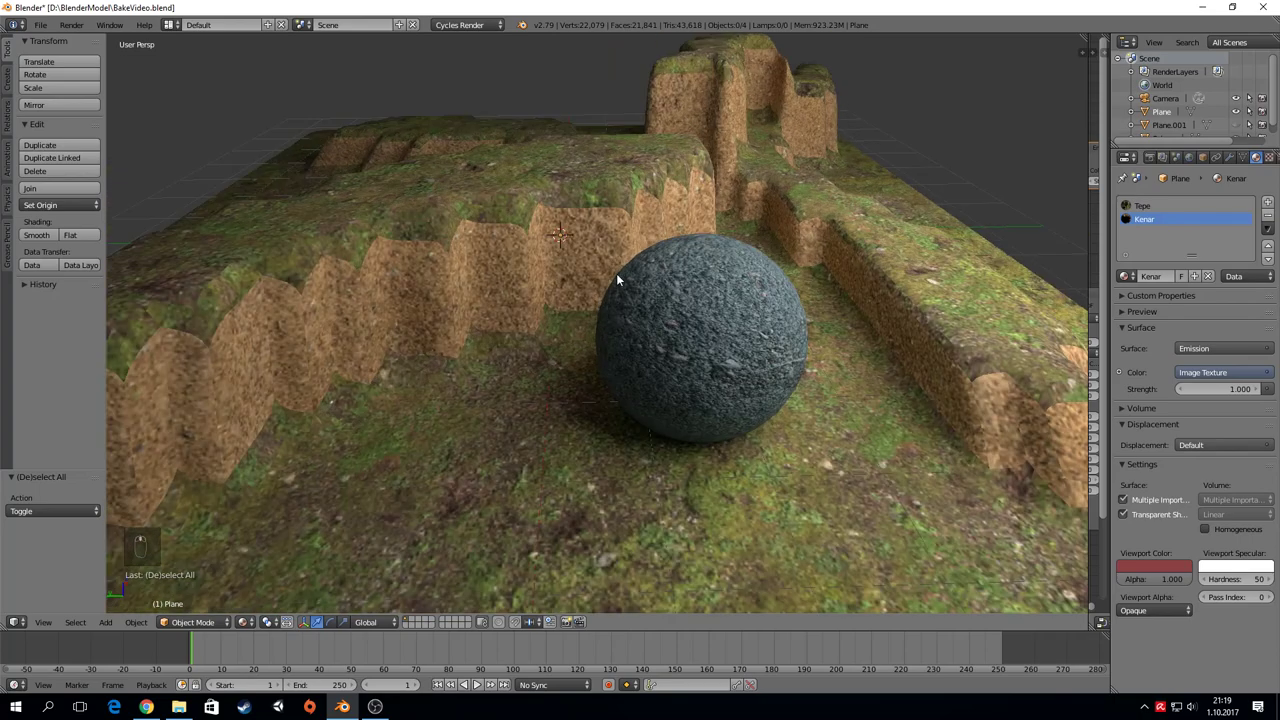
{"action": "key", "text": "shift+f"}
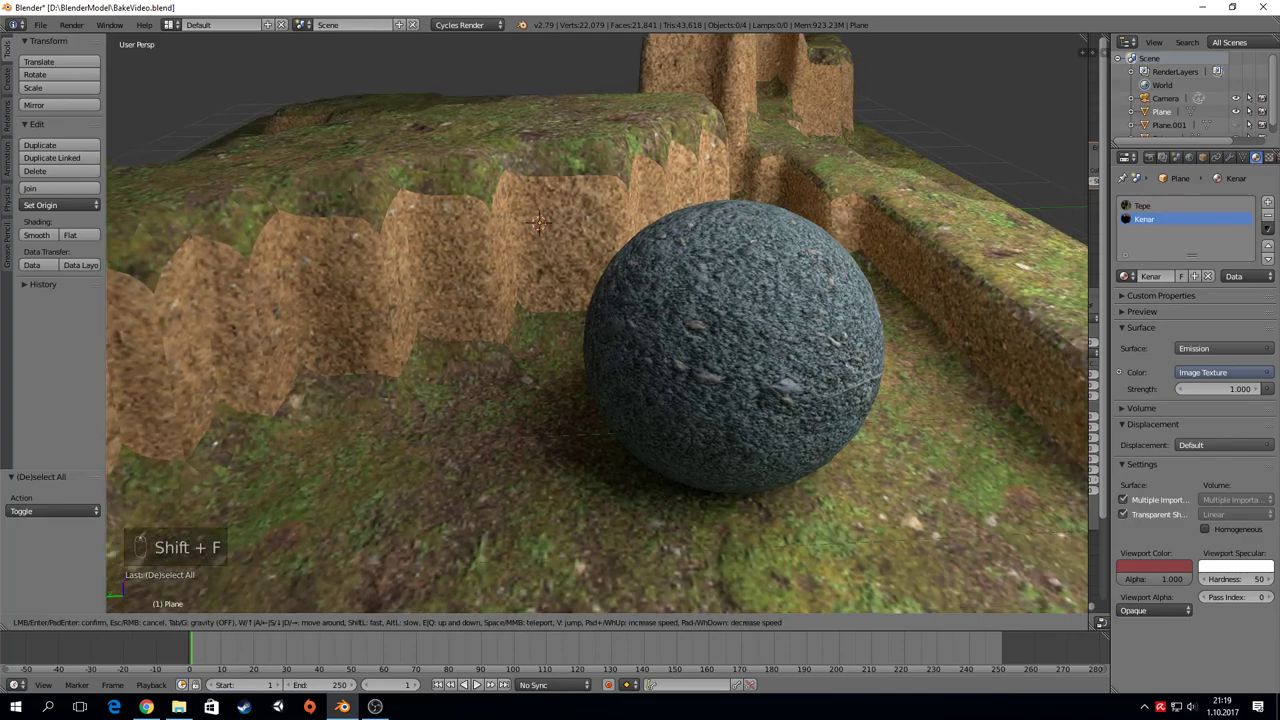
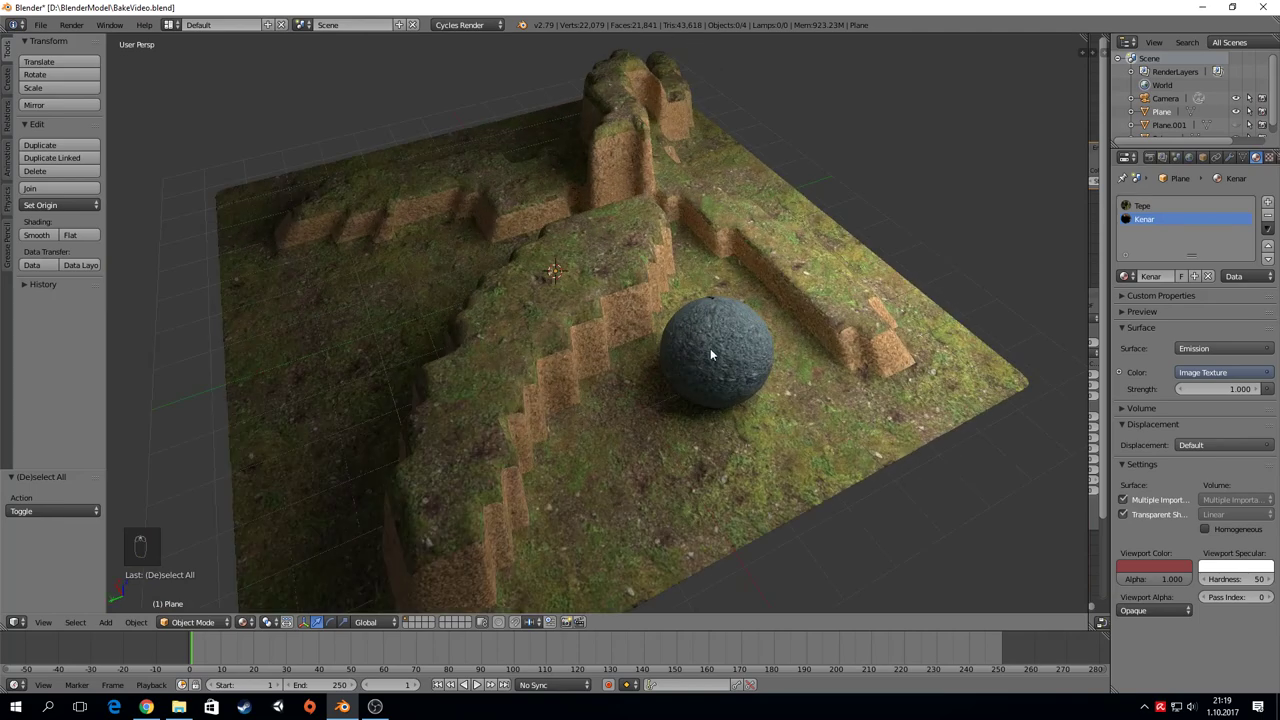
{"action": "right_click", "coordinate": [722, 361]}
{"action": "left_click_drag", "start_coordinate": [794, 374], "coordinate": [637, 198]}
{"action": "key", "text": "r"}
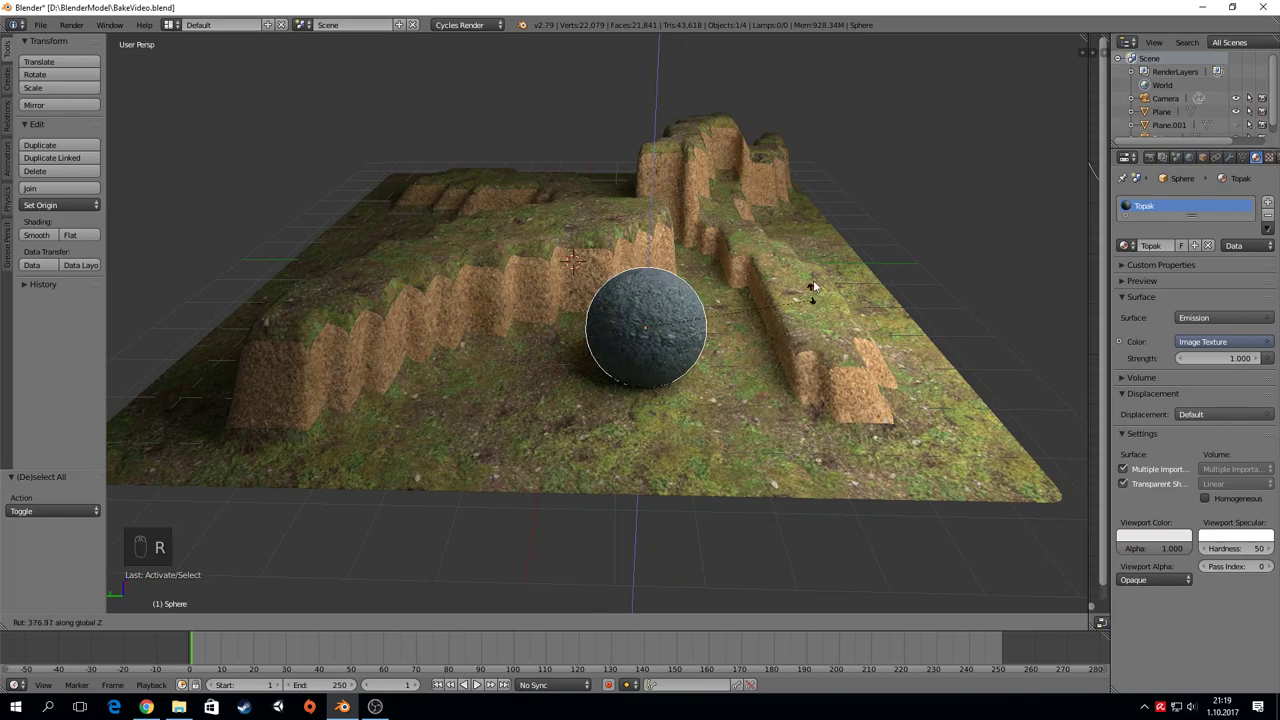
{"action": "left_click_drag", "start_coordinate": [494, 297], "coordinate": [581, 294]}
{"action": "key", "text": "r"}
{"action": "left_click_drag", "start_coordinate": [581, 294], "coordinate": [663, 349]}
{"action": "left_click_drag", "start_coordinate": [663, 349], "coordinate": [663, 237]}
{"action": "key", "text": "g"}
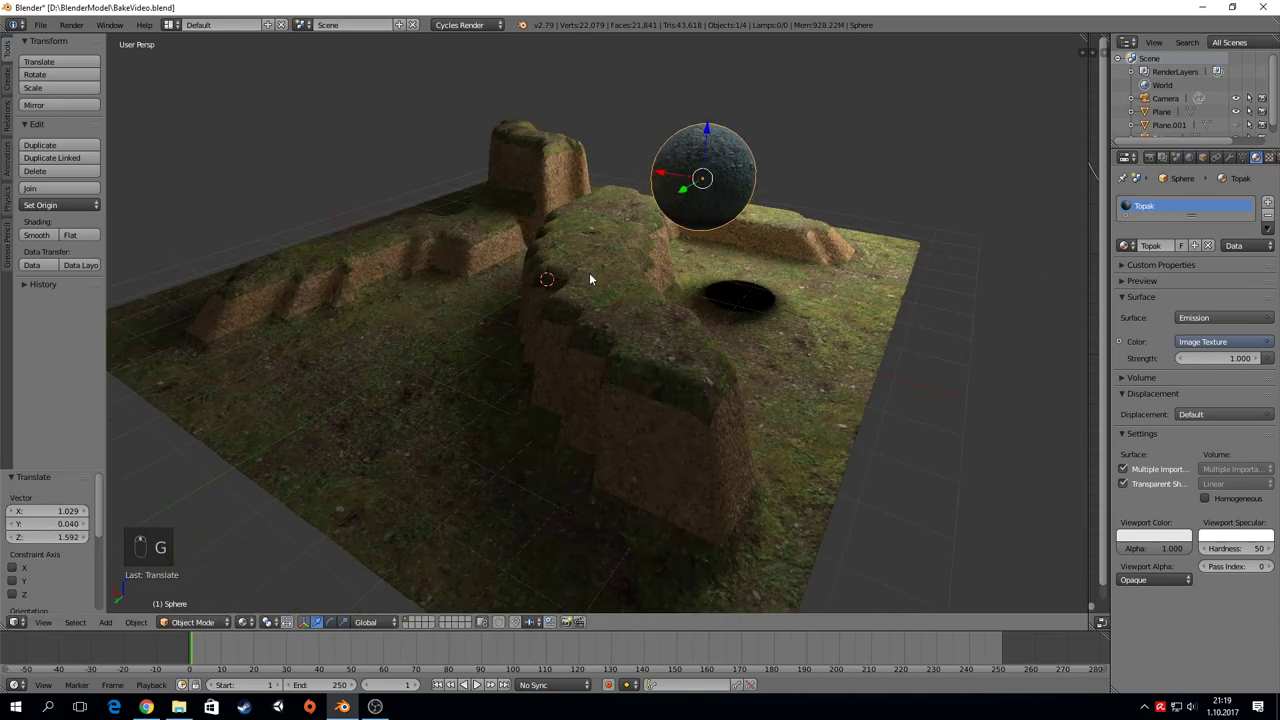
{"action": "key", "text": "g"}
{"action": "key", "text": "ctrl+z"}
{"action": "key", "text": "ctrl+z"}
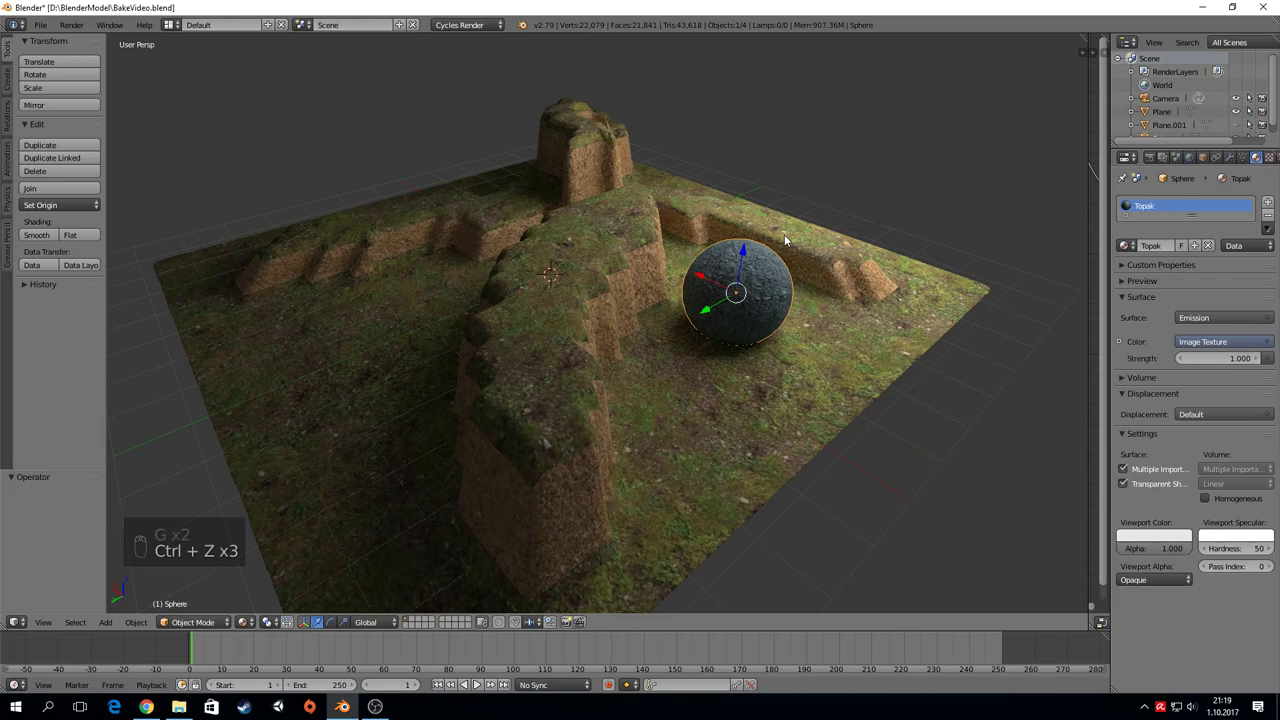
{"action": "middle_click", "coordinate": [810, 218]}
{"action": "left_click_drag", "start_coordinate": [696, 217], "coordinate": [644, 223]}
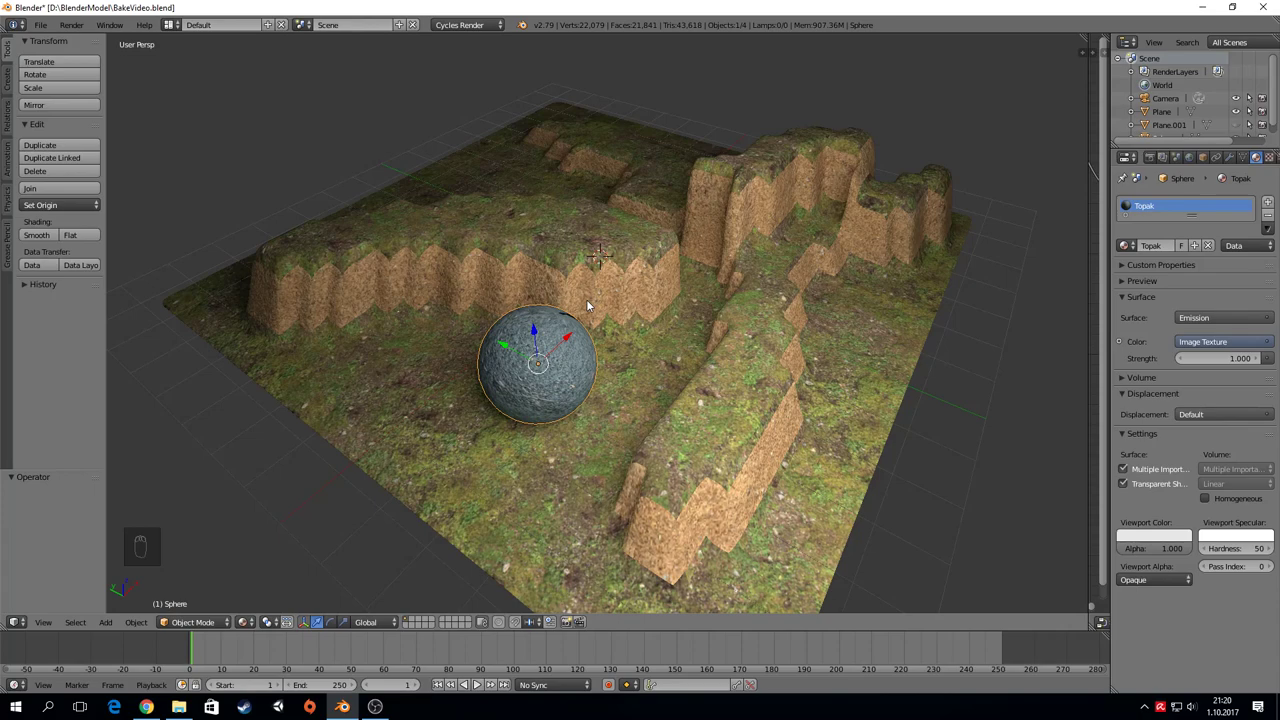
{"action": "left_click_drag", "start_coordinate": [524, 281], "coordinate": [563, 255]}
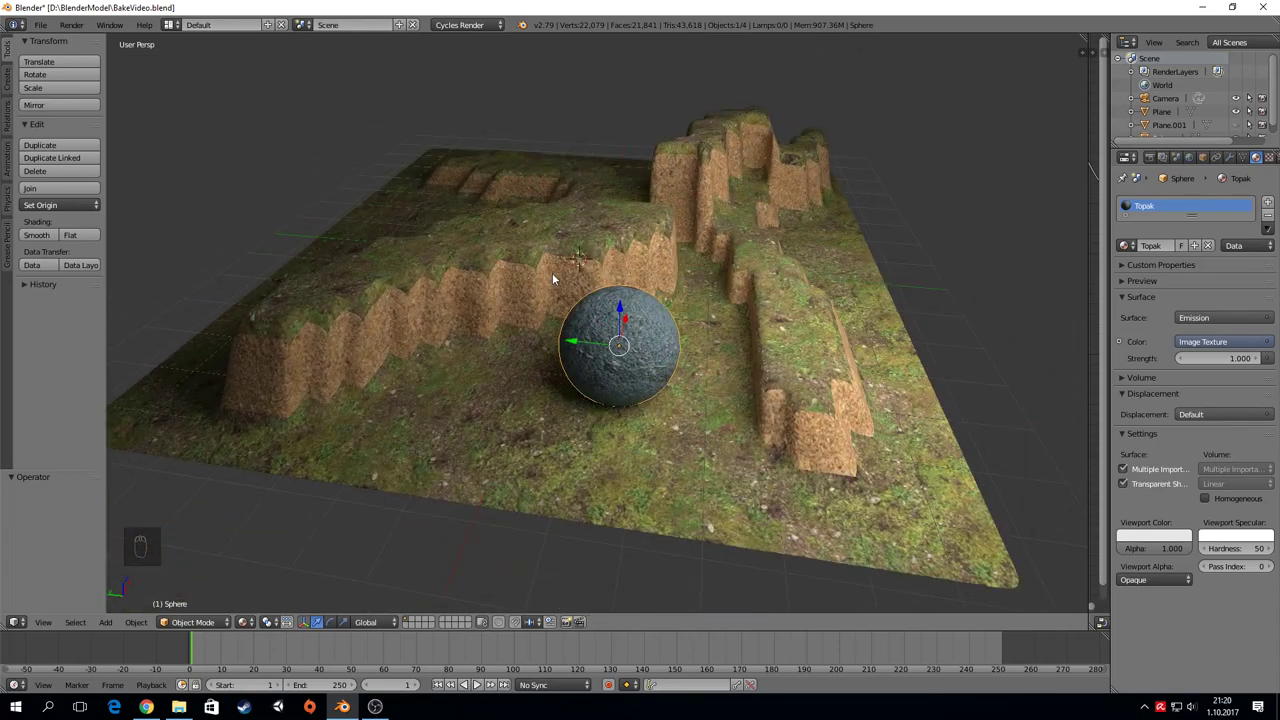
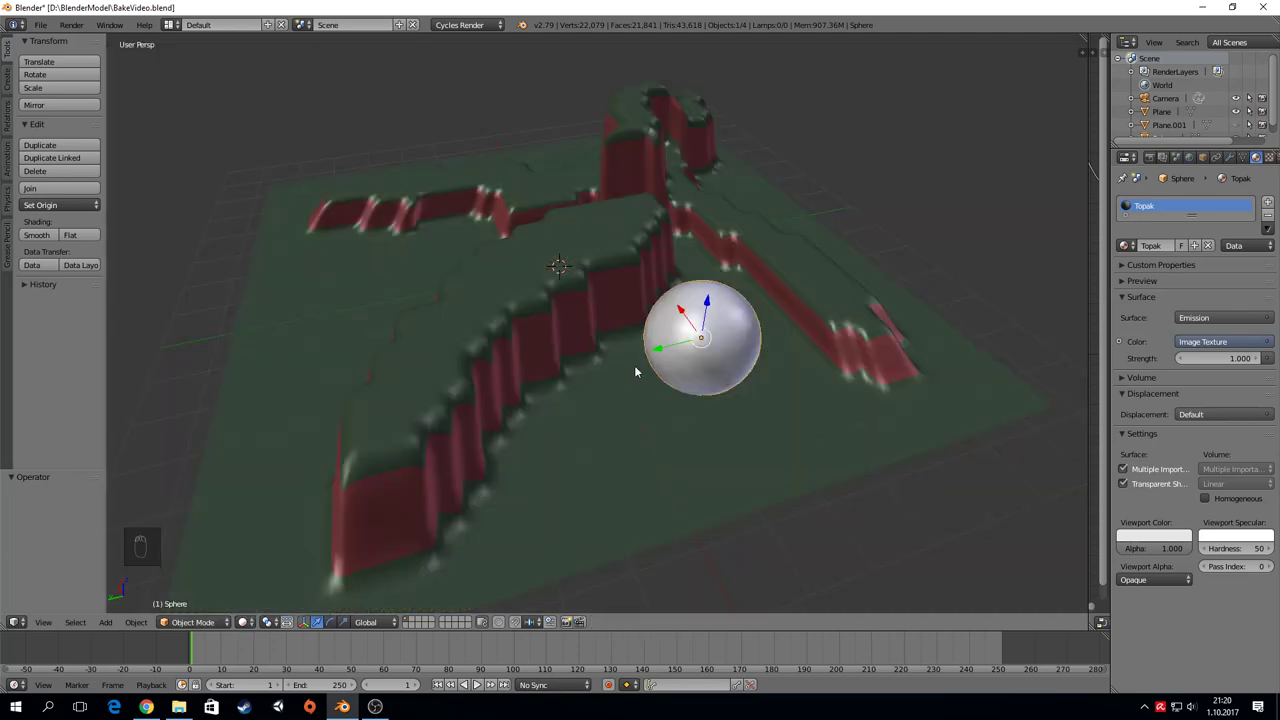
{"action": "left_click", "coordinate": [240, 630]}
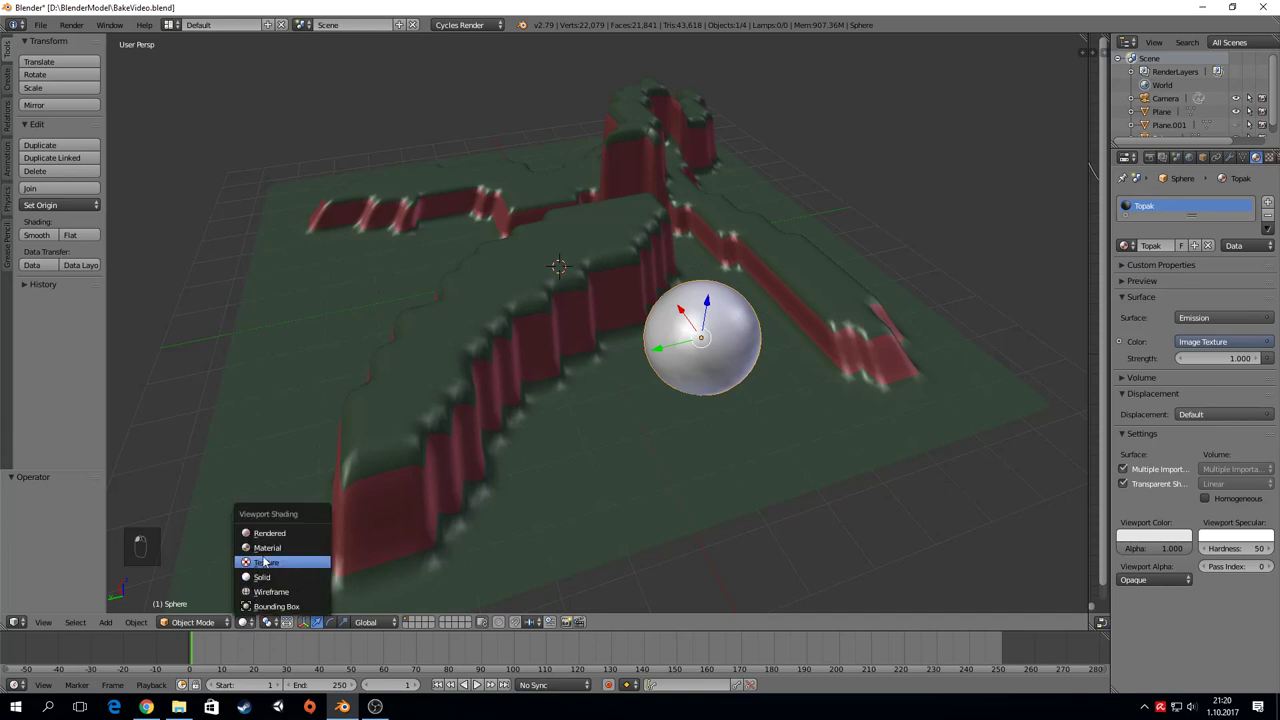
{"action": "left_click", "coordinate": [274, 558]}
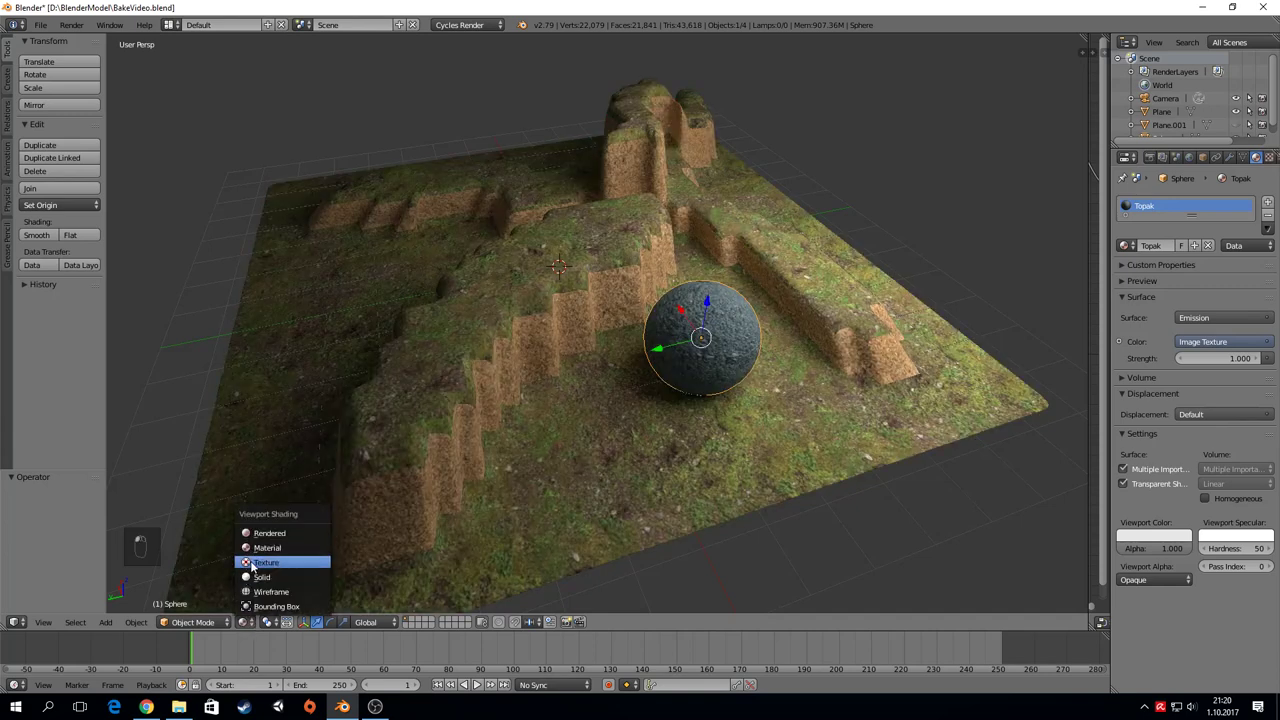
{"action": "left_click_drag", "start_coordinate": [256, 563], "coordinate": [257, 631]}
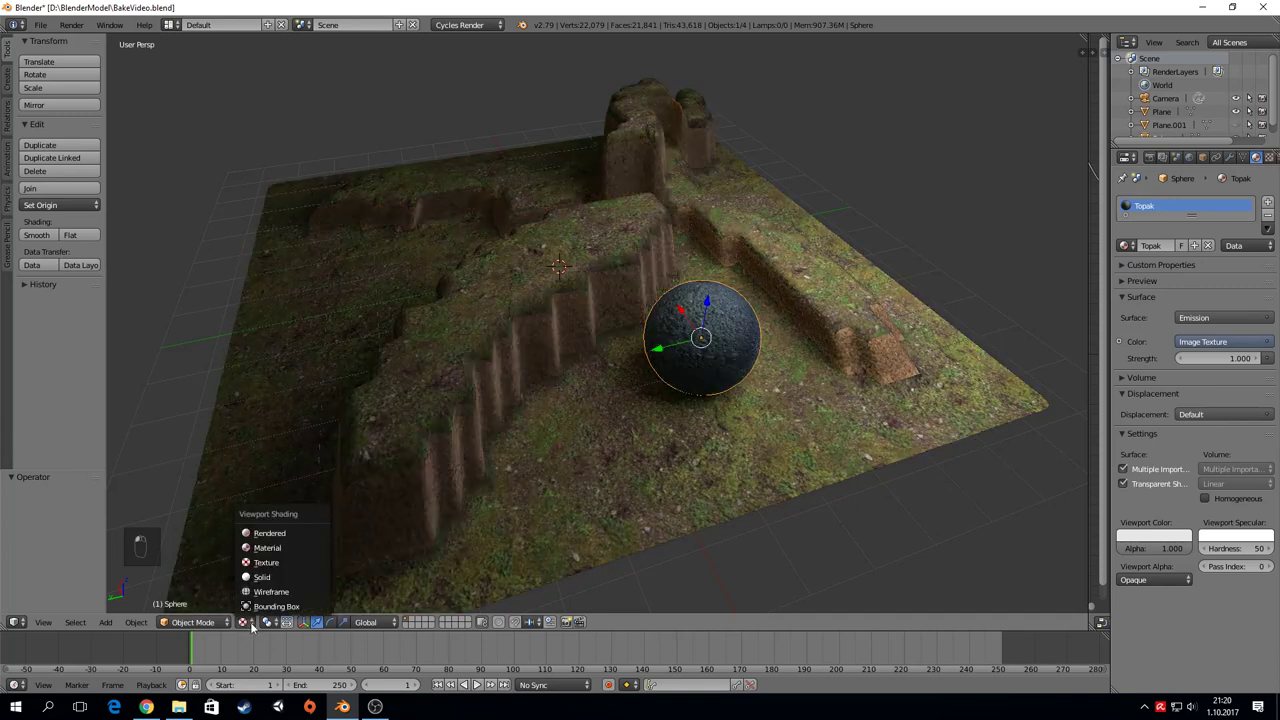
{"action": "left_click", "coordinate": [466, 446]}
{"action": "right_click", "coordinate": [770, 375]}
{"action": "left_click_drag", "start_coordinate": [770, 375], "coordinate": [811, 310]}
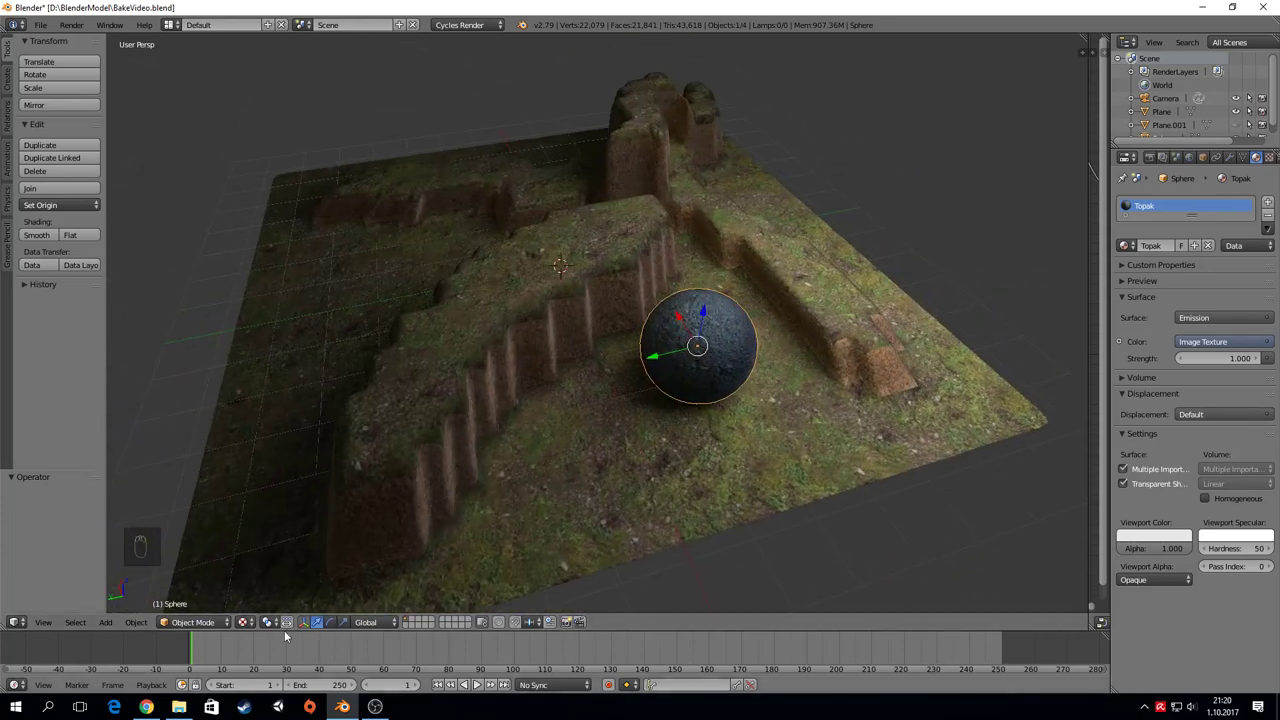
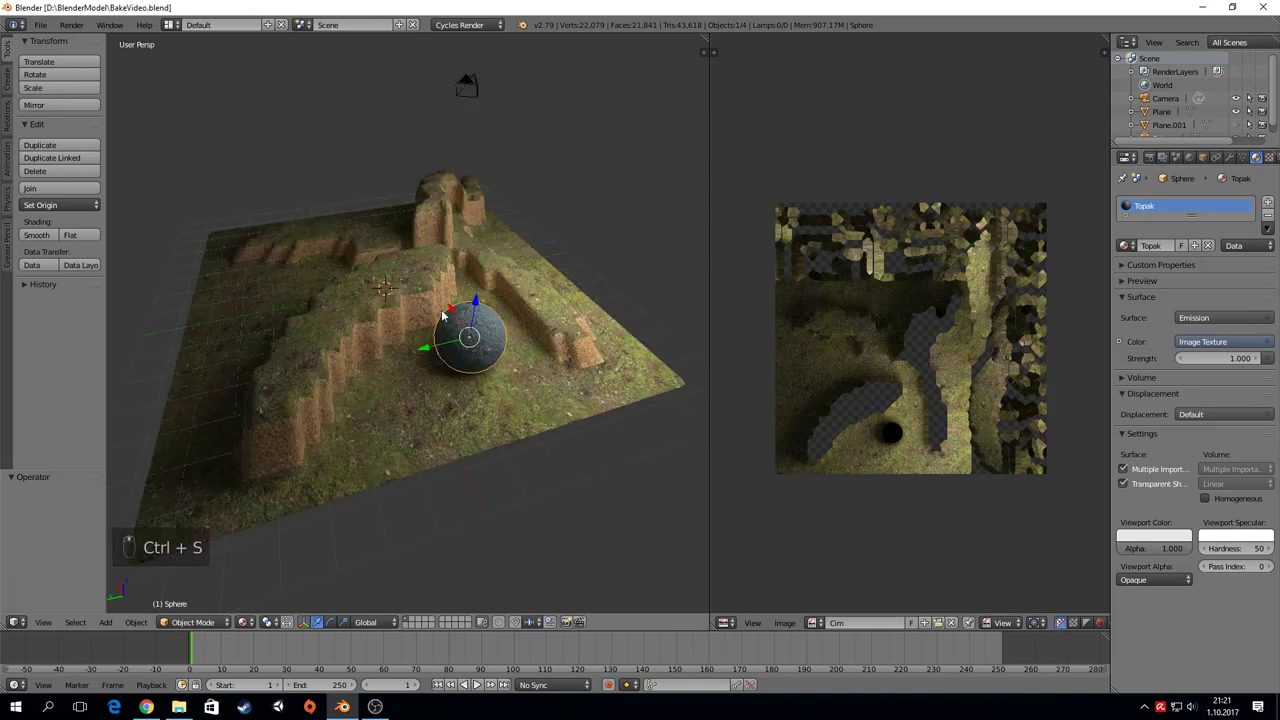
Step: Save the BakeVideo project
{"action": "key", "text": "ctrl+s"}
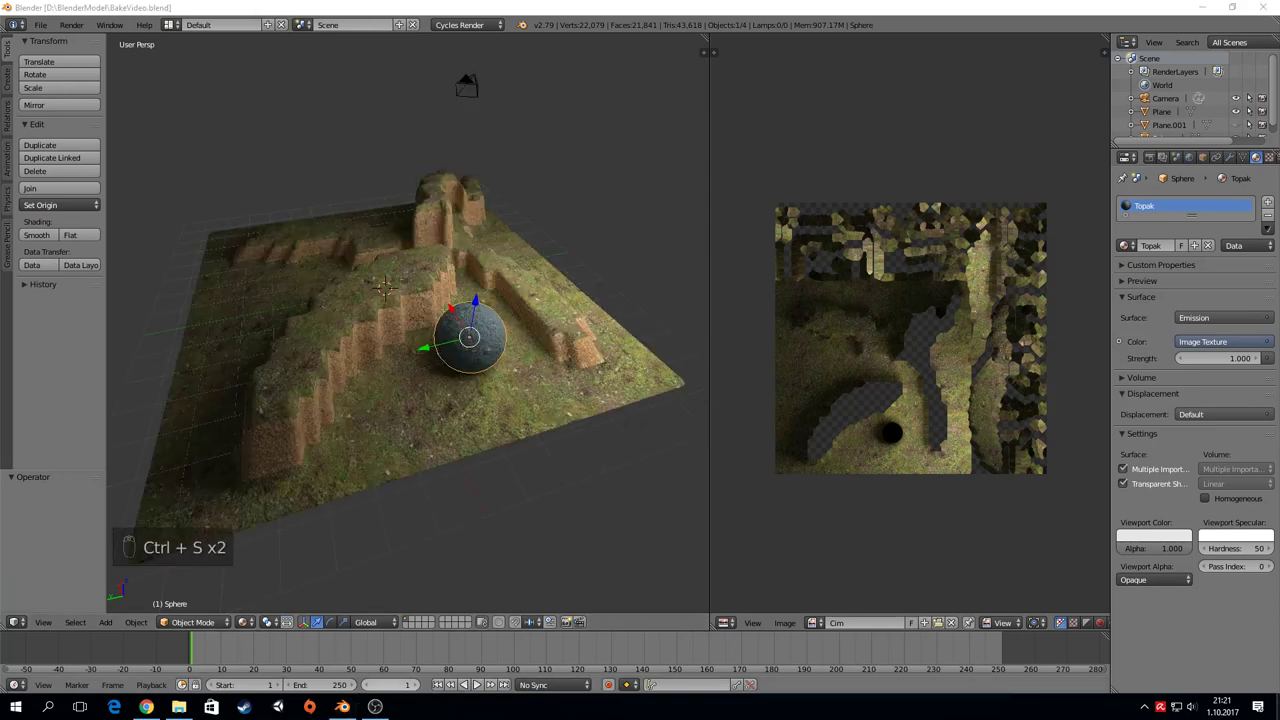
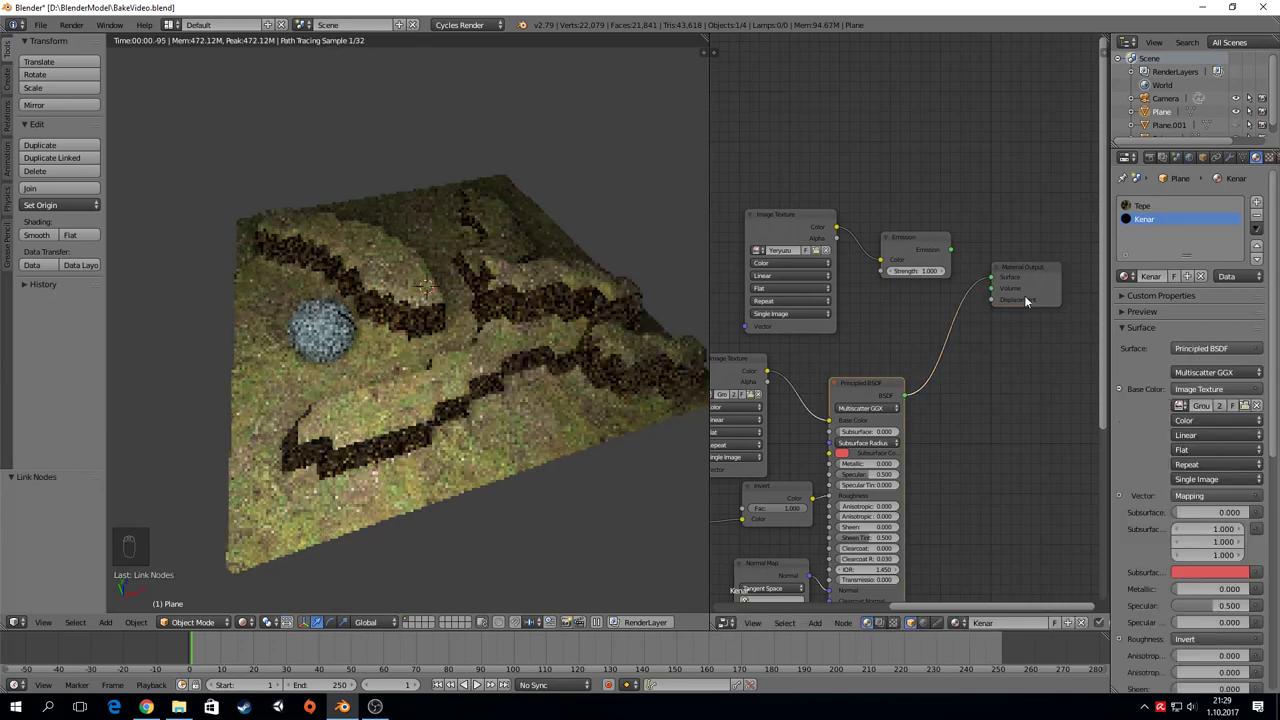
Step: Switch to the Kenar material and undo the last wiring changes
{"action": "left_click_drag", "start_coordinate": [1145, 207], "coordinate": [741, 333]}
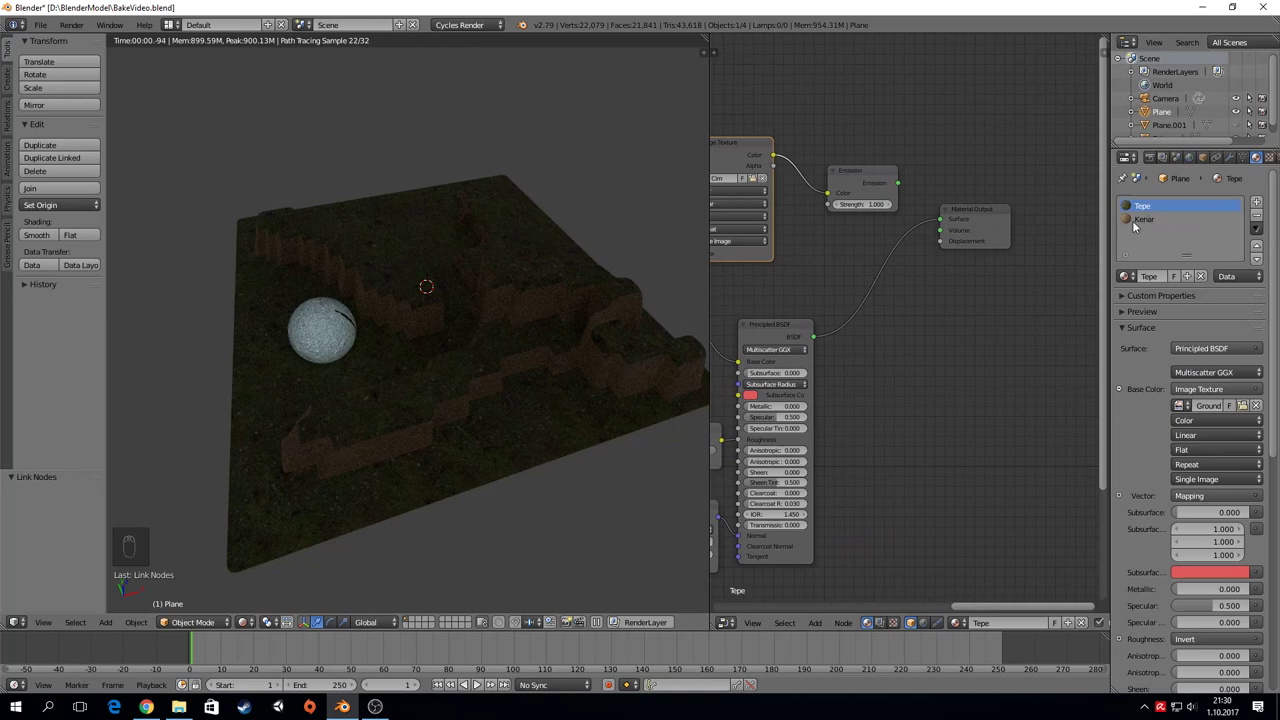
{"action": "left_click", "coordinate": [1146, 220]}
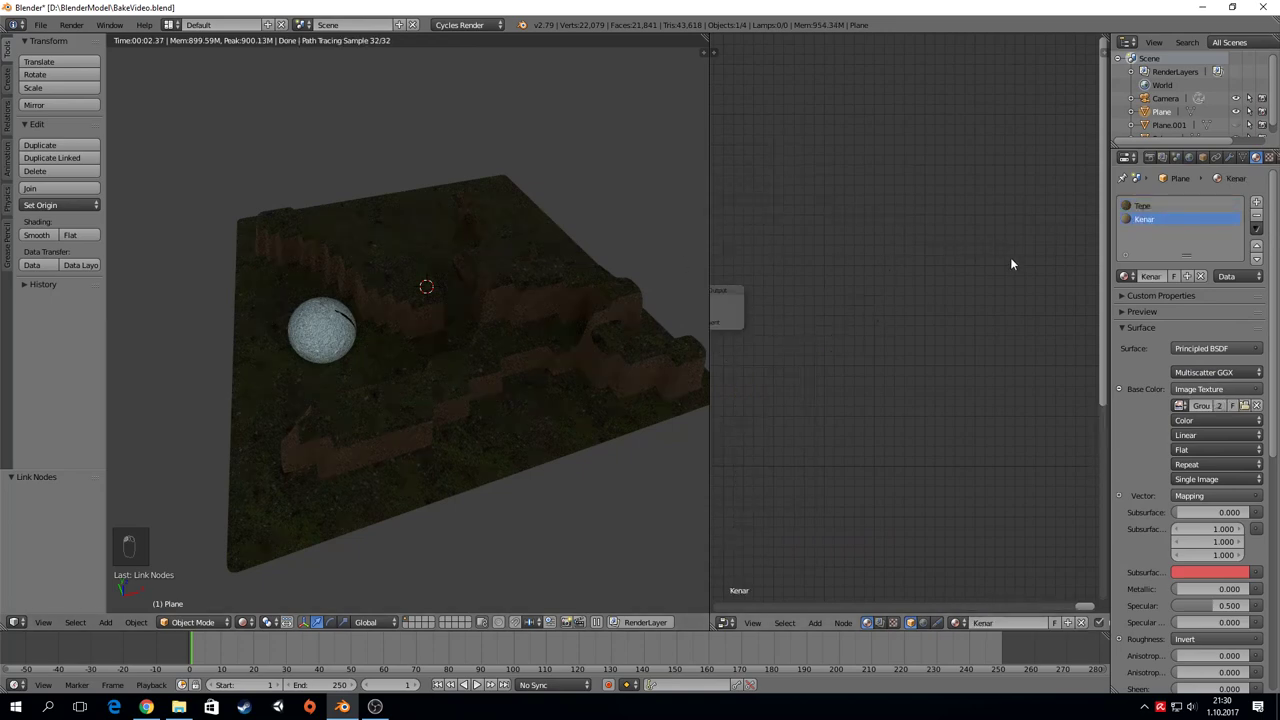
{"action": "key", "text": "ctrl+z"}
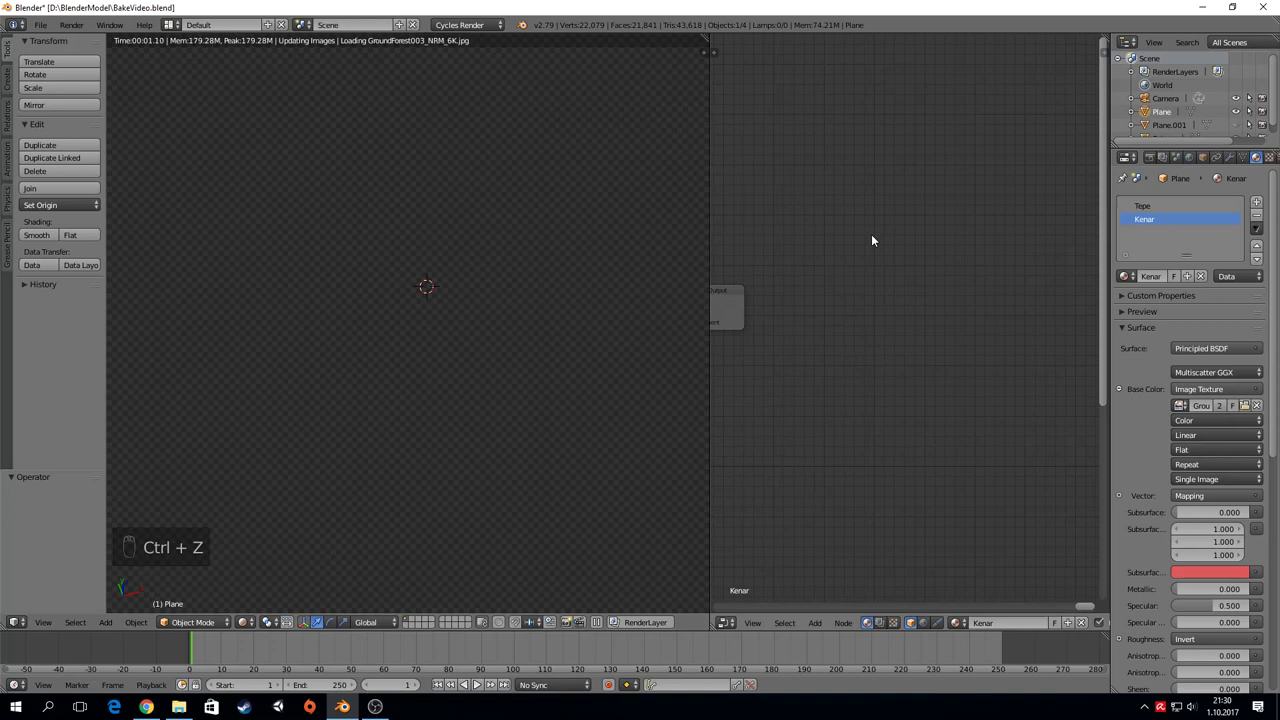
{"action": "key", "text": "ctrl+z"}
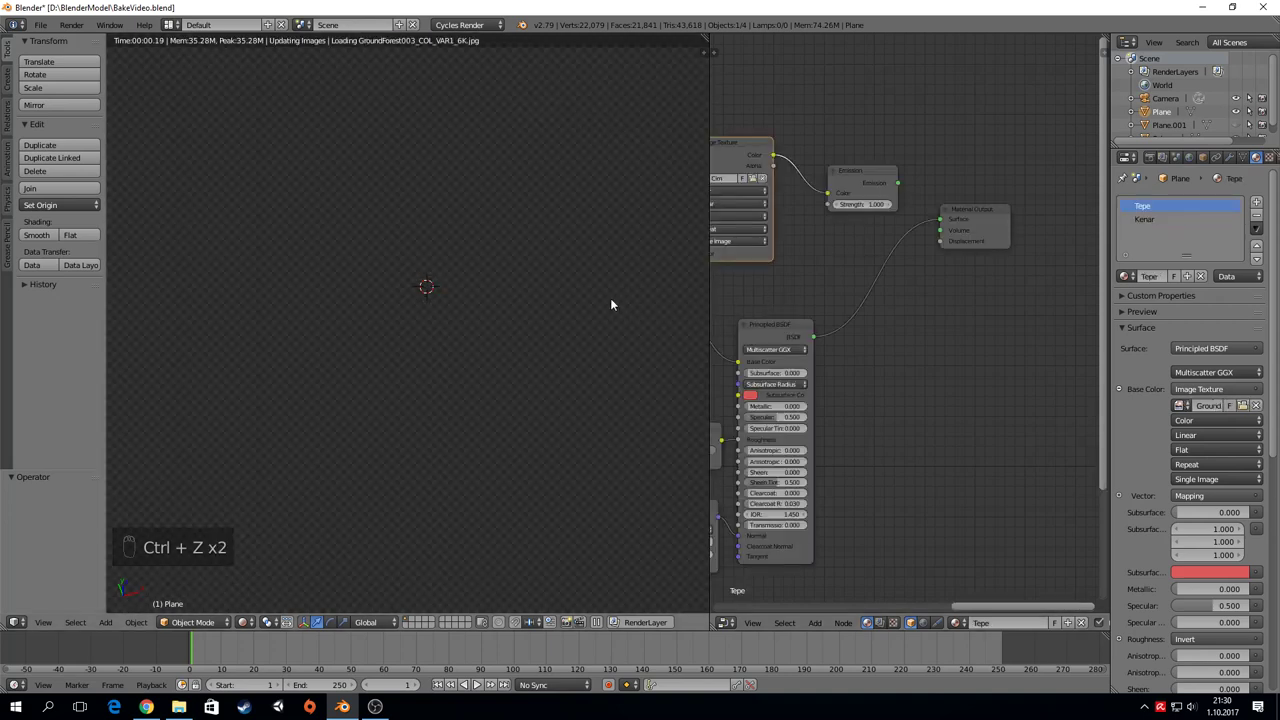
Step: Reveal all objects, then hide the selected emitter so only terrain and sphere show
{"action": "key", "text": "alt+h"}
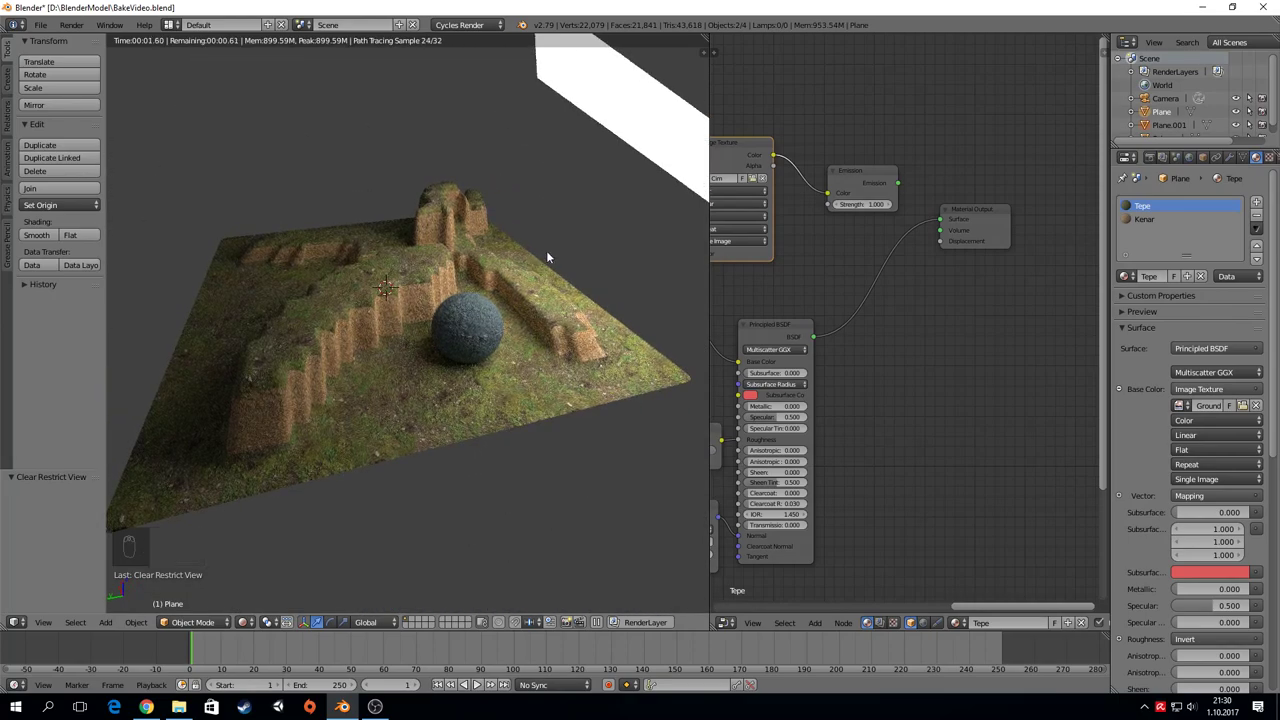
{"action": "key", "text": "h"}
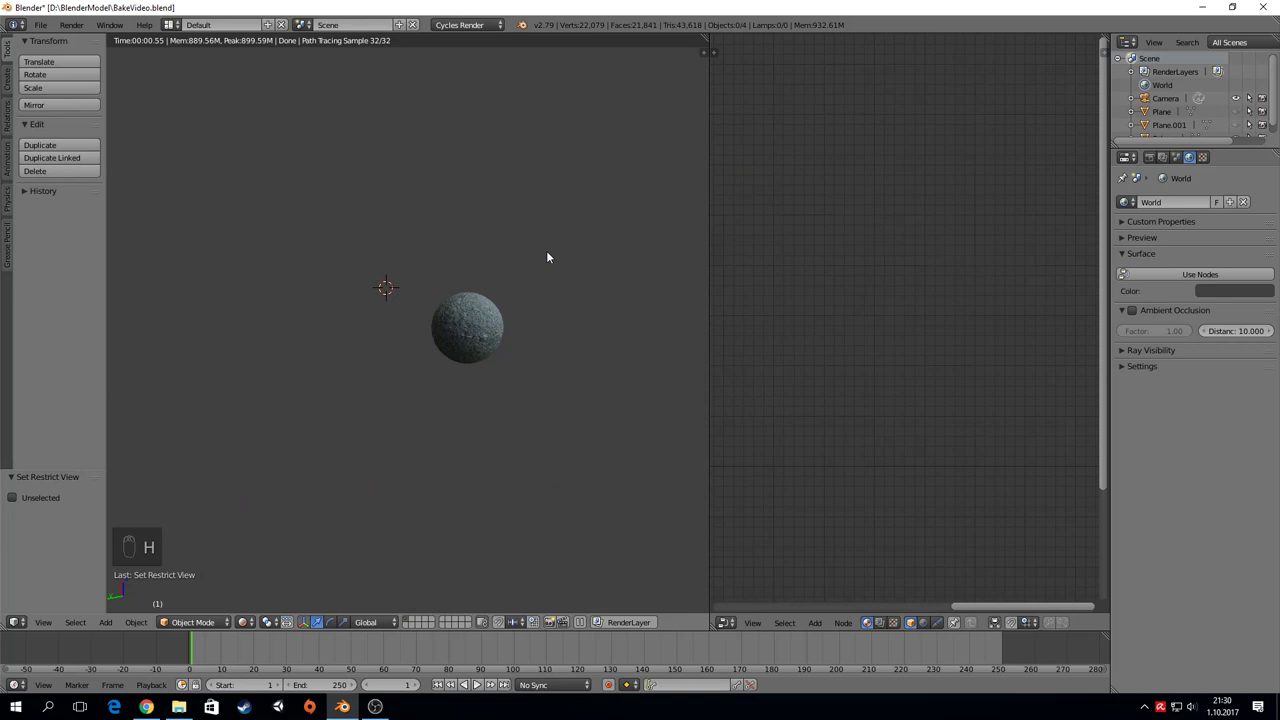
{"action": "key", "text": "ctrl+z"}
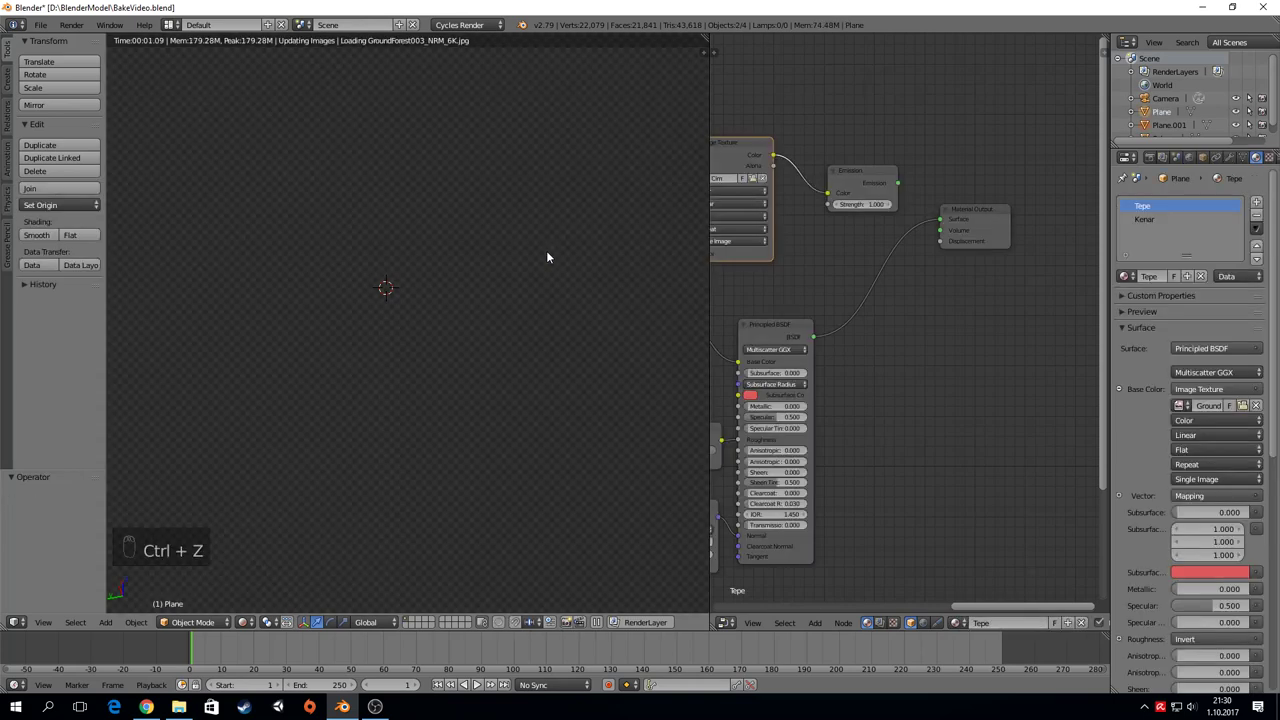
{"action": "key", "text": "h"}
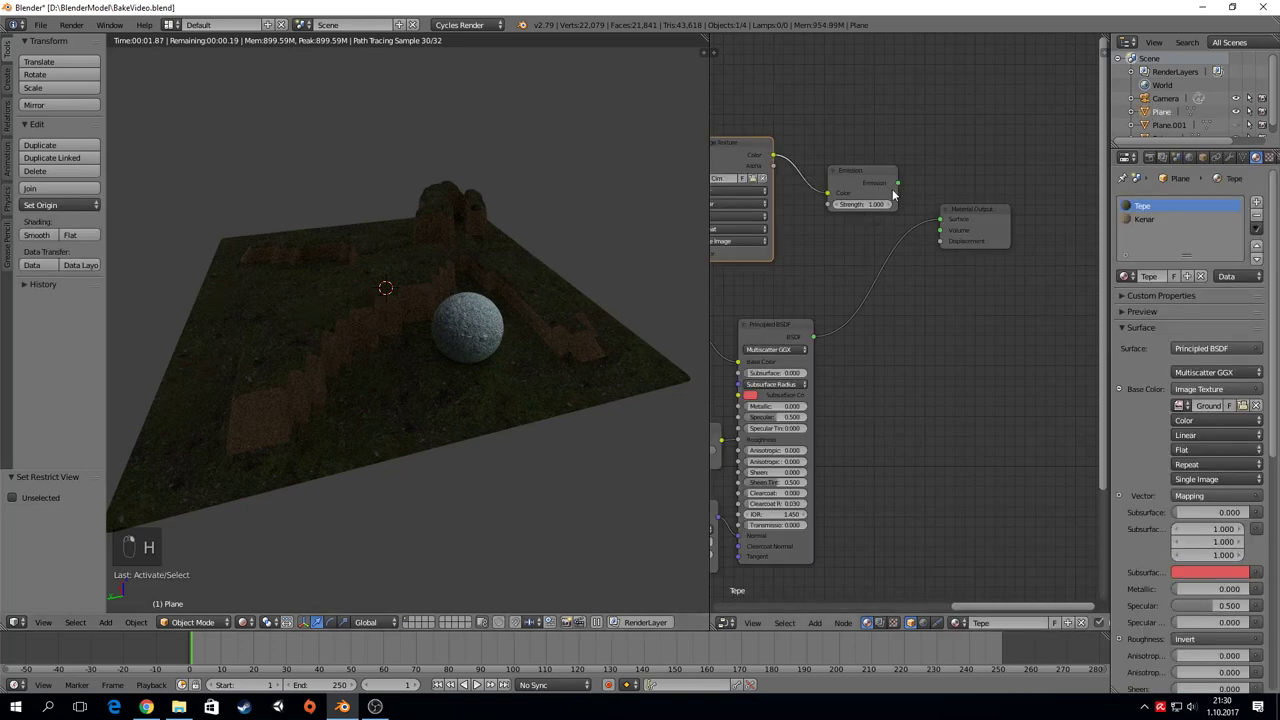
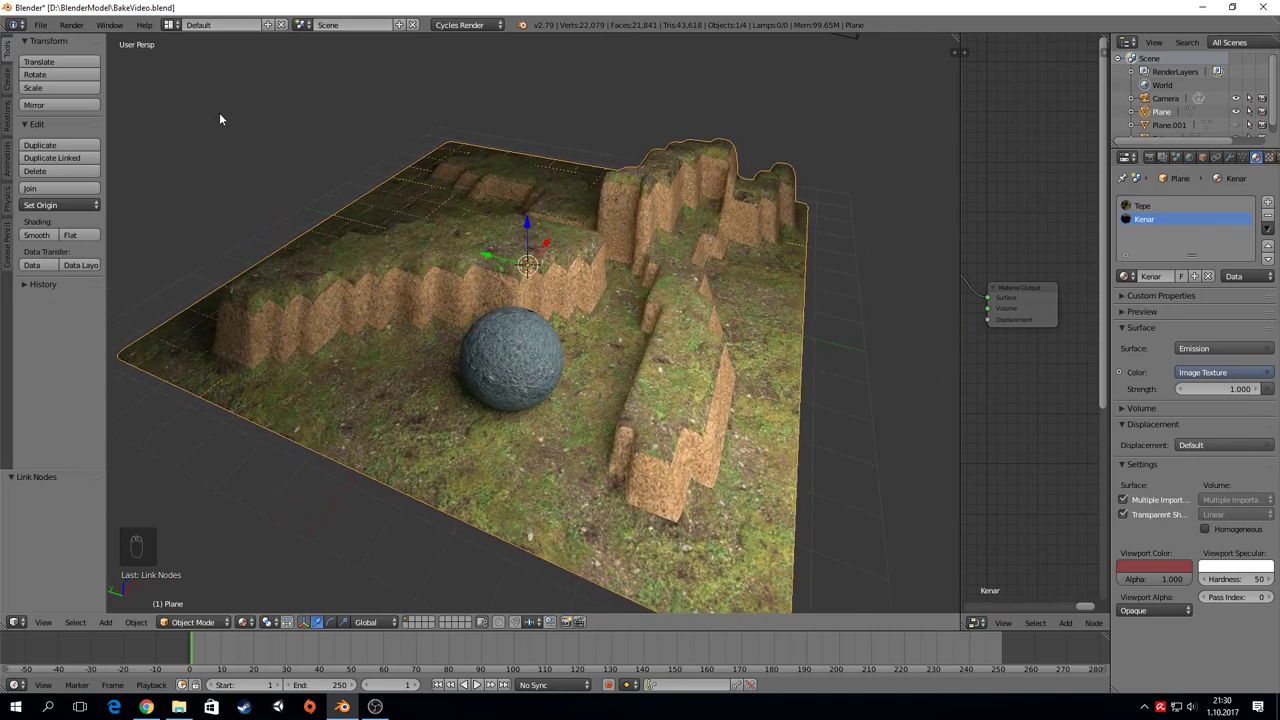
Step: Look through the camera at terrain and sphere and keyframe its position at frame 1
{"action": "left_click_drag", "start_coordinate": [1156, 162], "coordinate": [673, 282]}
{"action": "key", "text": "KP_0"}
{"action": "left_click_drag", "start_coordinate": [629, 208], "coordinate": [595, 171]}
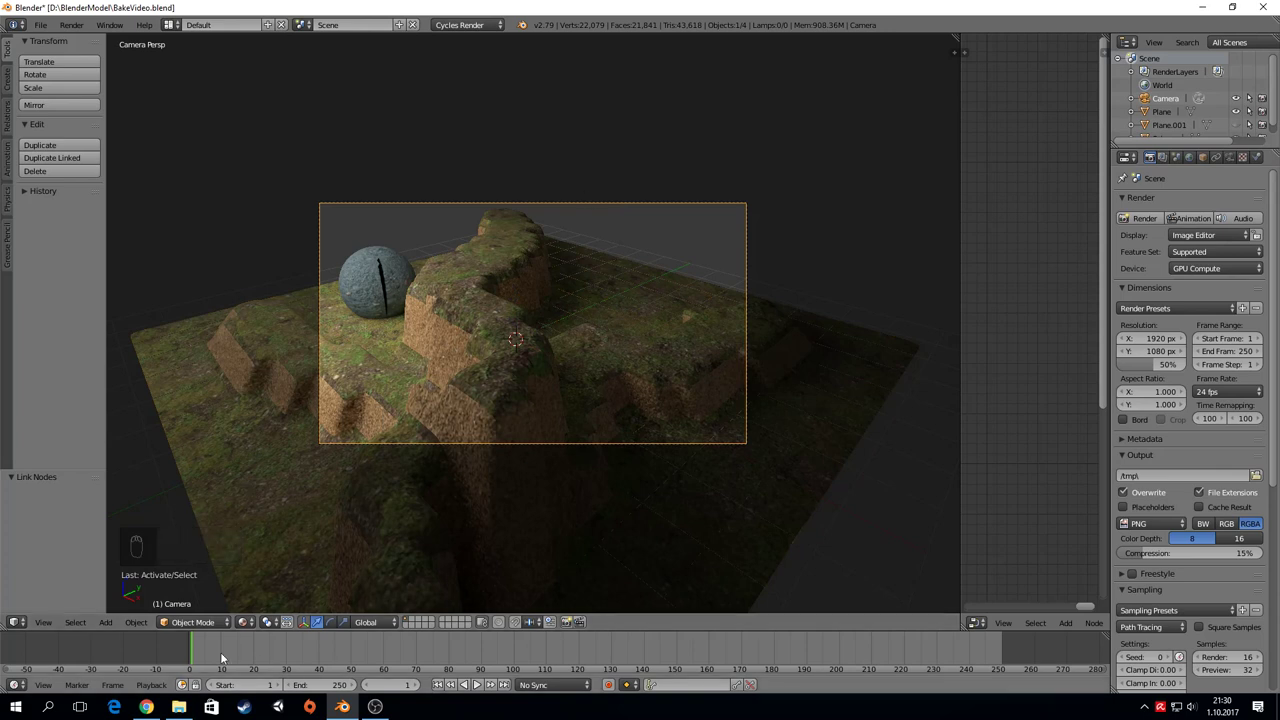
{"action": "key", "text": "i"}
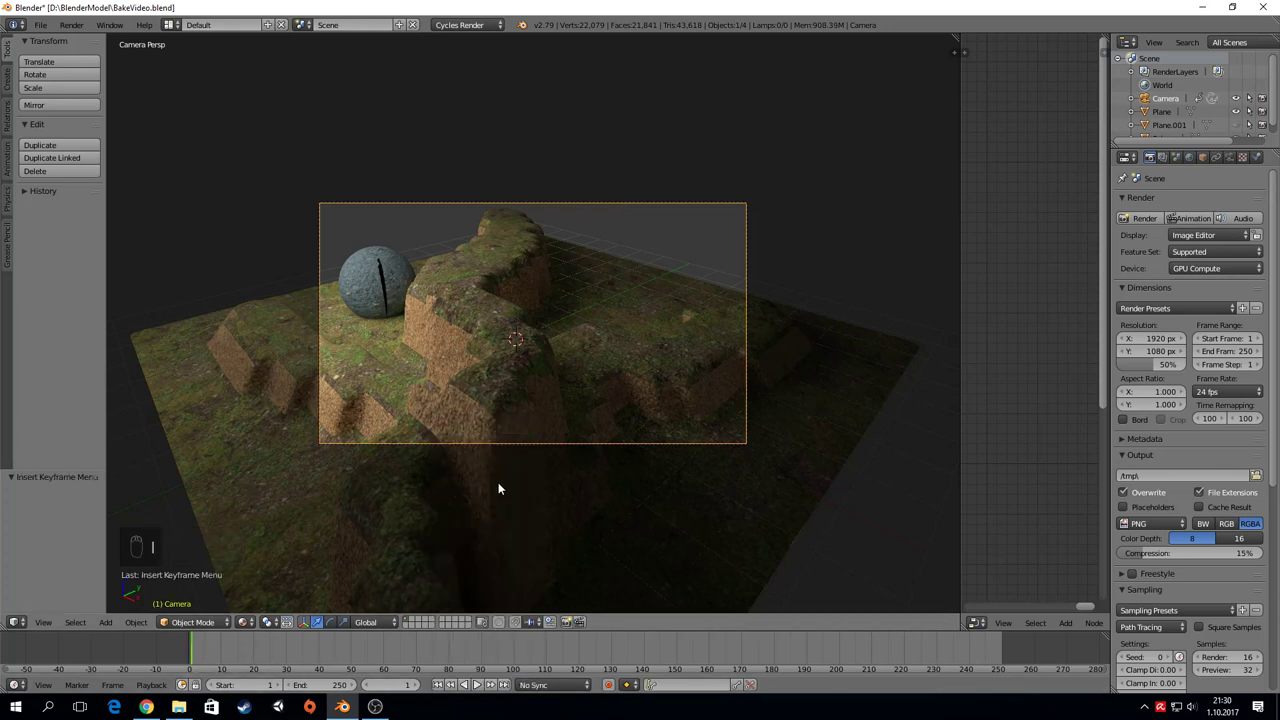
Step: At frame 40, move the camera to a closer framing and keyframe it again
{"action": "left_click_drag", "start_coordinate": [324, 660], "coordinate": [583, 378]}
{"action": "key", "text": "g"}
{"action": "key", "text": "r"}
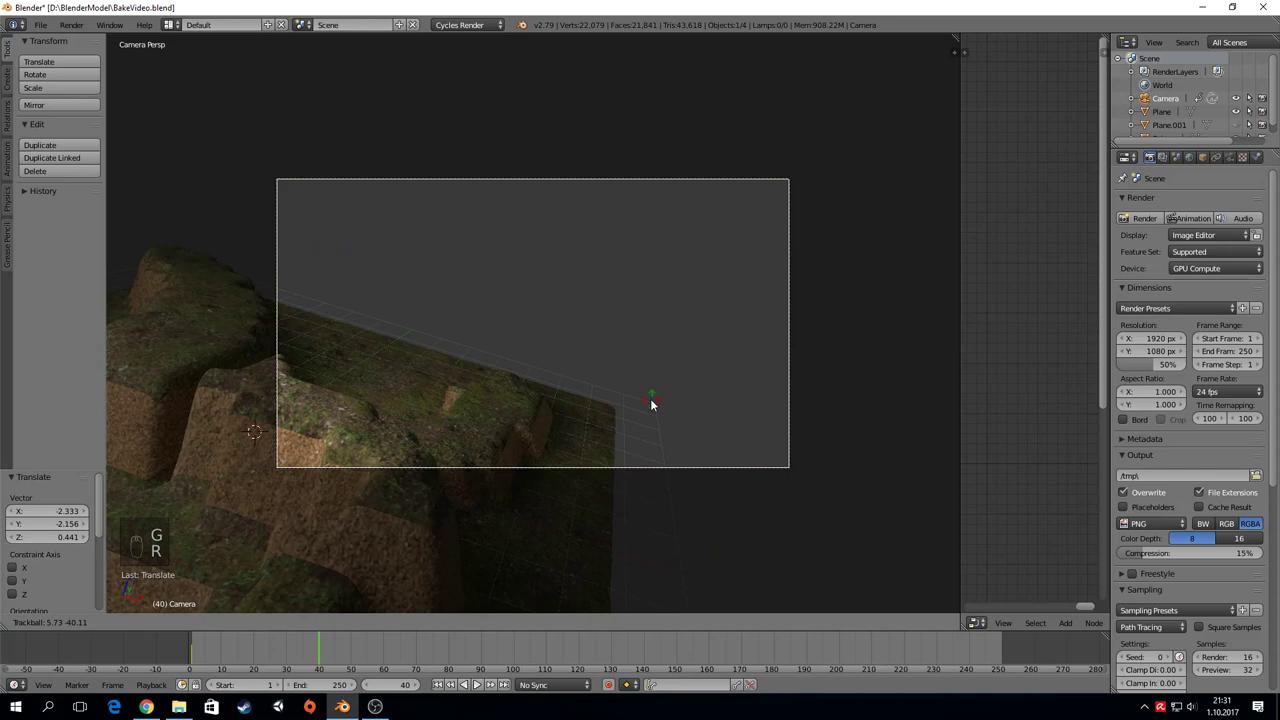
{"action": "key", "text": "g"}
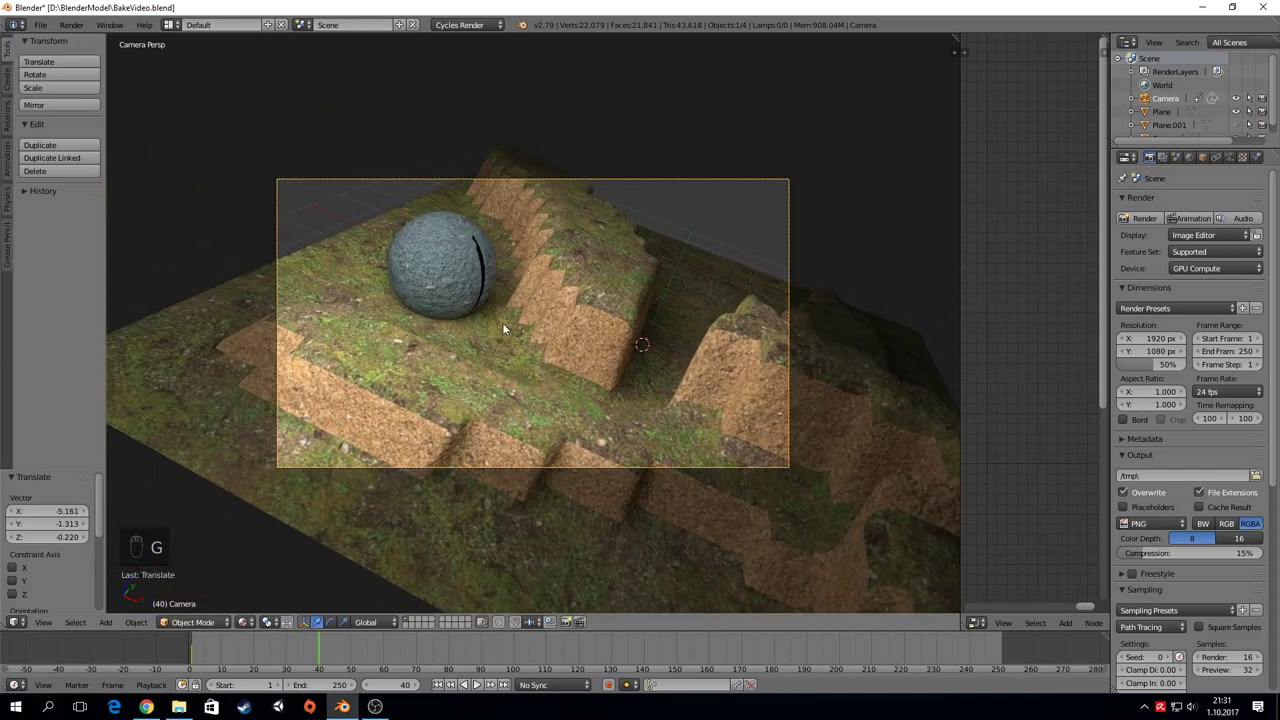
{"action": "key", "text": "i"}
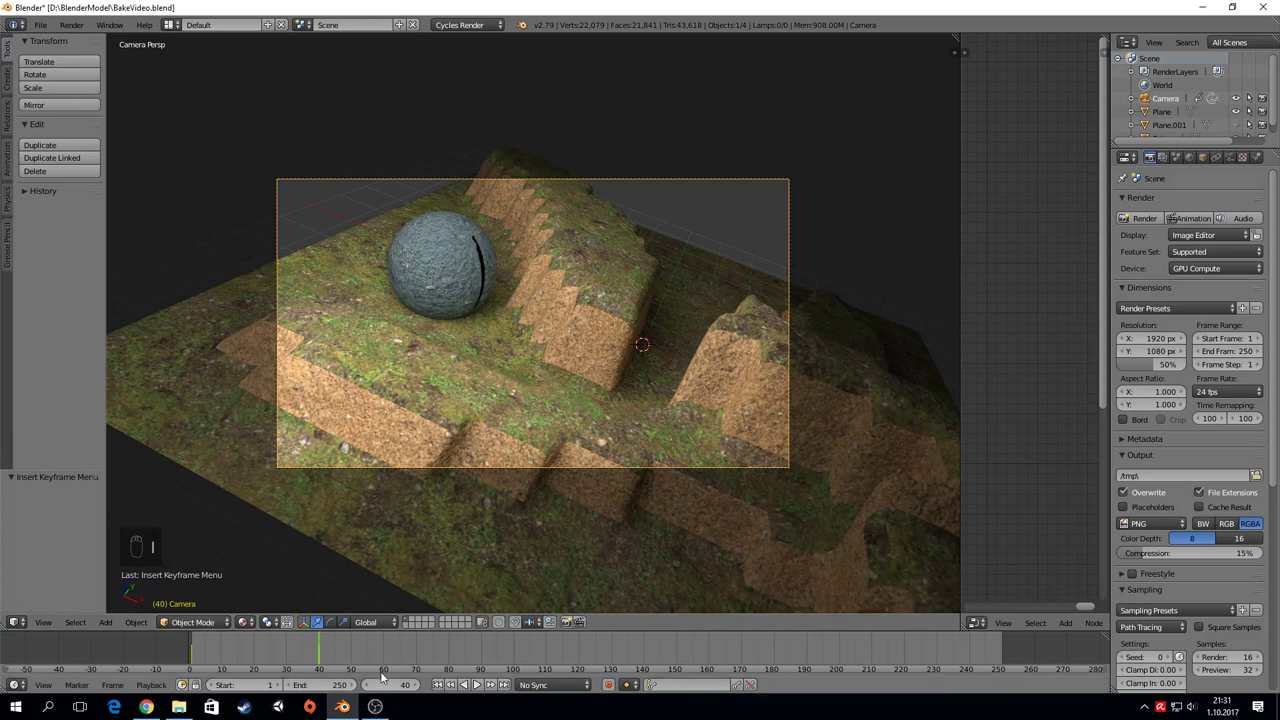
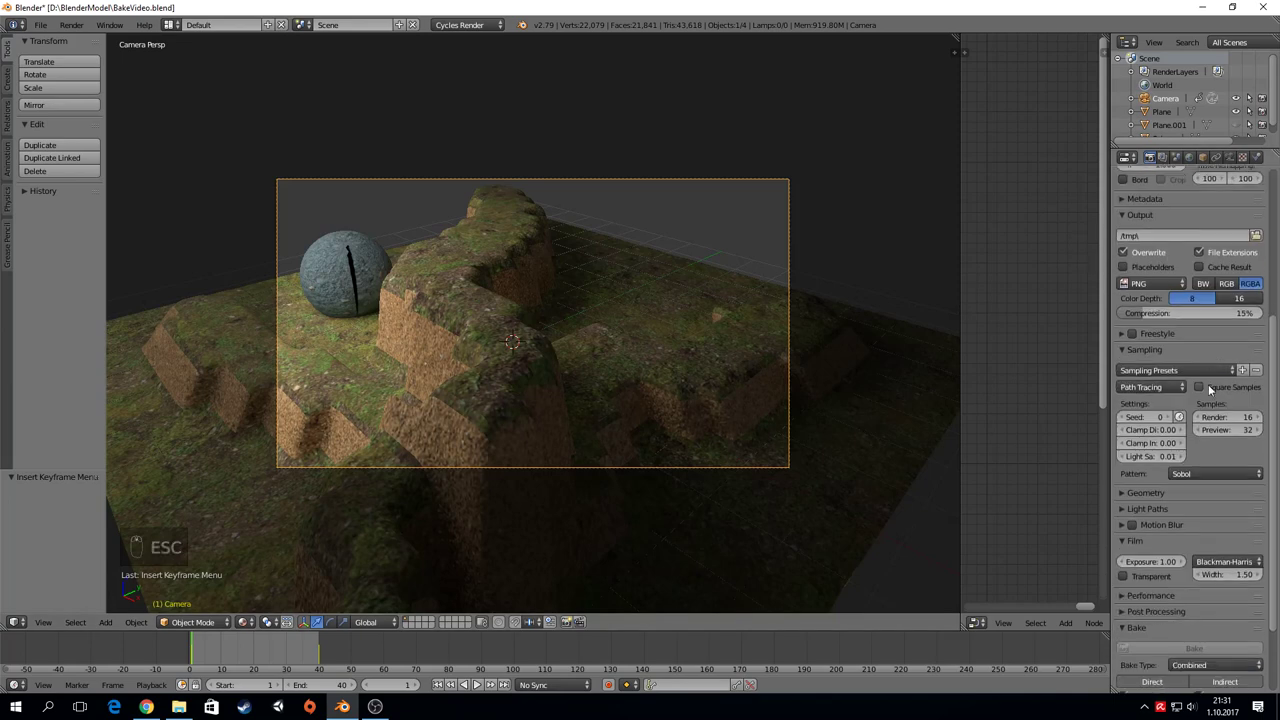
Step: Drop render samples to 1 and preview a still render of the camera shot
{"action": "left_click_drag", "start_coordinate": [1234, 383], "coordinate": [1150, 220]}
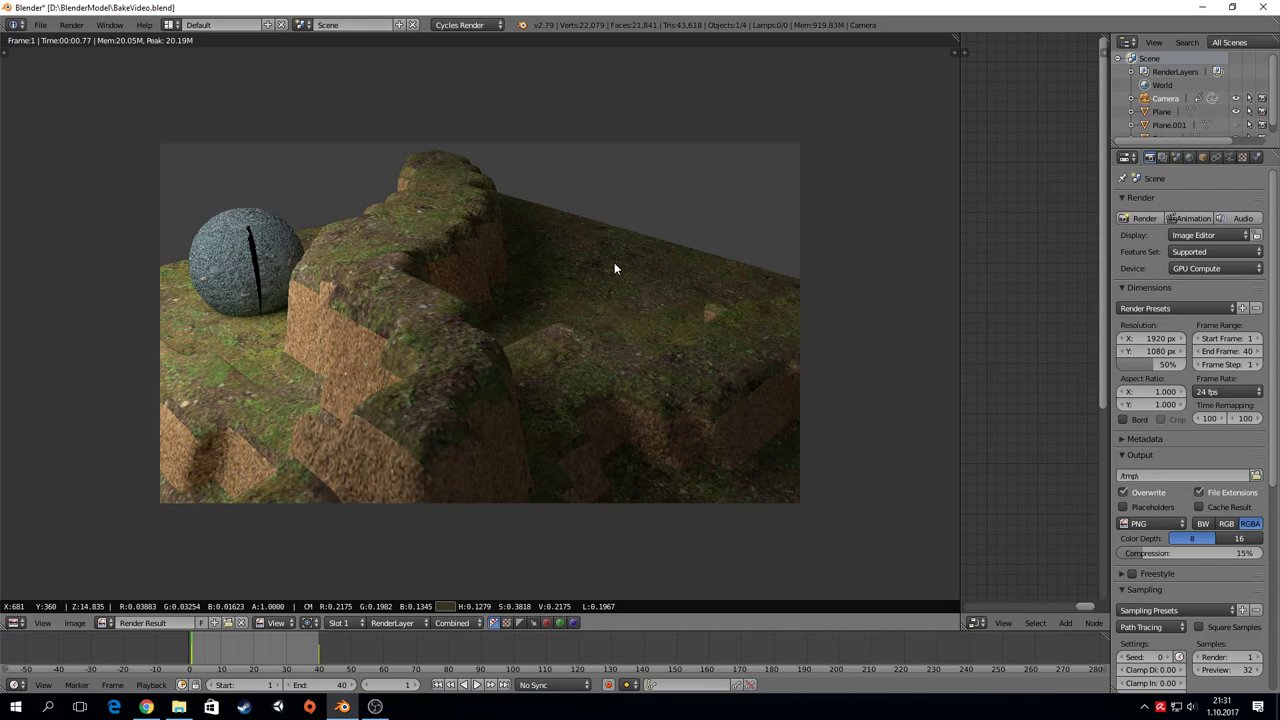
{"action": "key", "text": "Escape"}
{"action": "left_click_drag", "start_coordinate": [617, 266], "coordinate": [89, 84]}
{"action": "key", "text": "Escape"}
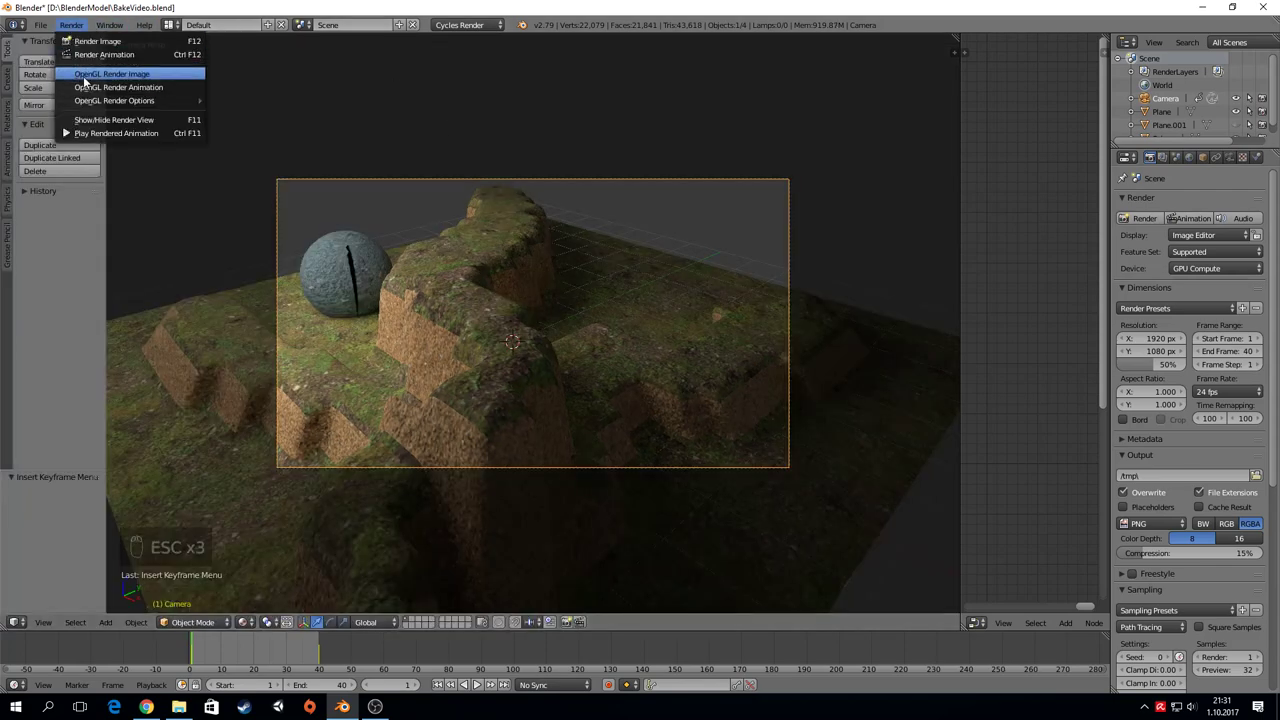